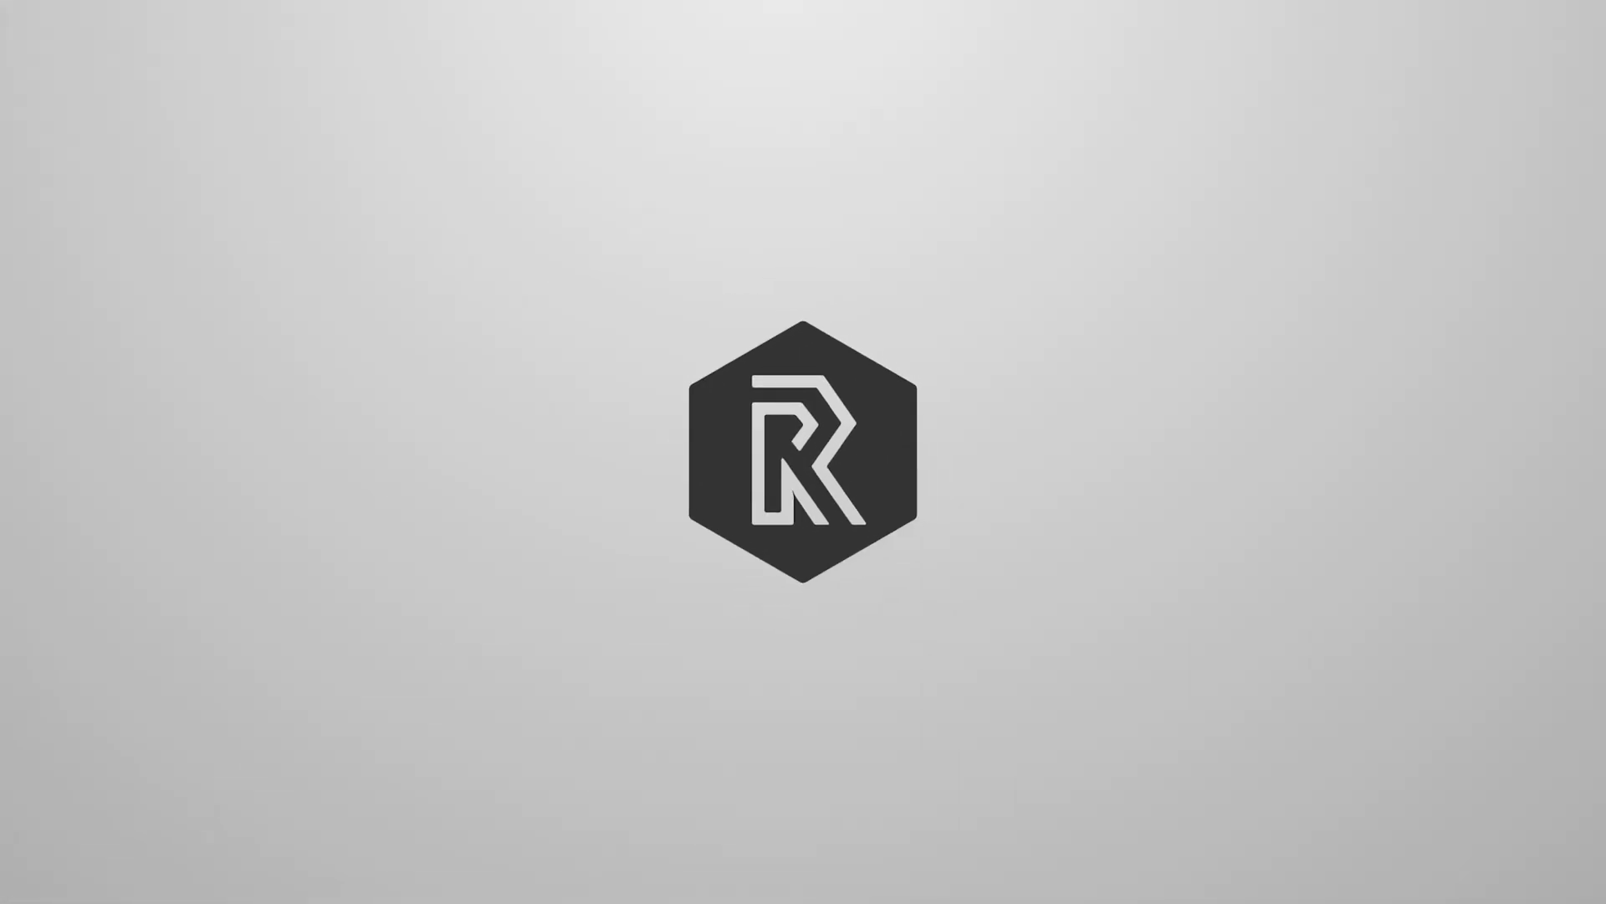
# Bring the Myfont Regular font window with its glyph grid into view.
pyautogui.click(672, 650)
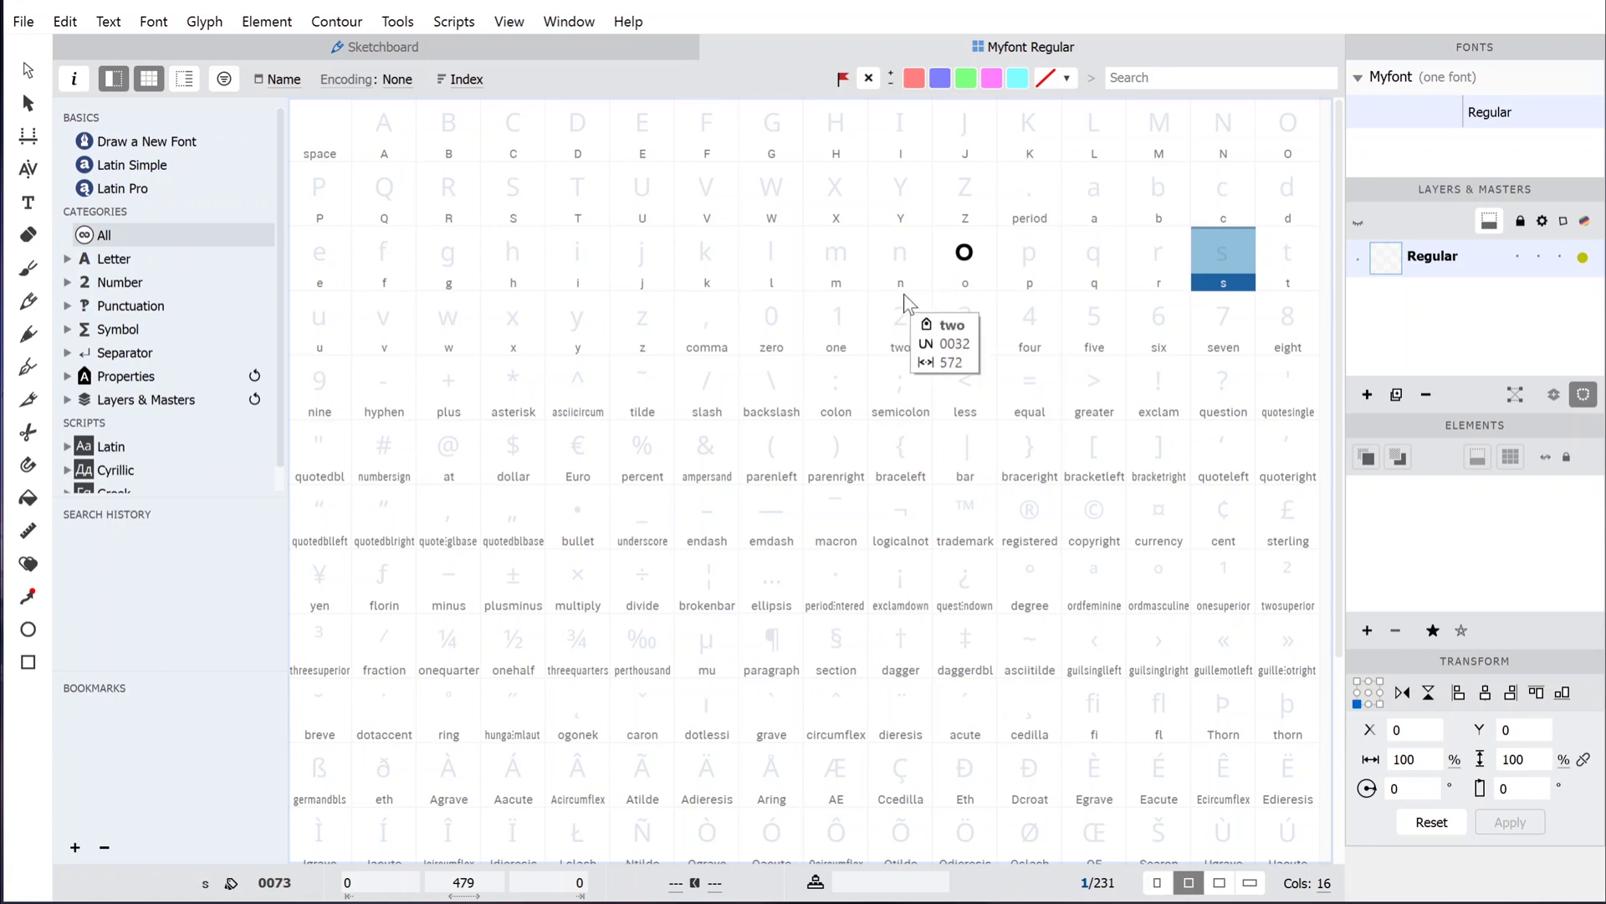
# Open the empty uppercase S glyph cell into its own glyph editing window.
pyautogui.click(533, 214)
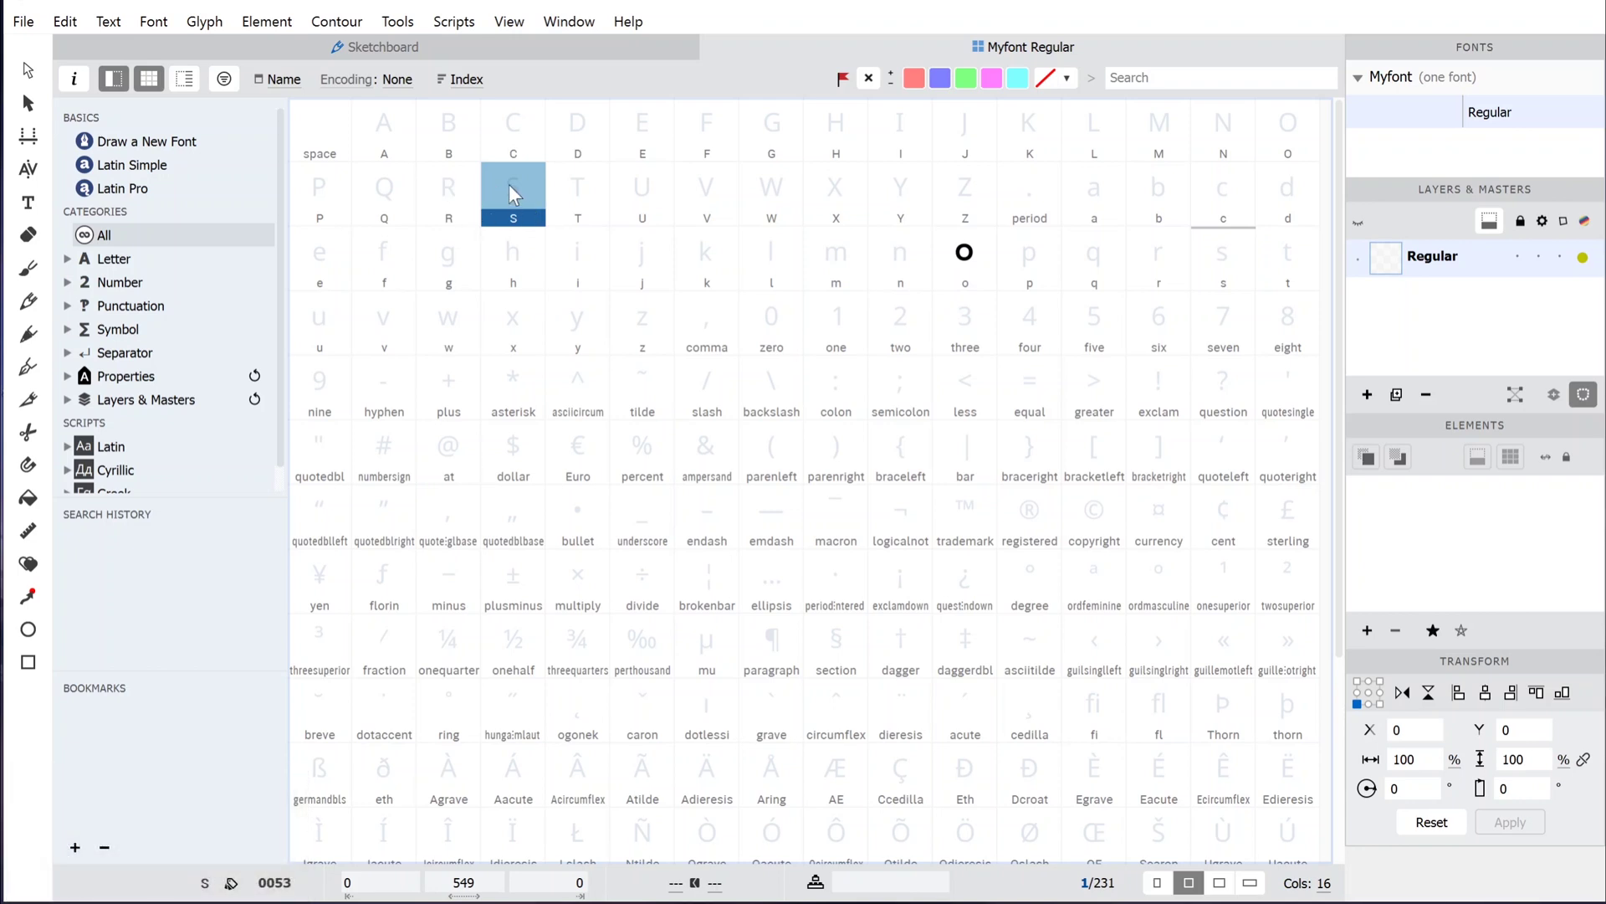
pyautogui.click(516, 194)
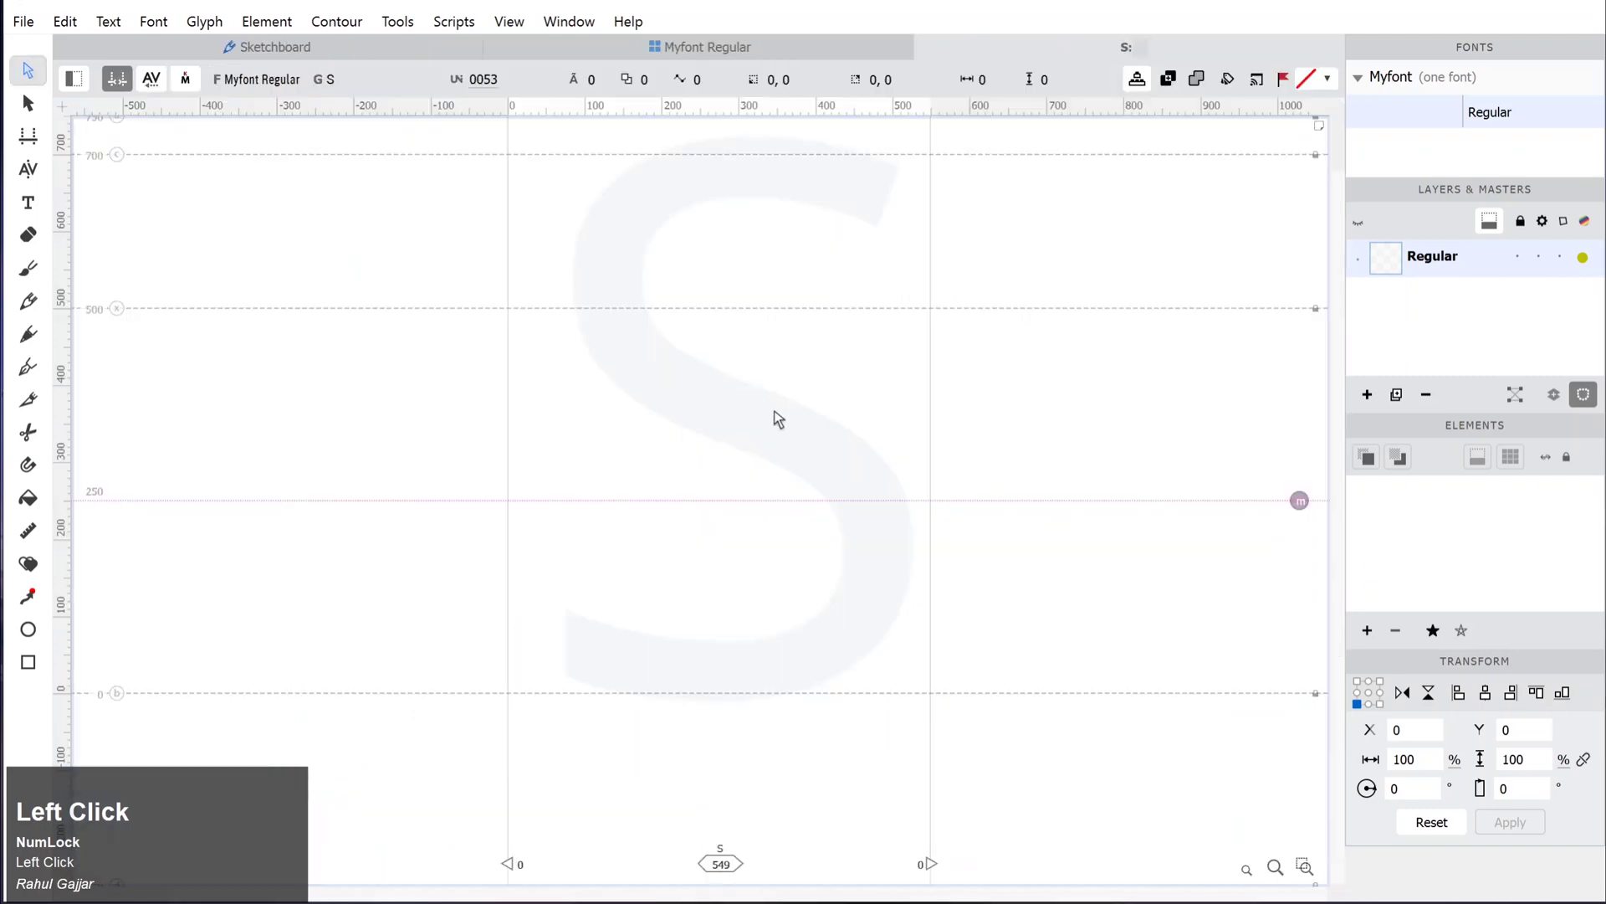
pyautogui.press('space')
pyautogui.doubleClick(780, 354)
pyautogui.press('space')
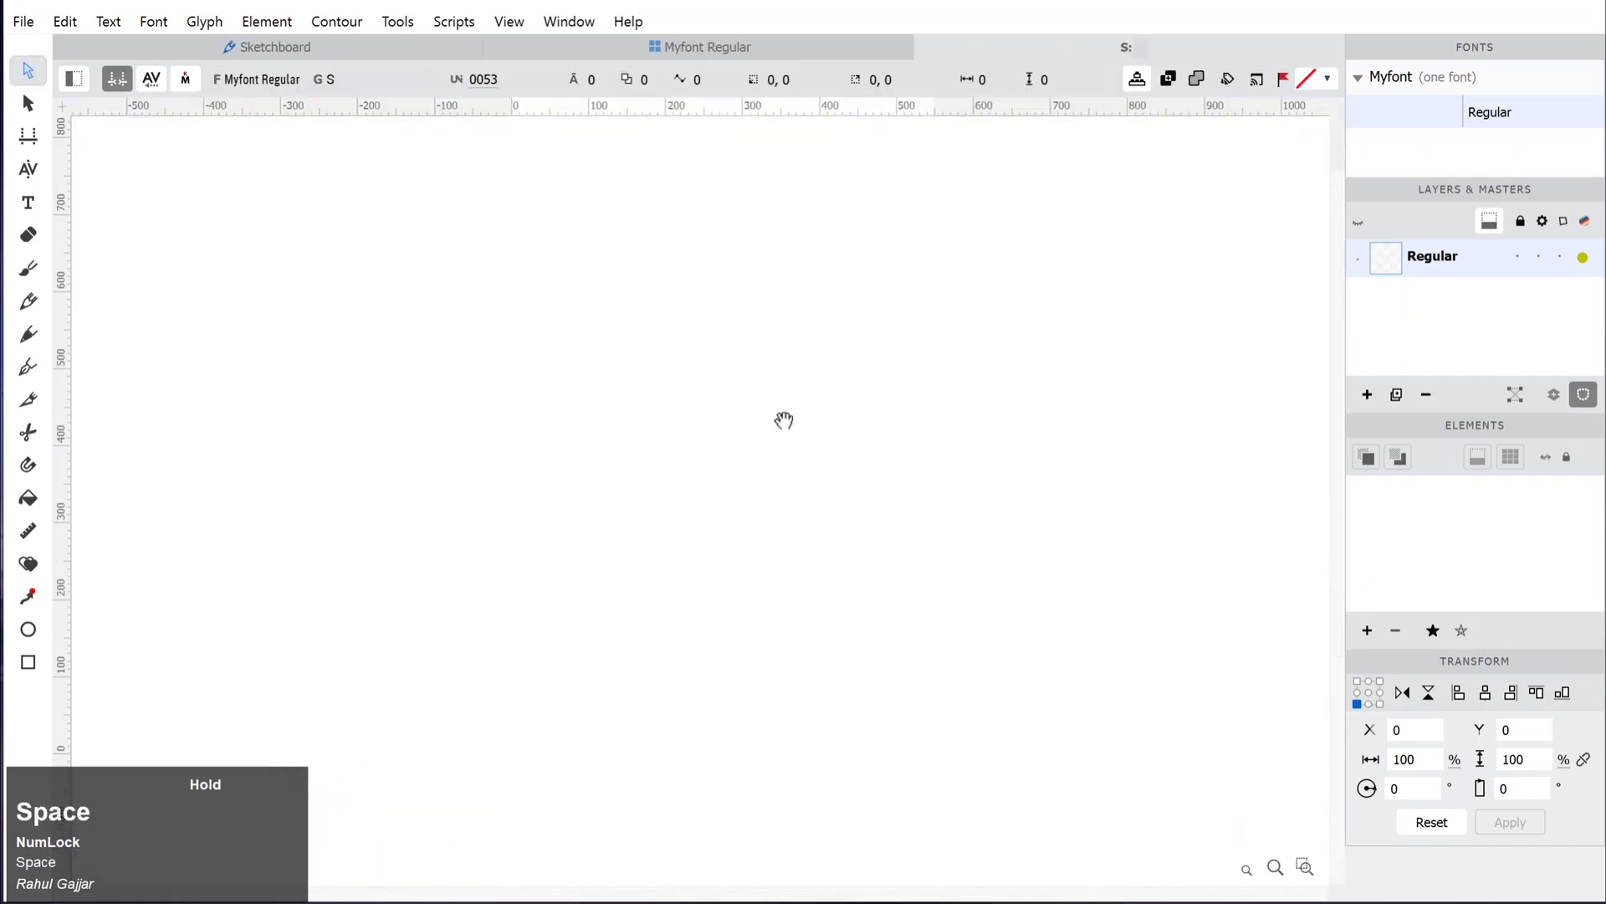
# Import Drawing_S.jpg as artwork into the S glyph and select the placed sketch.
pyautogui.click(808, 469)
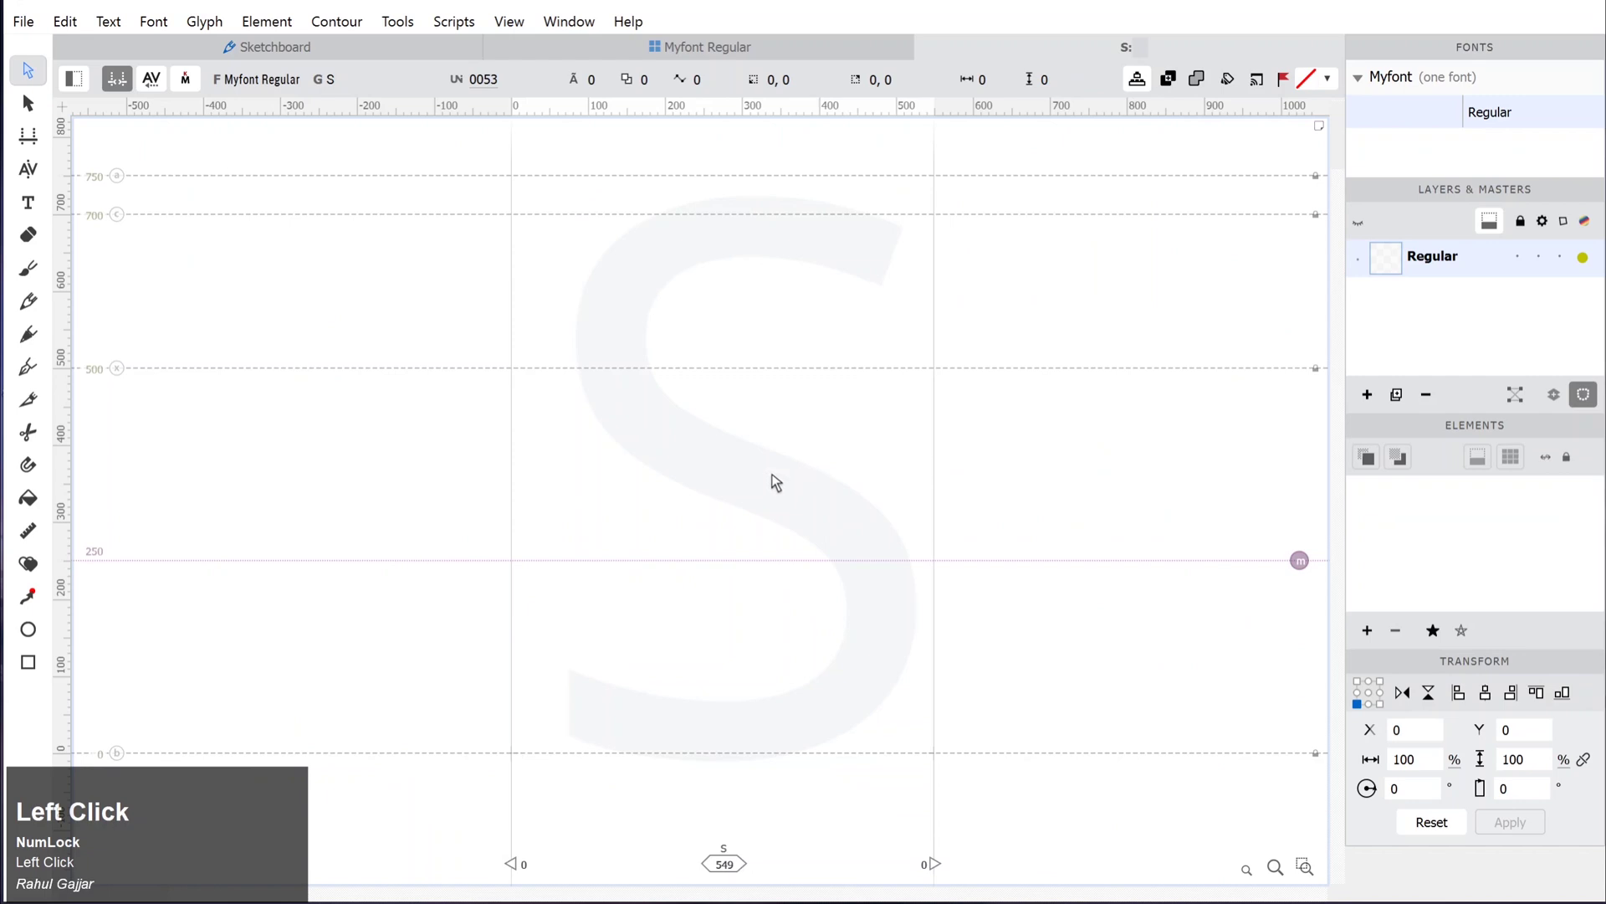
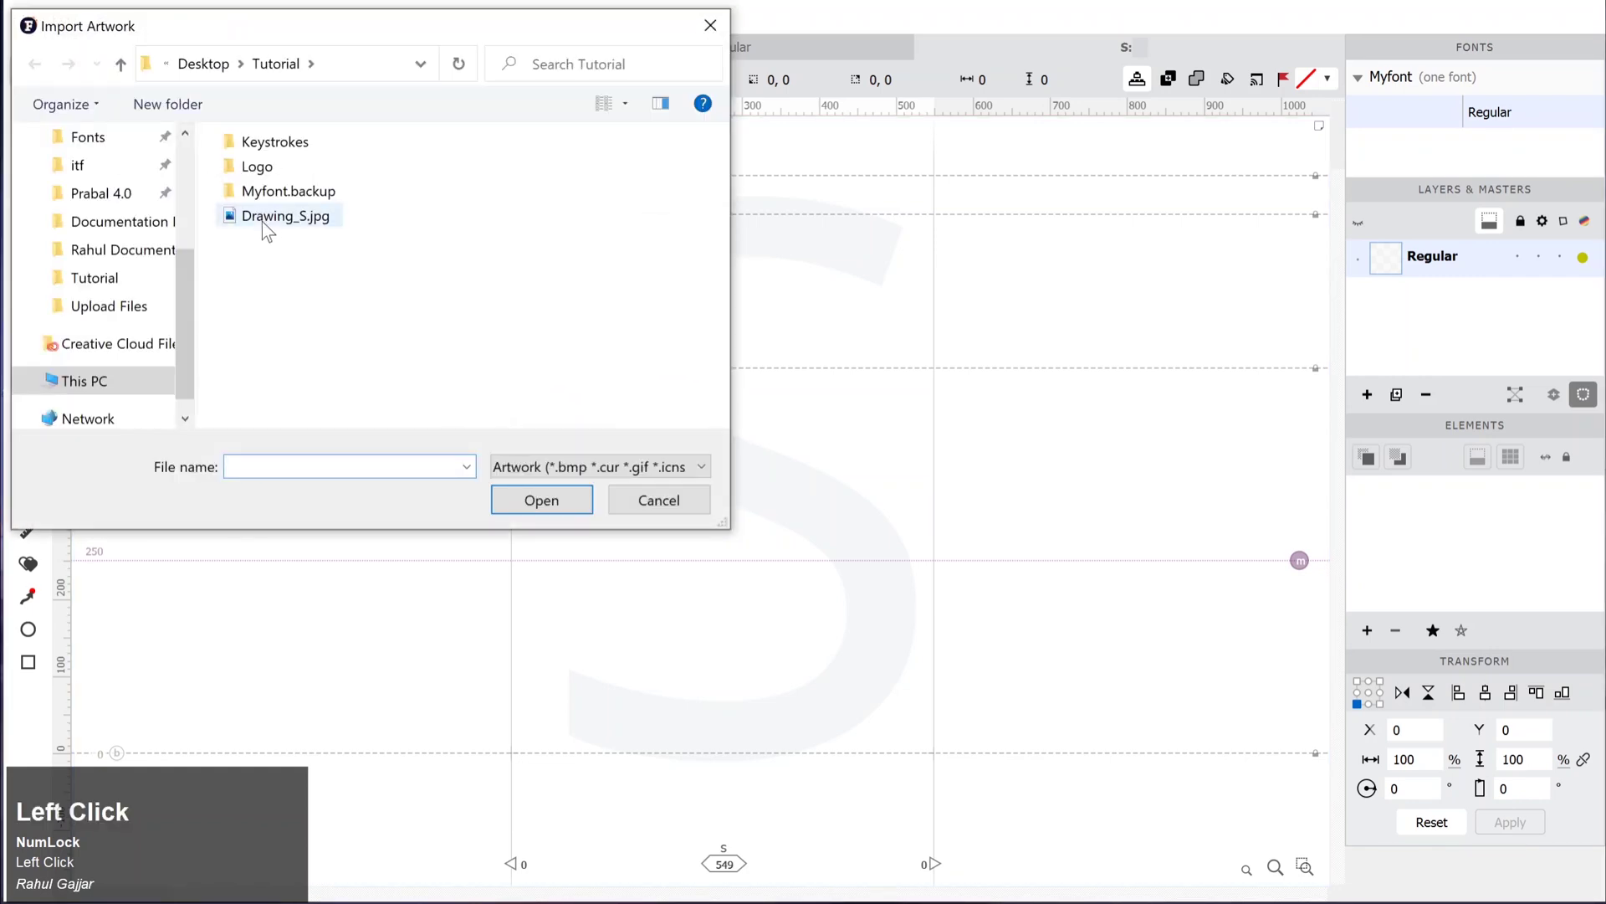
pyautogui.click(538, 505)
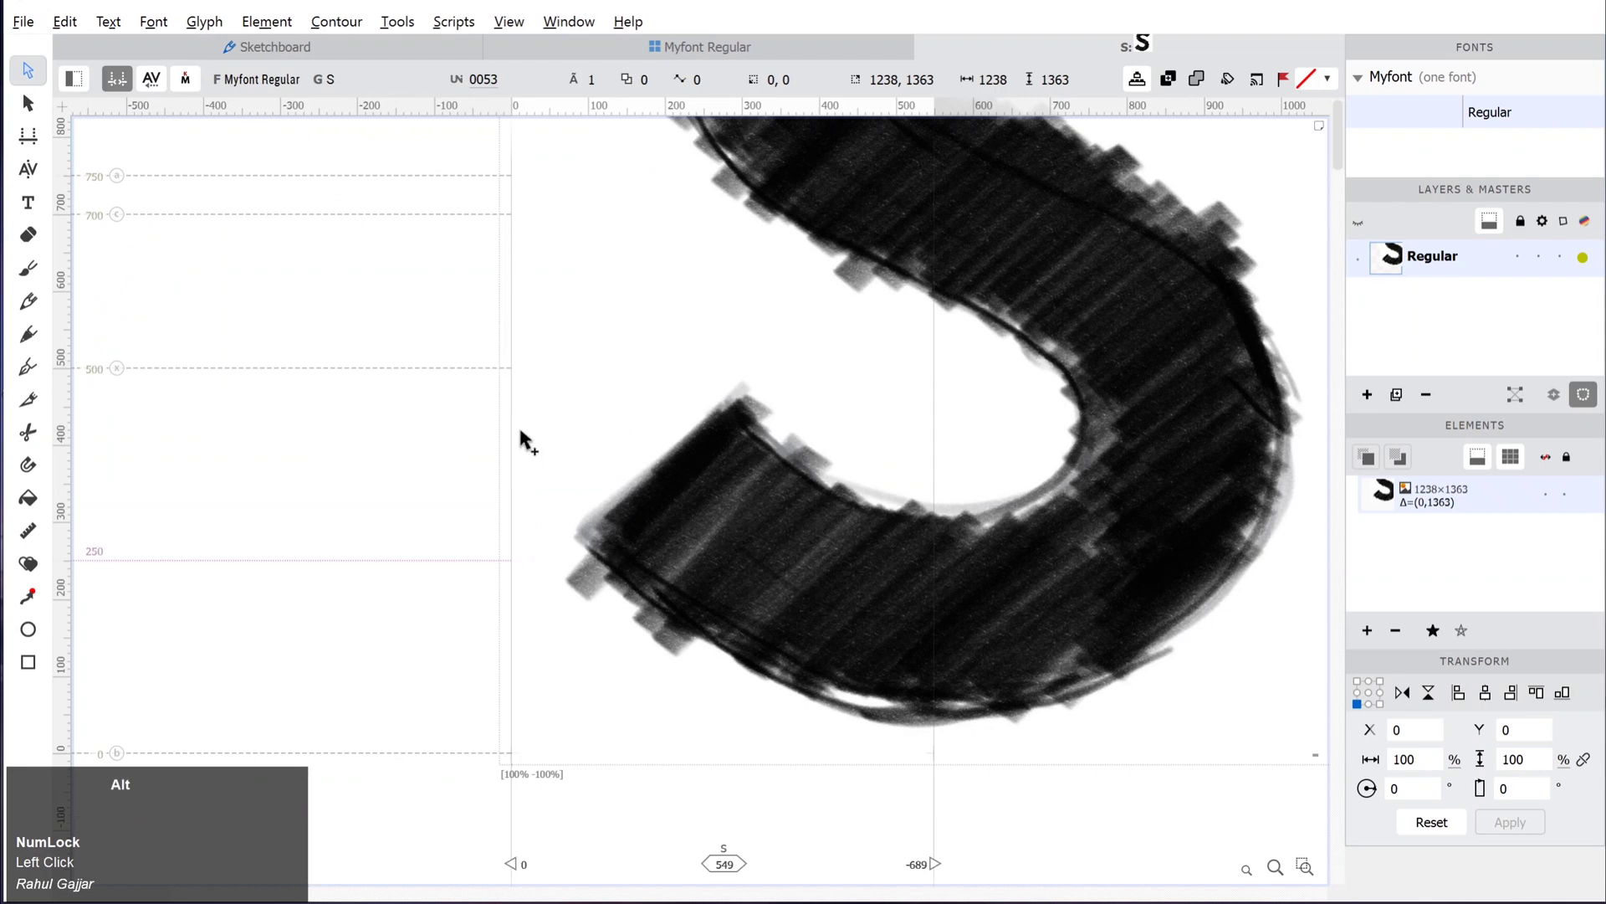
pyautogui.scroll(-3)
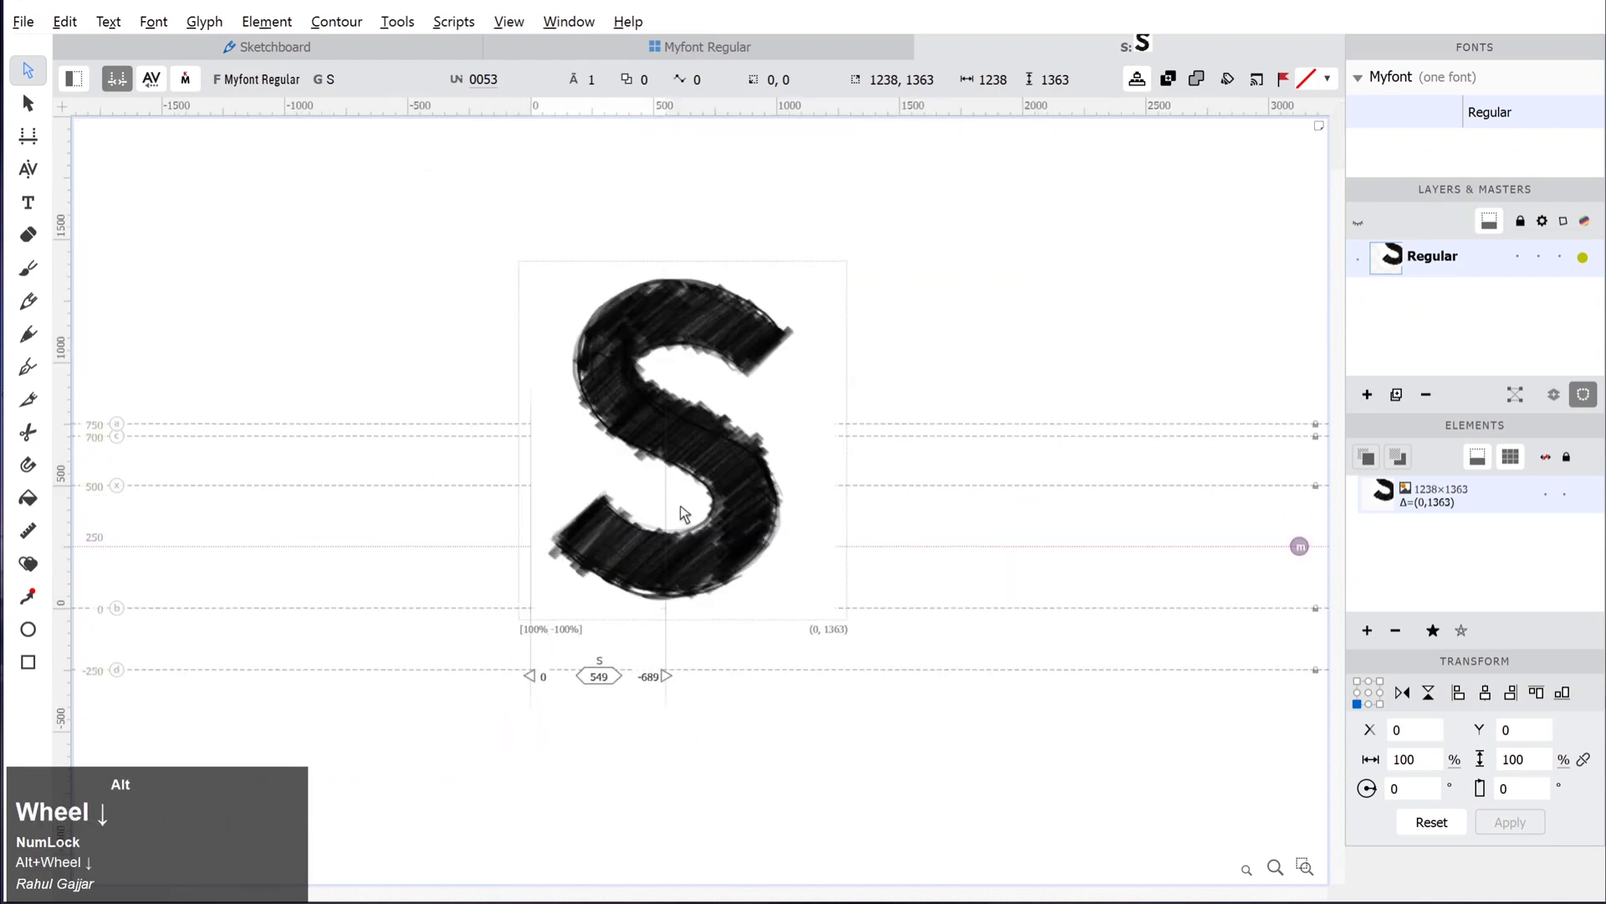
pyautogui.click(694, 367)
pyautogui.scroll(3)
pyautogui.click(722, 287)
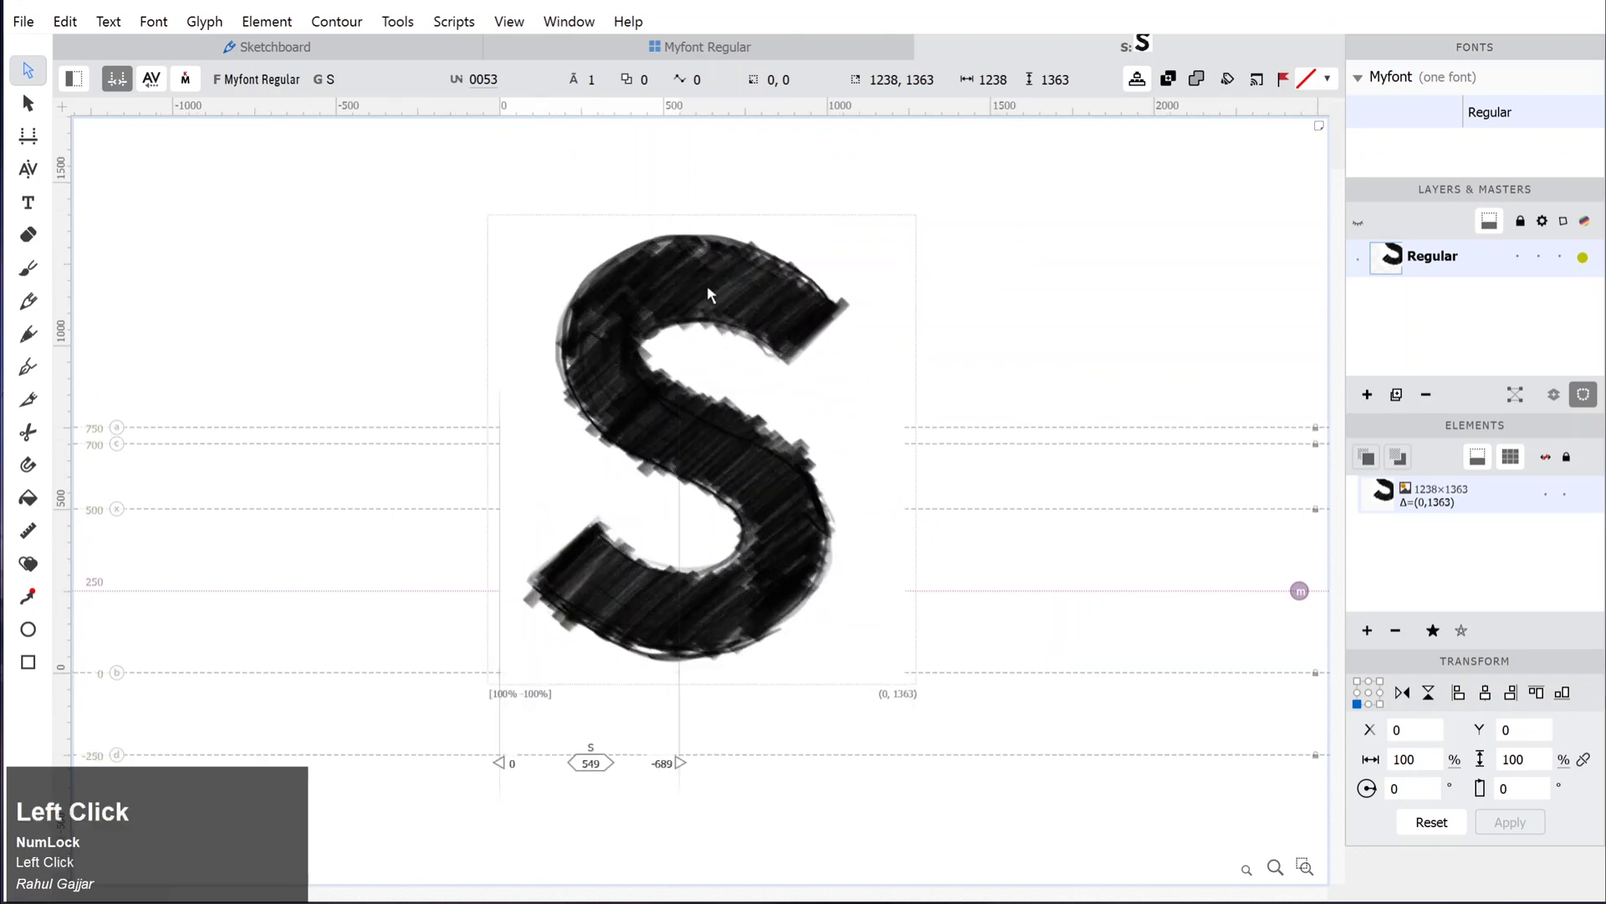
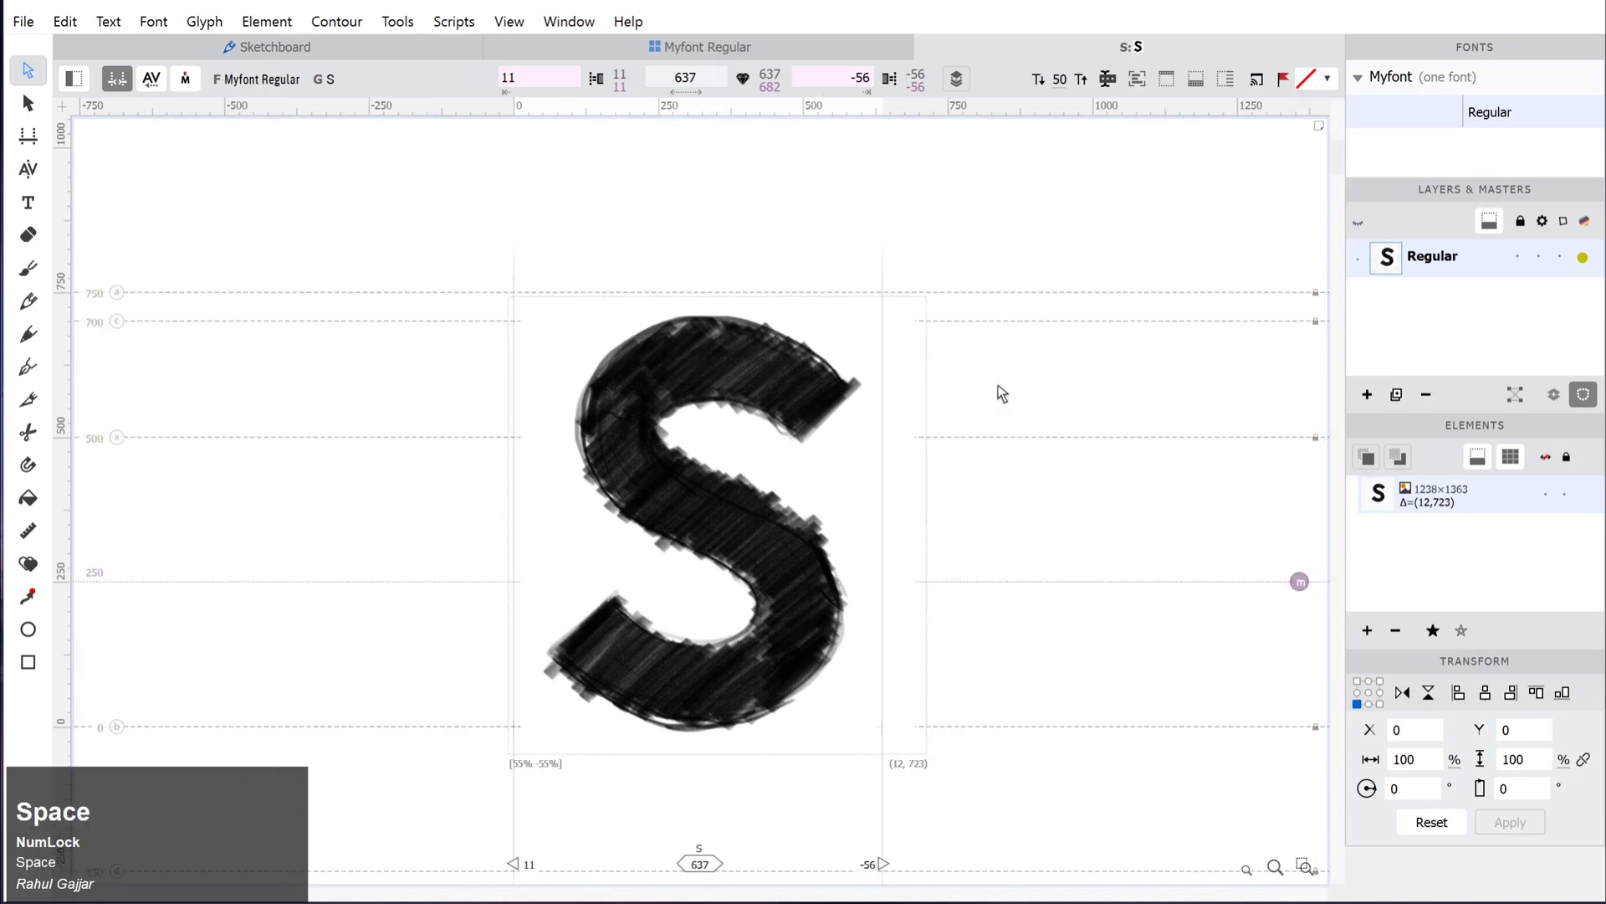
# Fit the sketch to metrics and select the scaled image at offset 12,723, width 637.
pyautogui.click(756, 379)
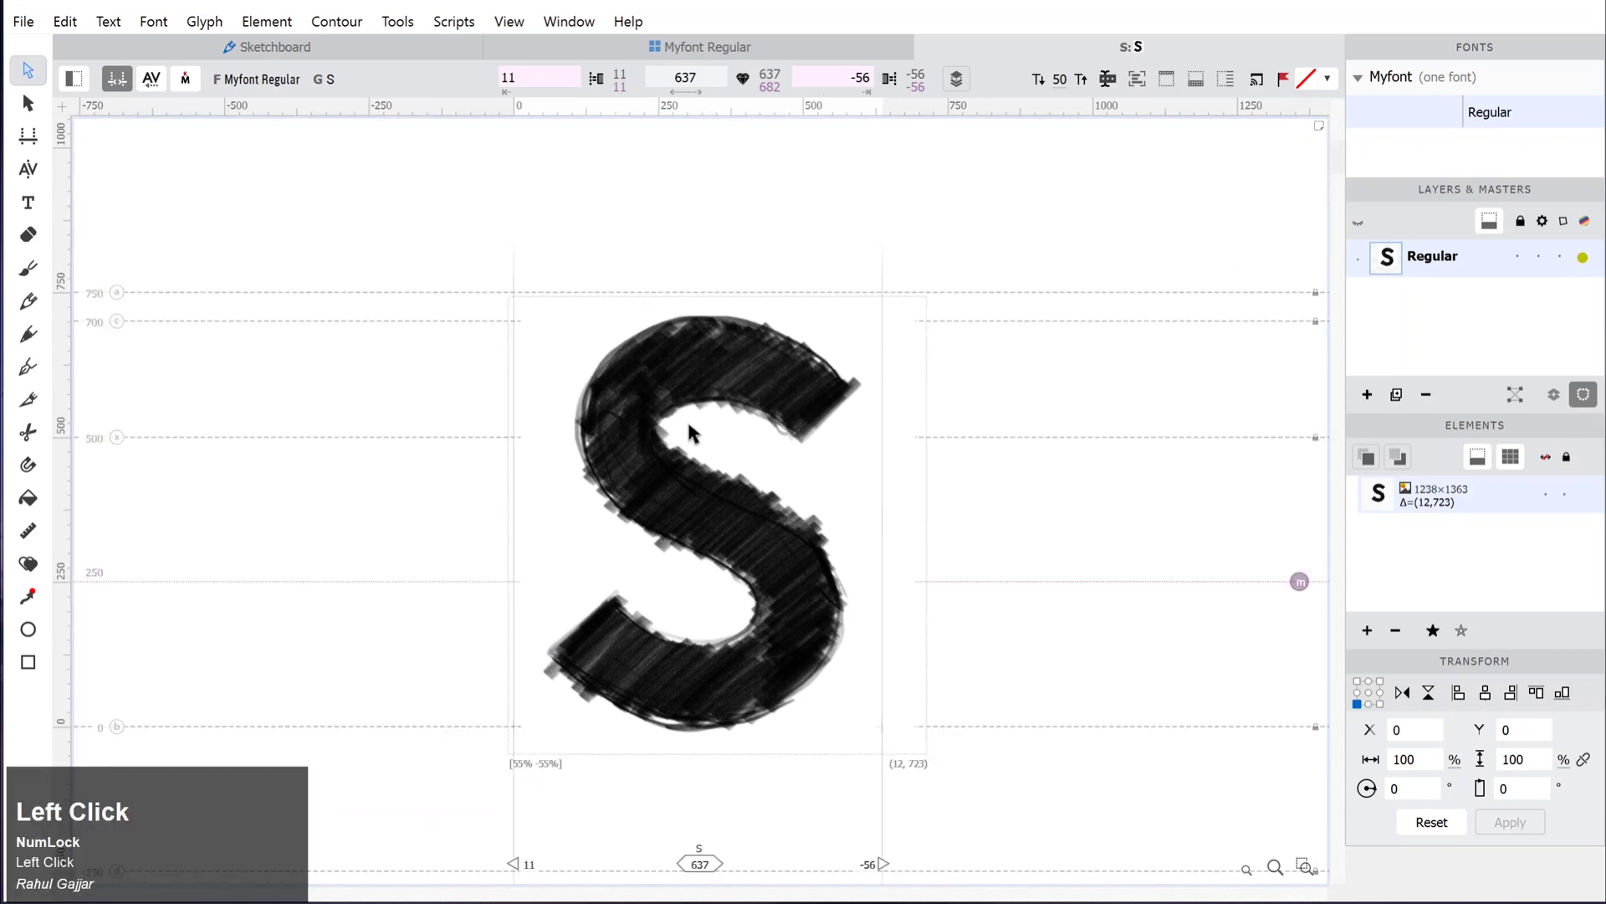
pyautogui.click(856, 493)
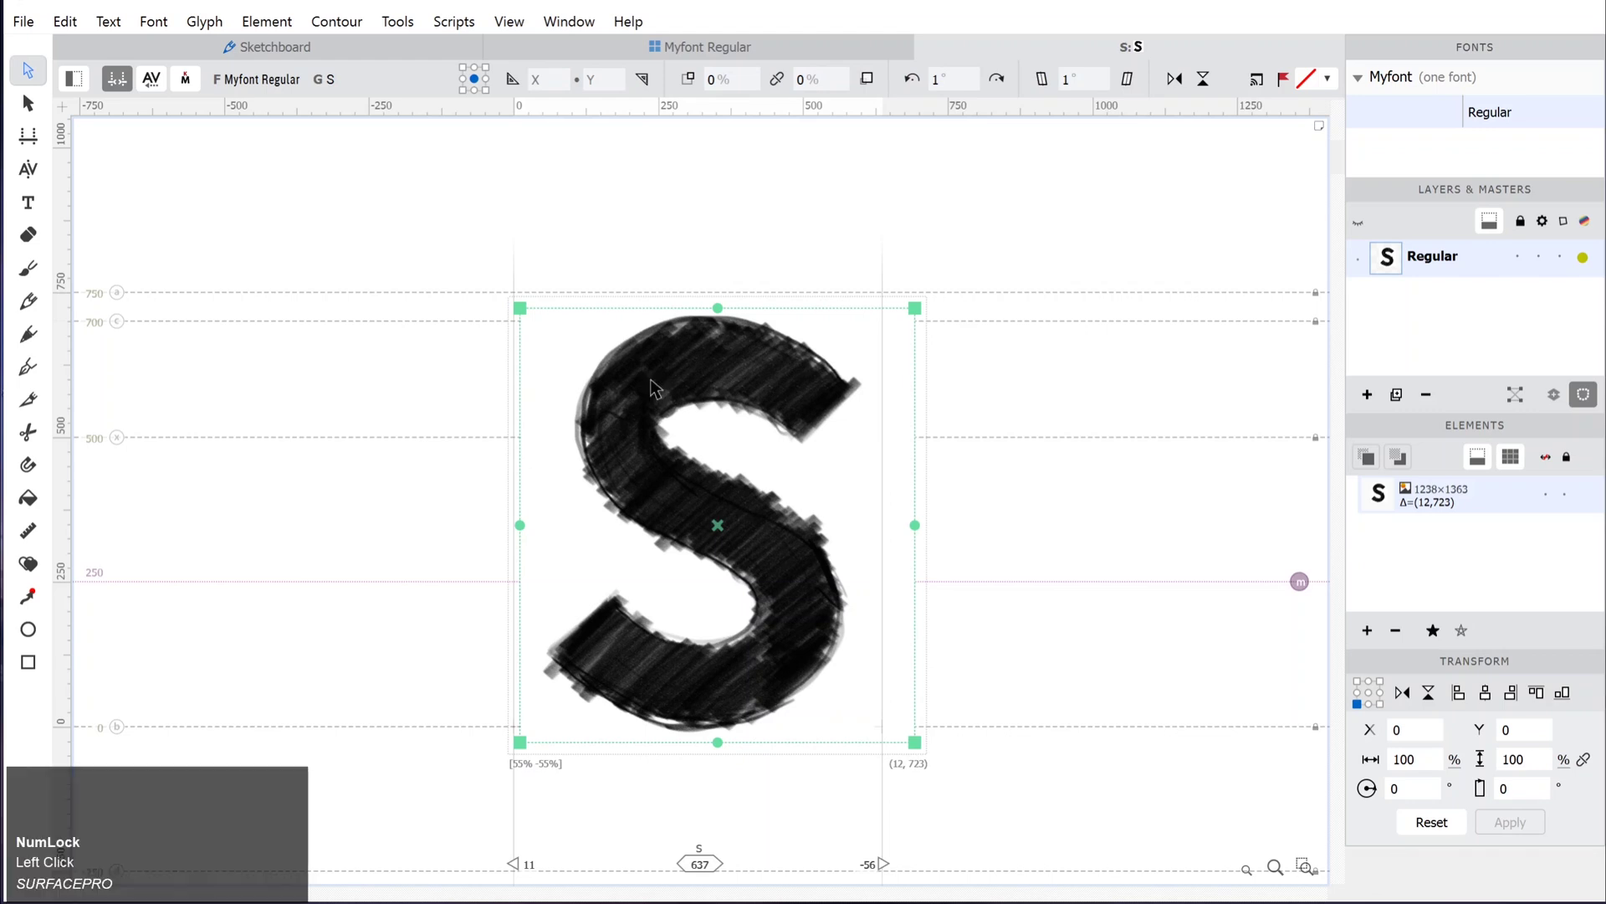
# Move the S sketch onto the glyph's mask layer as a grey reference, leaving Regular empty.
pyautogui.press('m')
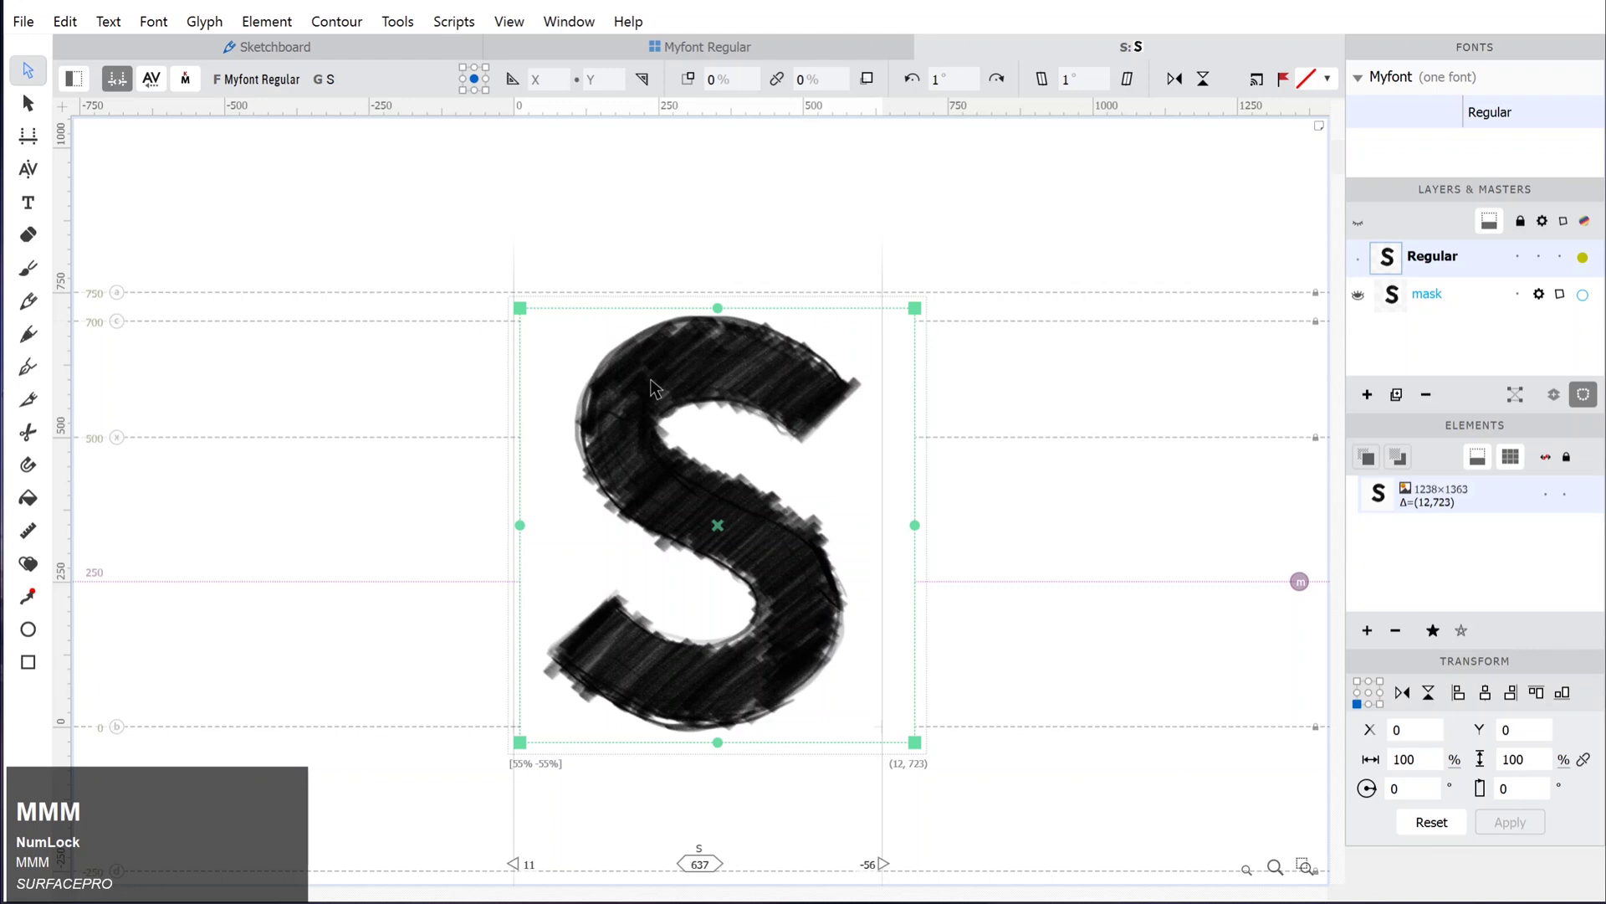
pyautogui.write('mmm')
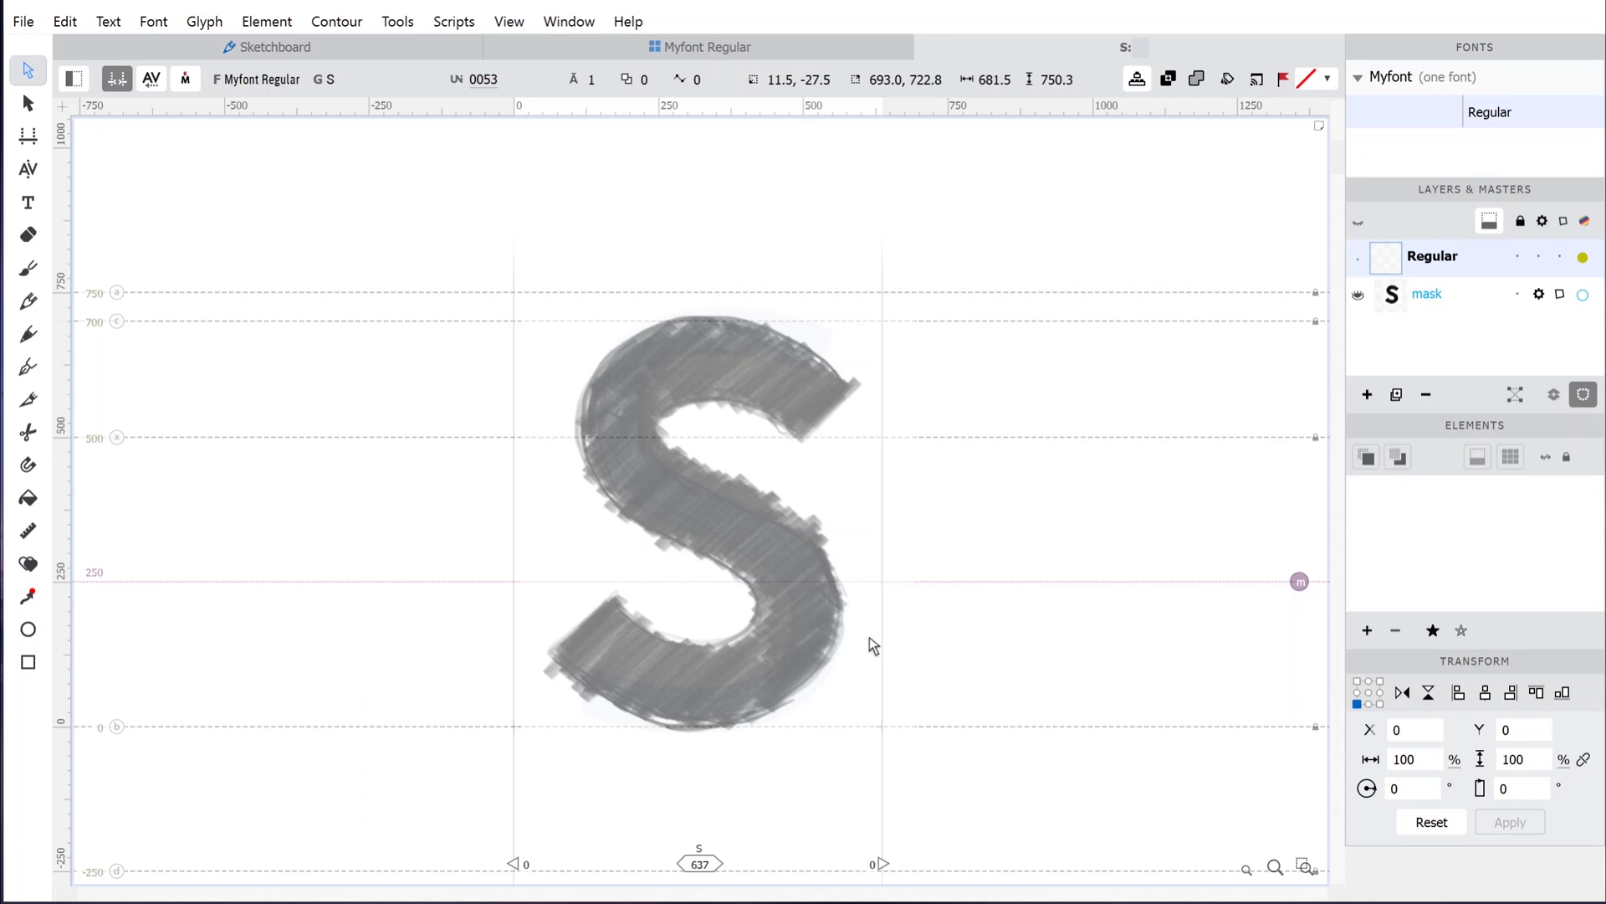
pyautogui.write('mmm')
pyautogui.scroll(3)
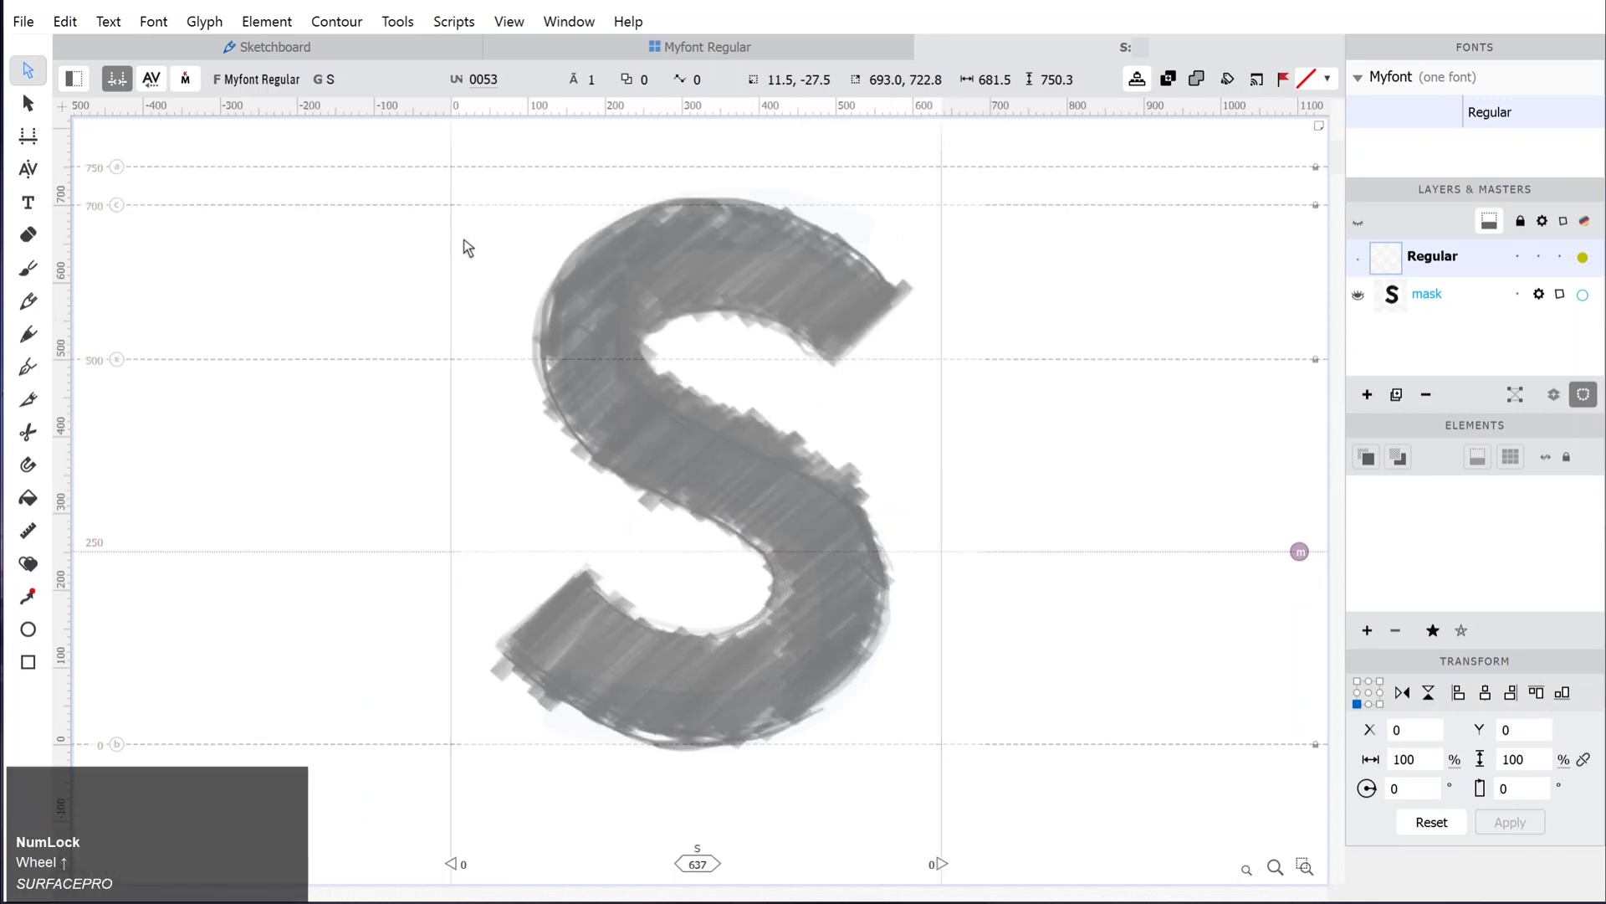
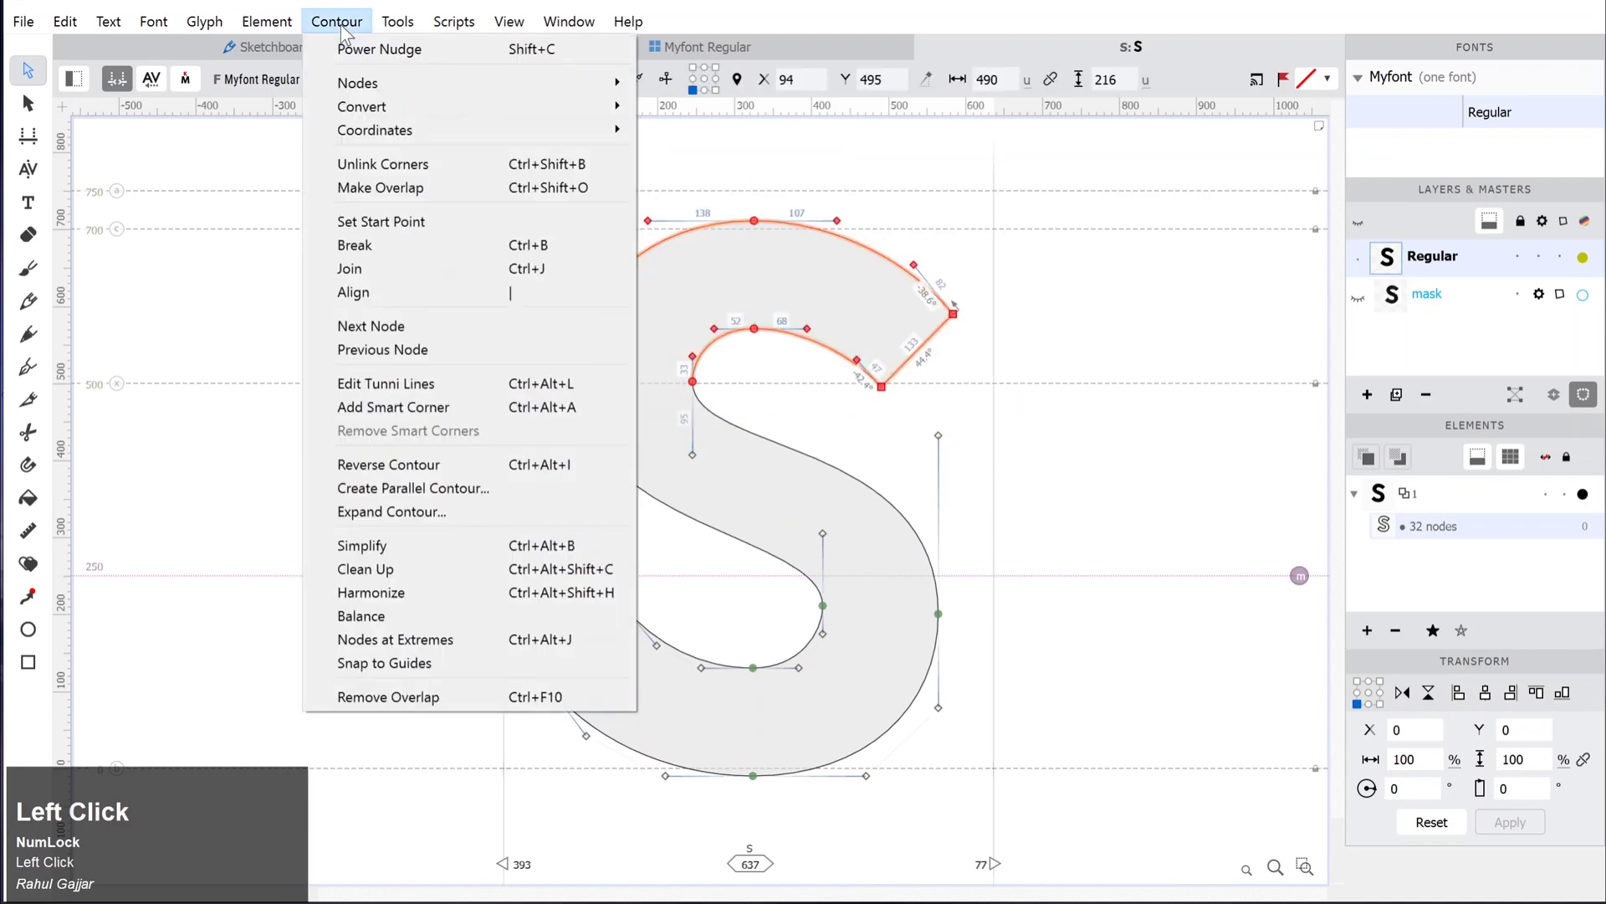
# Leave the Contour menu and step through S outline nodes, previewing after each edit.
pyautogui.click(419, 599)
pyautogui.doubleClick(733, 583)
pyautogui.press('space')
pyautogui.press('space')
pyautogui.press('space')
pyautogui.press('space')
# Reshape the upper curves of the S by dragging handles, then zoom into its top.
pyautogui.moveTo(574, 258); pyautogui.dragTo(691, 379)
pyautogui.press('space')
pyautogui.moveTo(705, 369); pyautogui.dragTo(635, 194)
pyautogui.press('space')
pyautogui.scroll(3)
pyautogui.click(799, 364)
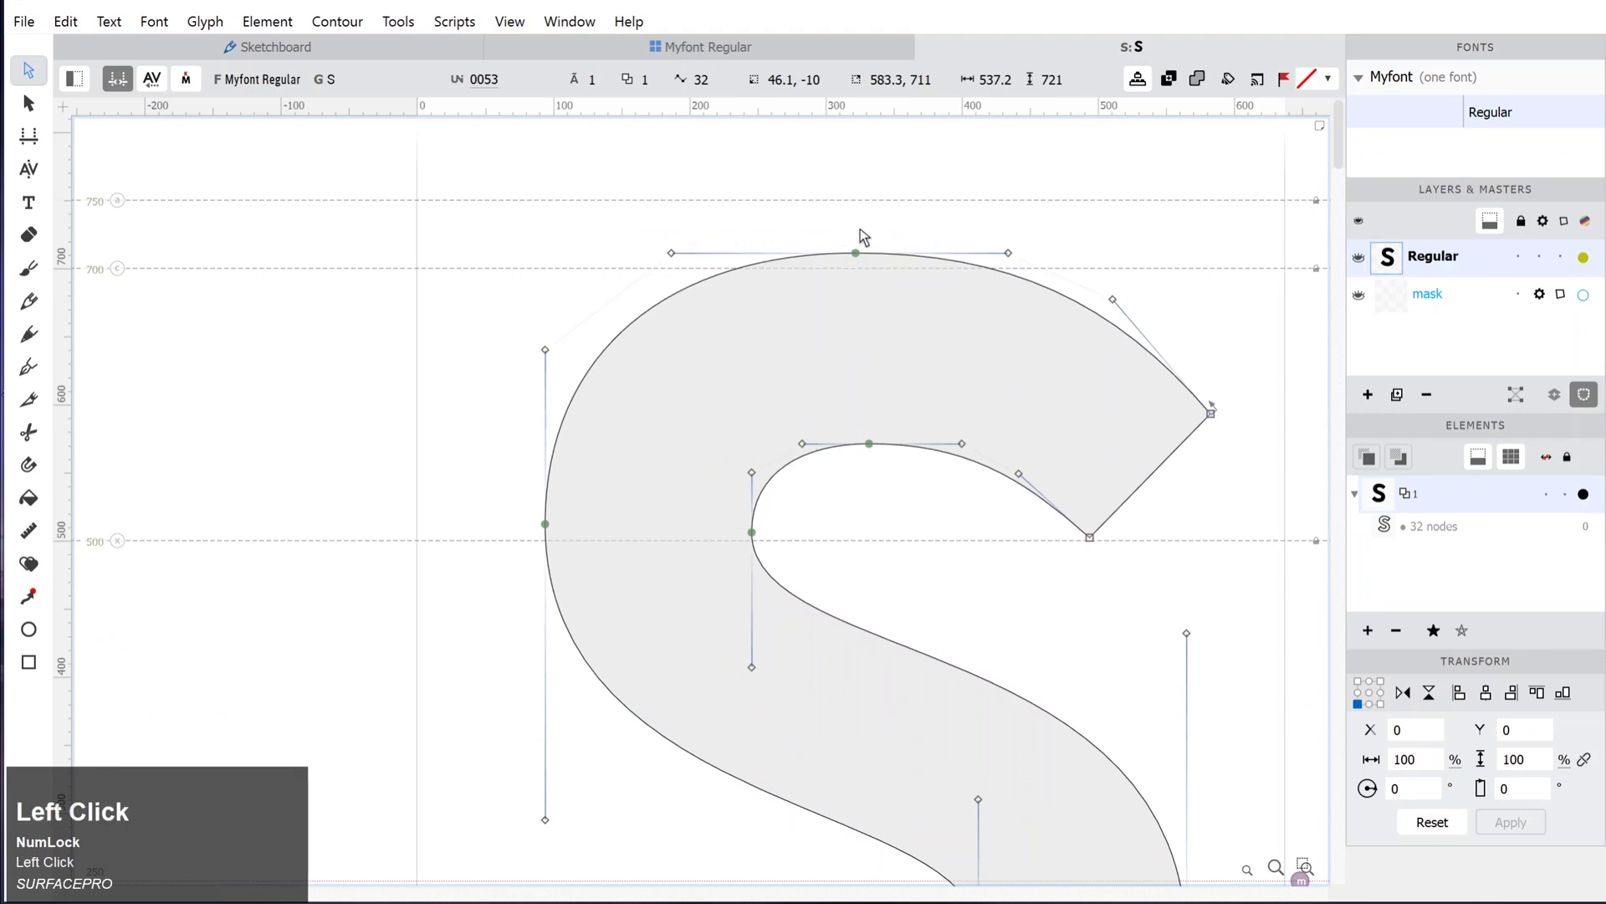
# Centre the S top node at cap height with level handles and deselect it.
pyautogui.click(890, 242)
pyautogui.moveTo(865, 259); pyautogui.dragTo(853, 256)
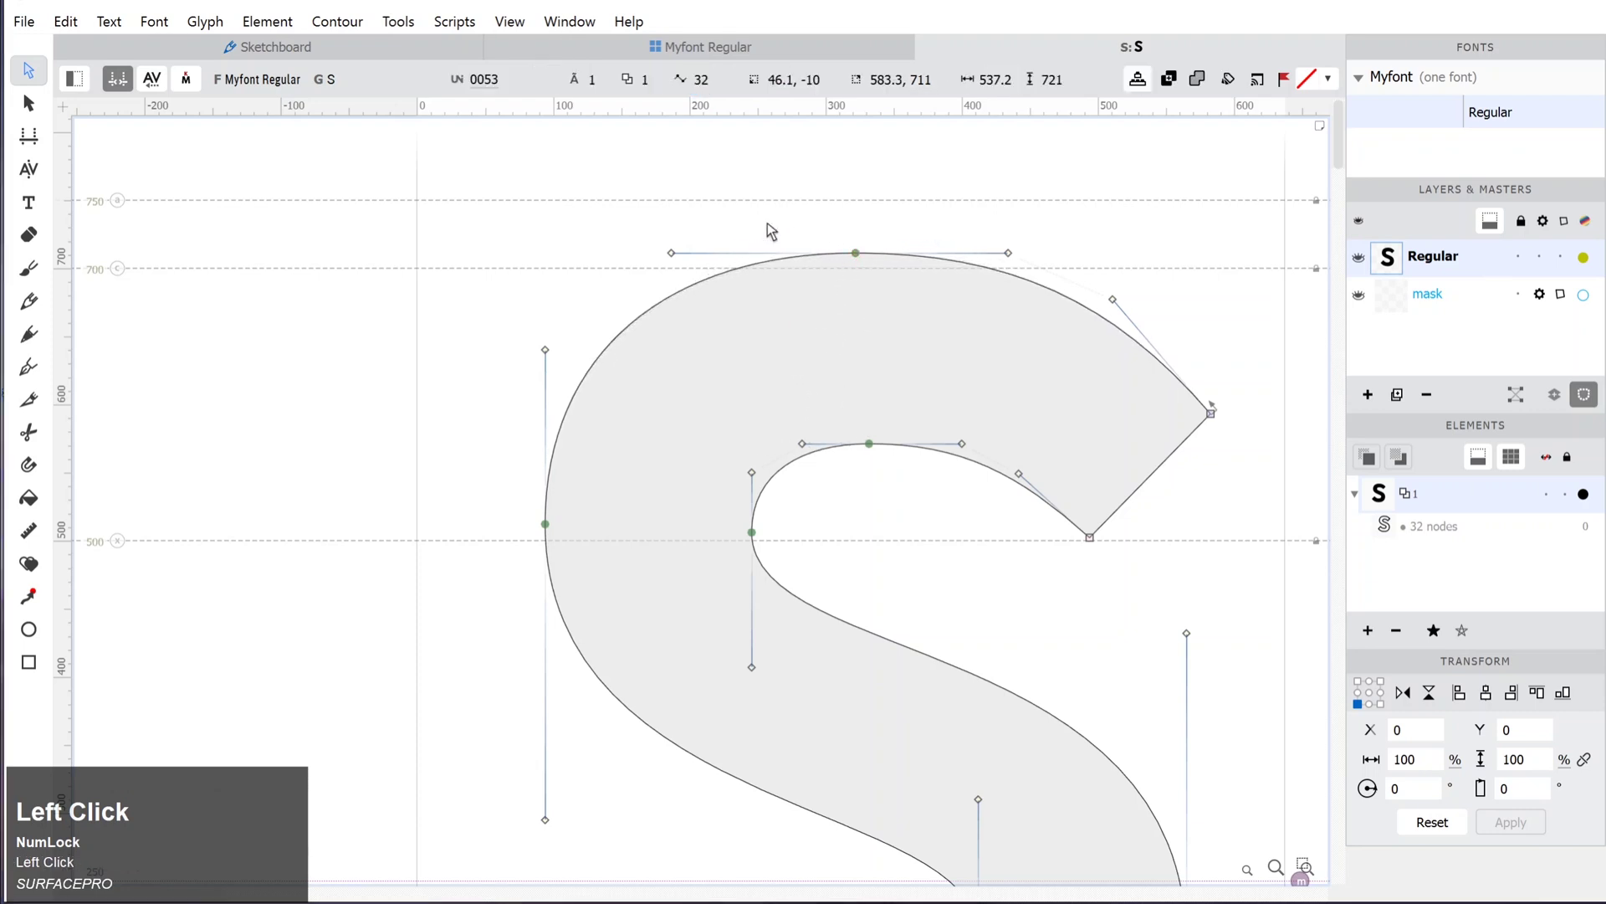
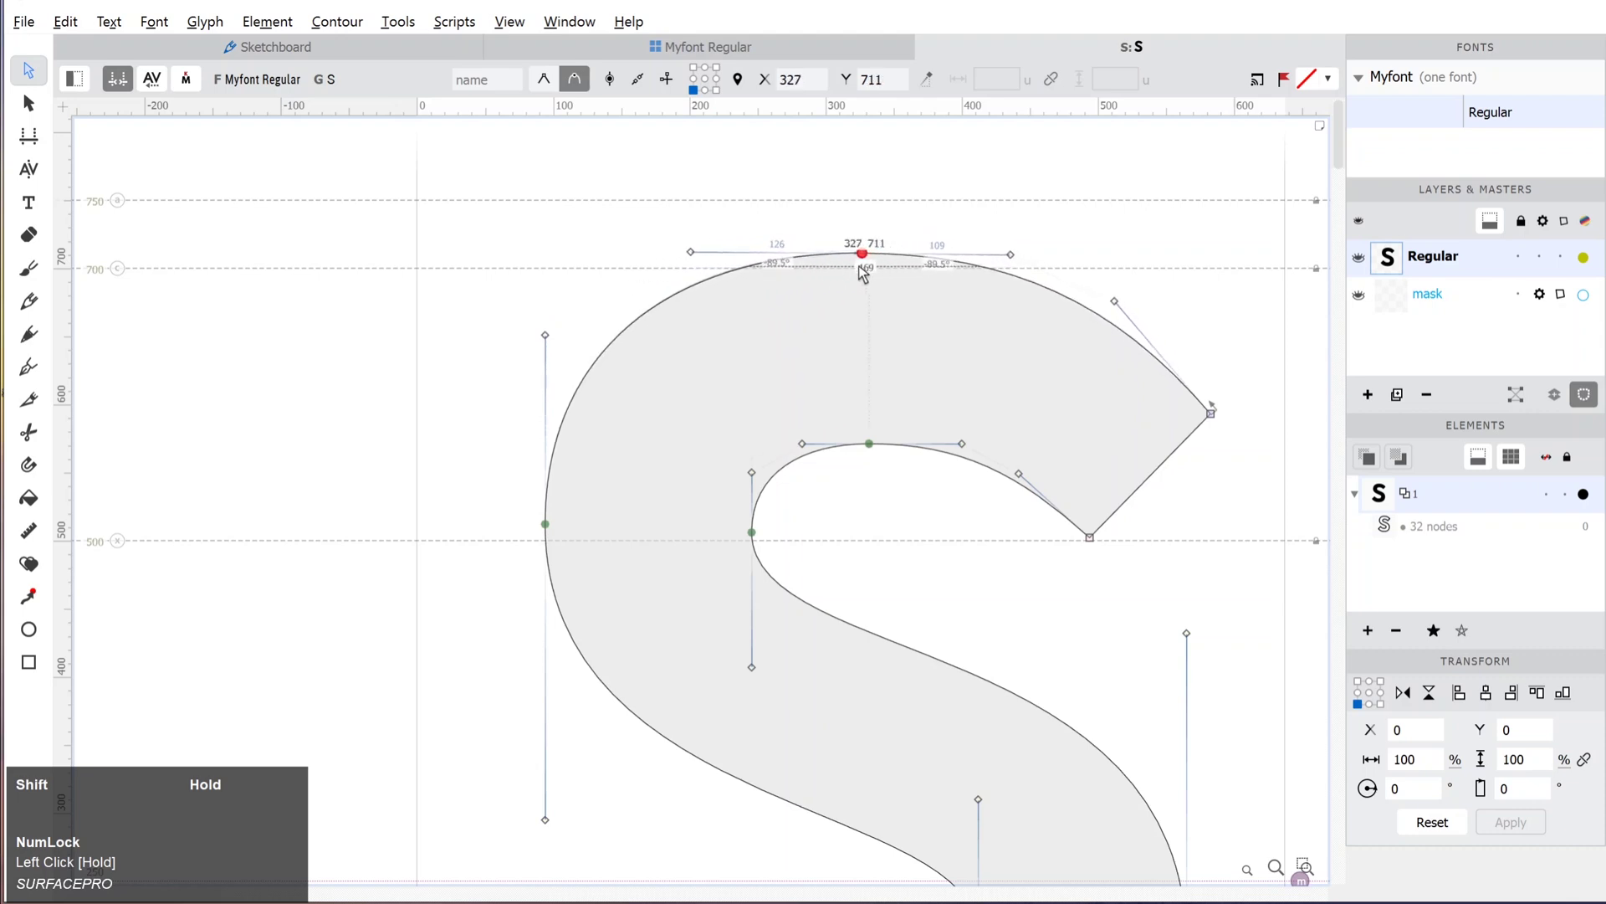
pyautogui.click(879, 210)
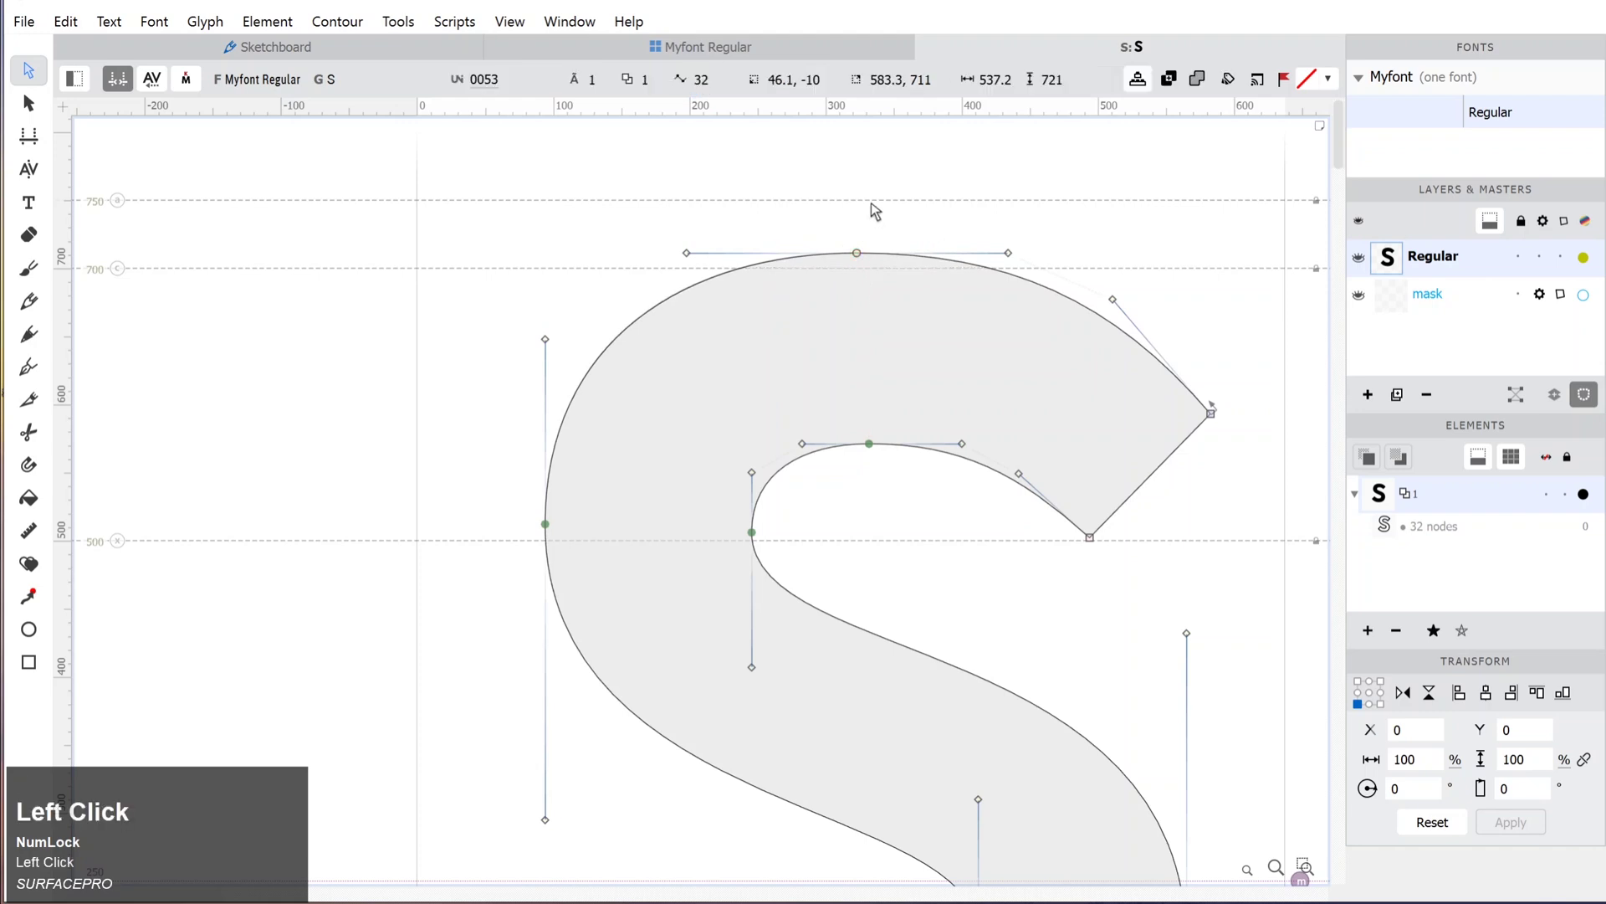
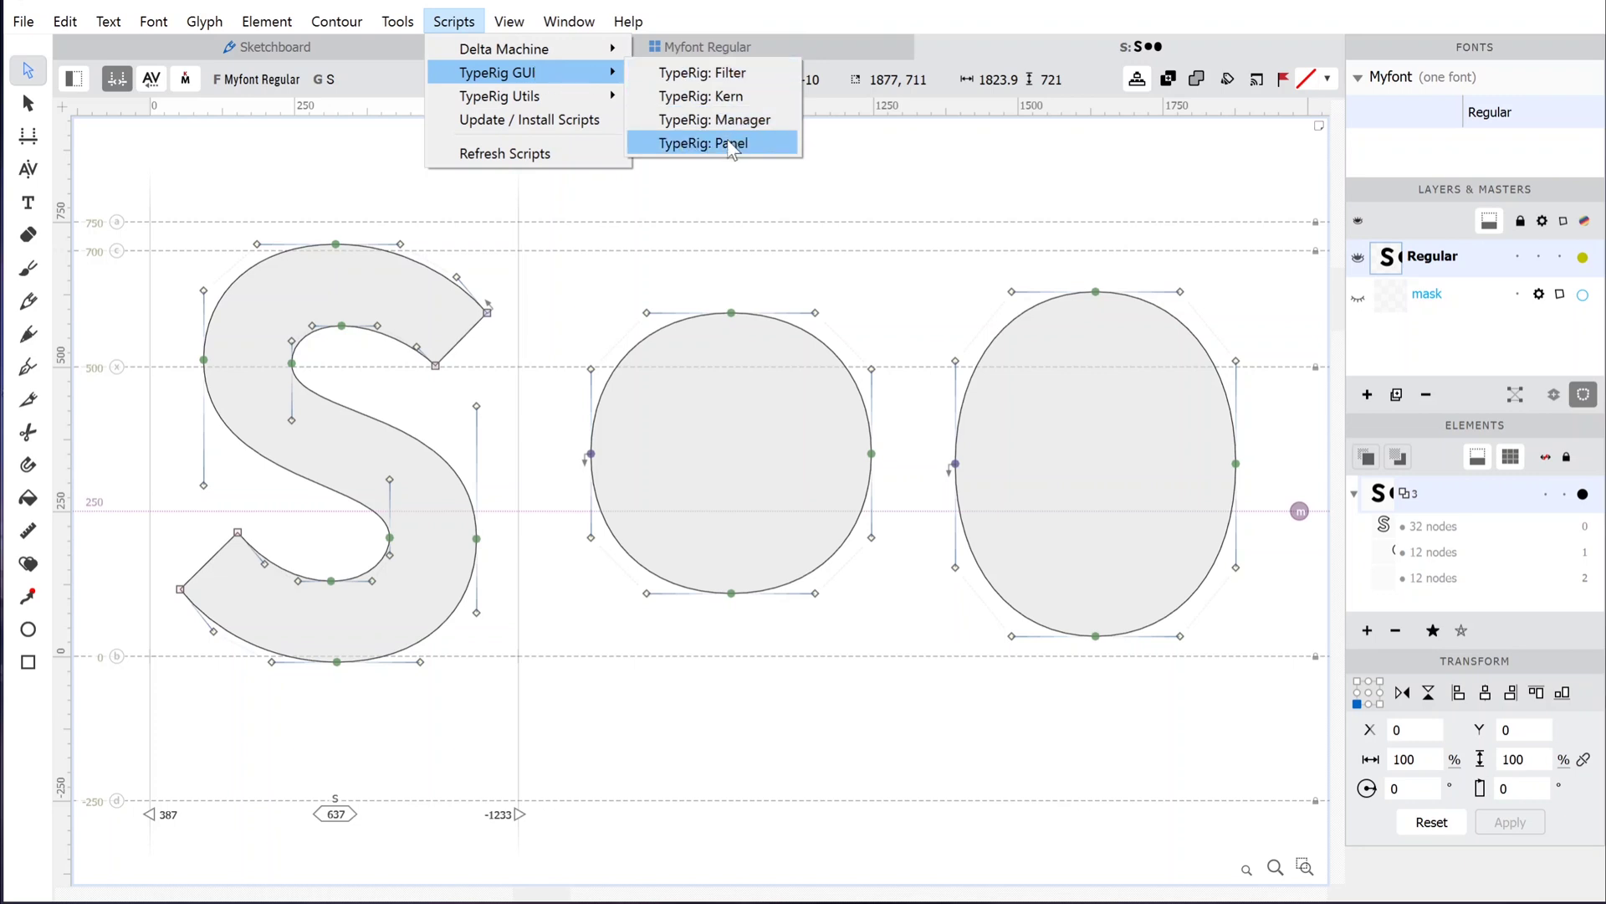
pyautogui.click(694, 153)
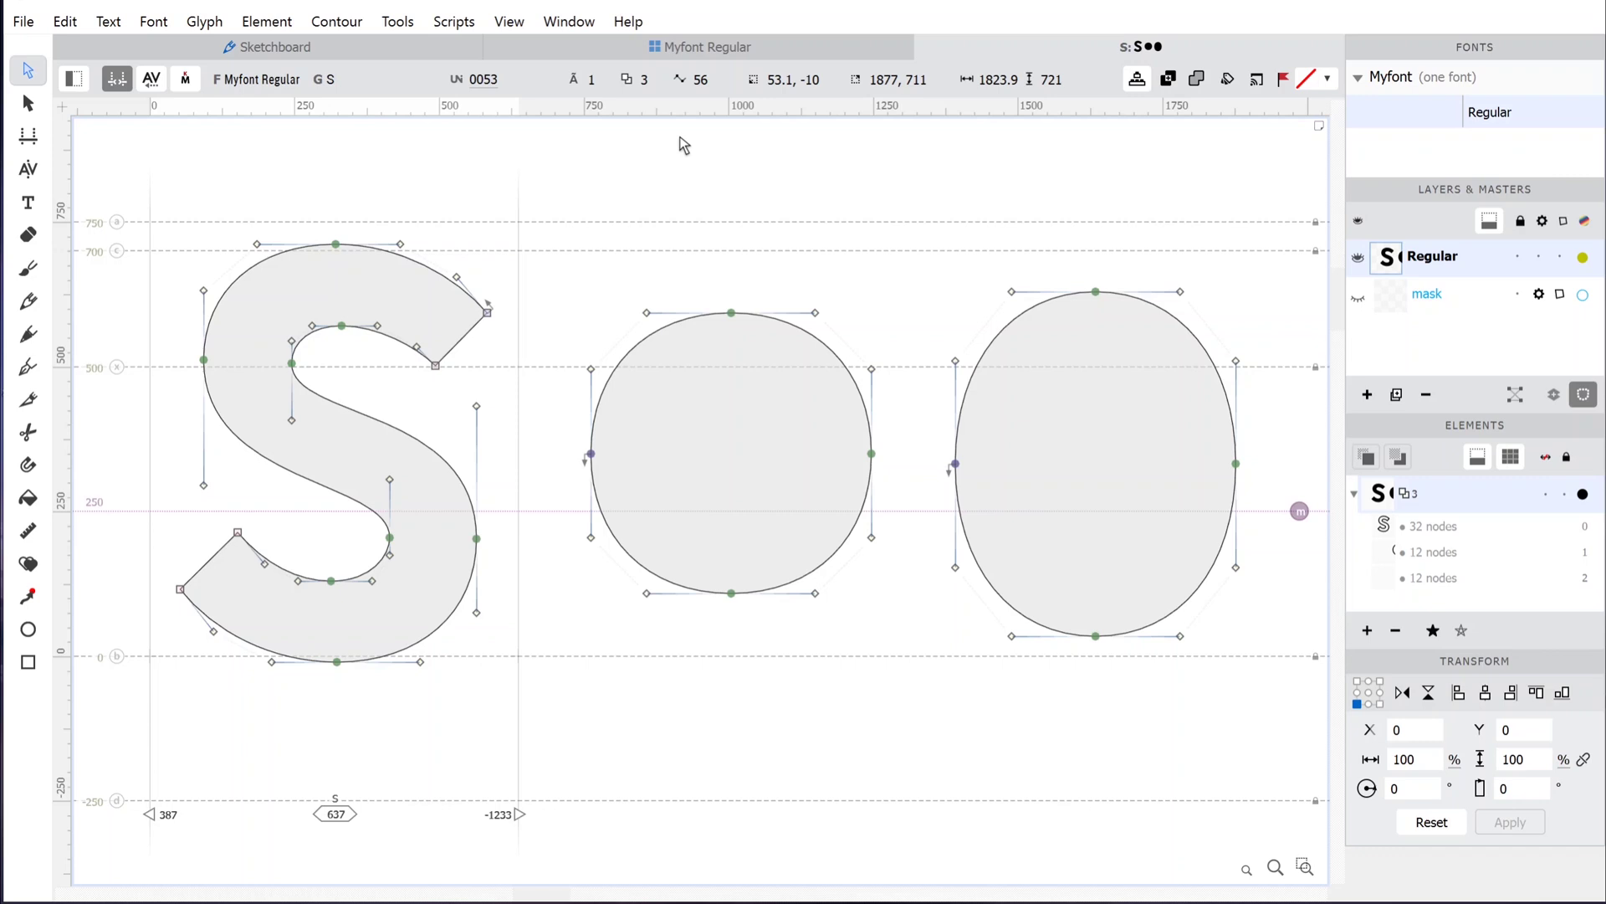
pyautogui.click(469, 30)
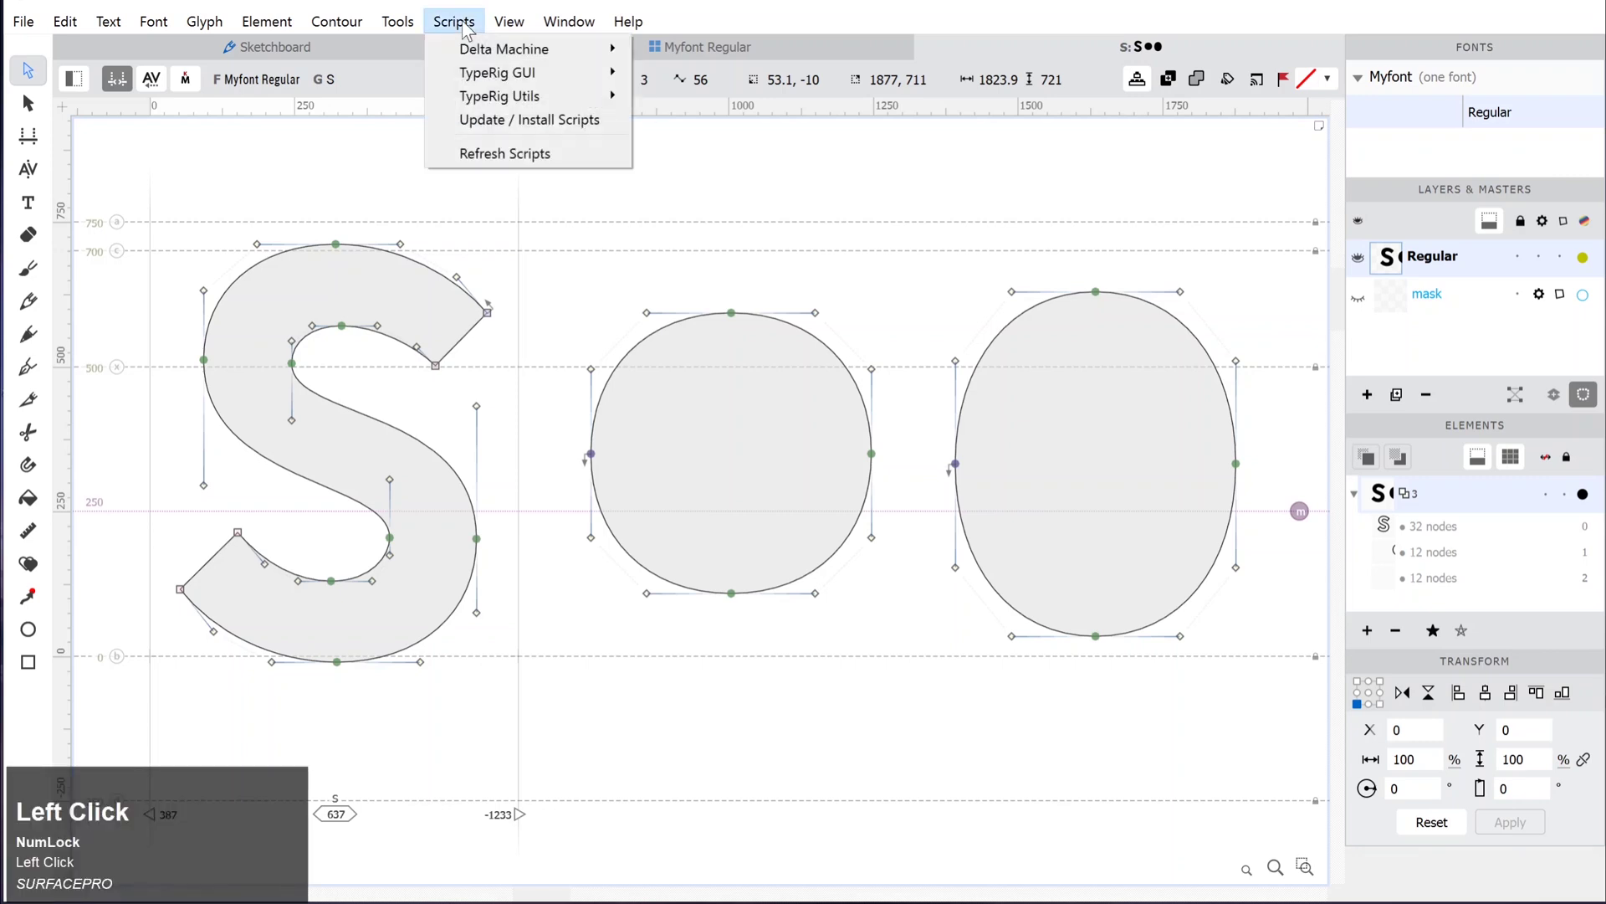
# Confirm the TypeRig module install and dismiss the up-to-date notice.
pyautogui.doubleClick(543, 127)
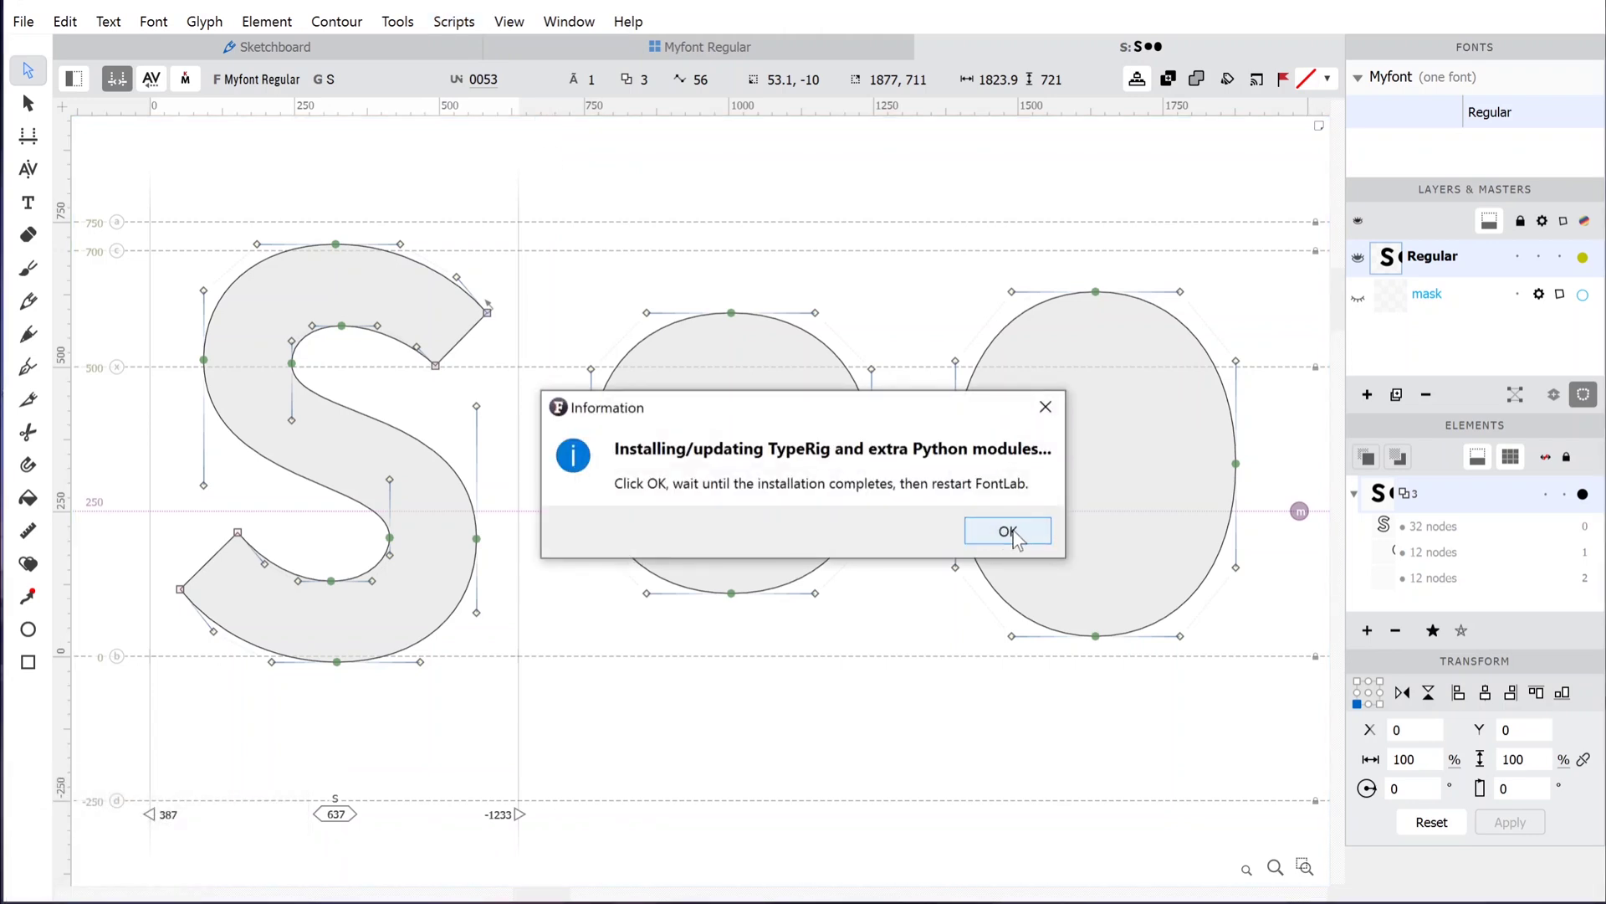
pyautogui.click(992, 541)
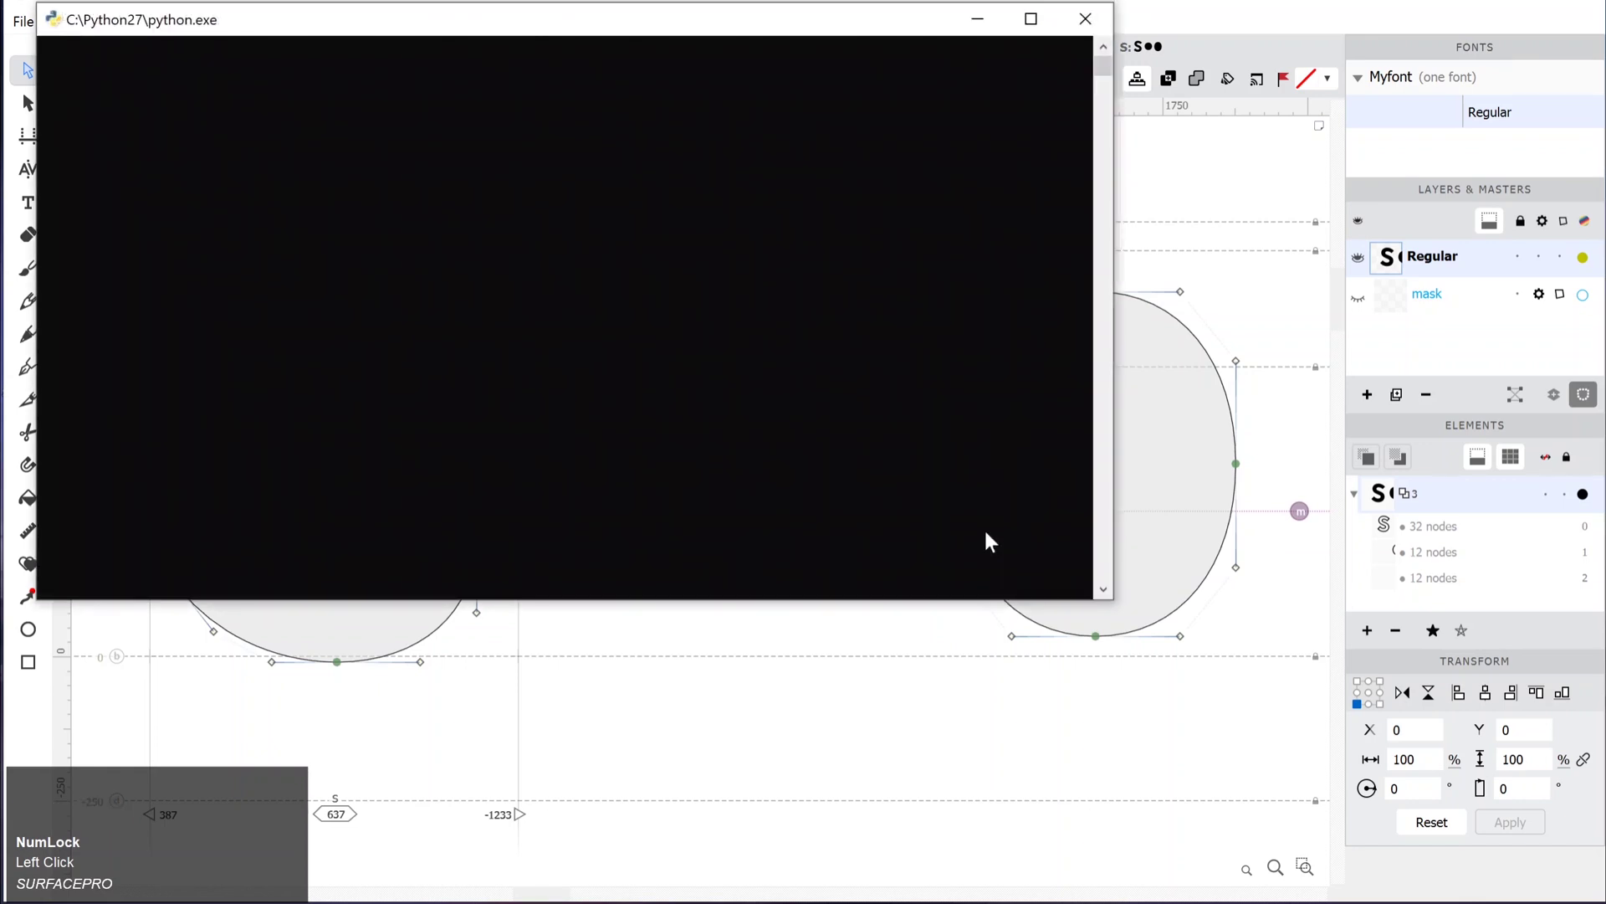
pyautogui.click(988, 533)
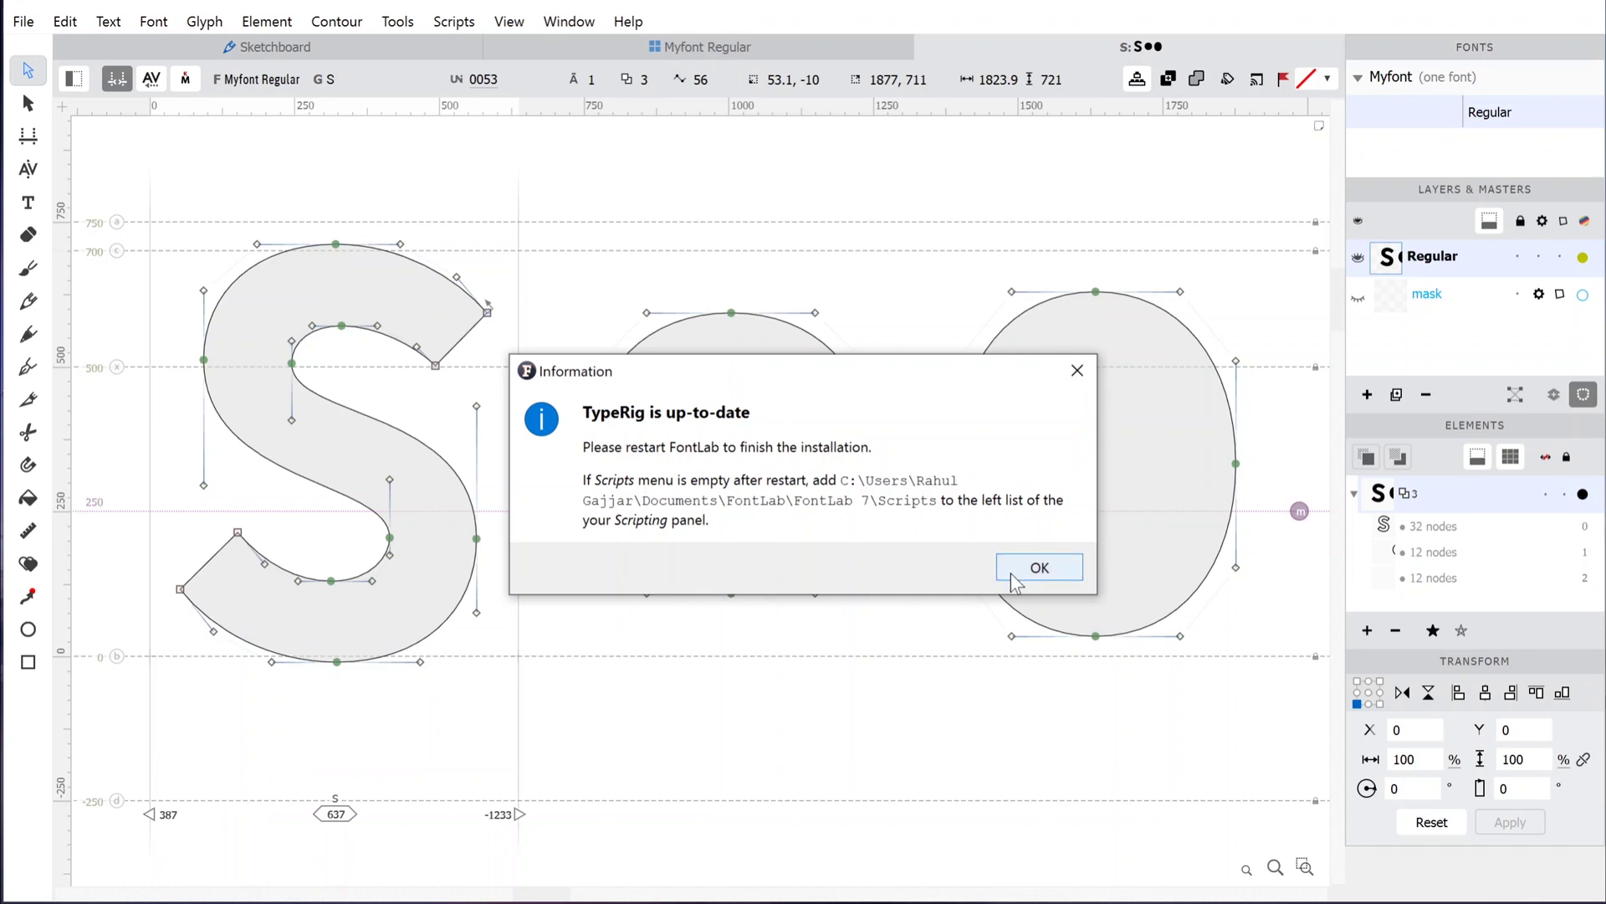
pyautogui.click(1018, 582)
# Browse the Scripts menu's TypeRig GUI entries: Filter, Kern, Manager, Panel.
pyautogui.click(1015, 574)
pyautogui.doubleClick(474, 36)
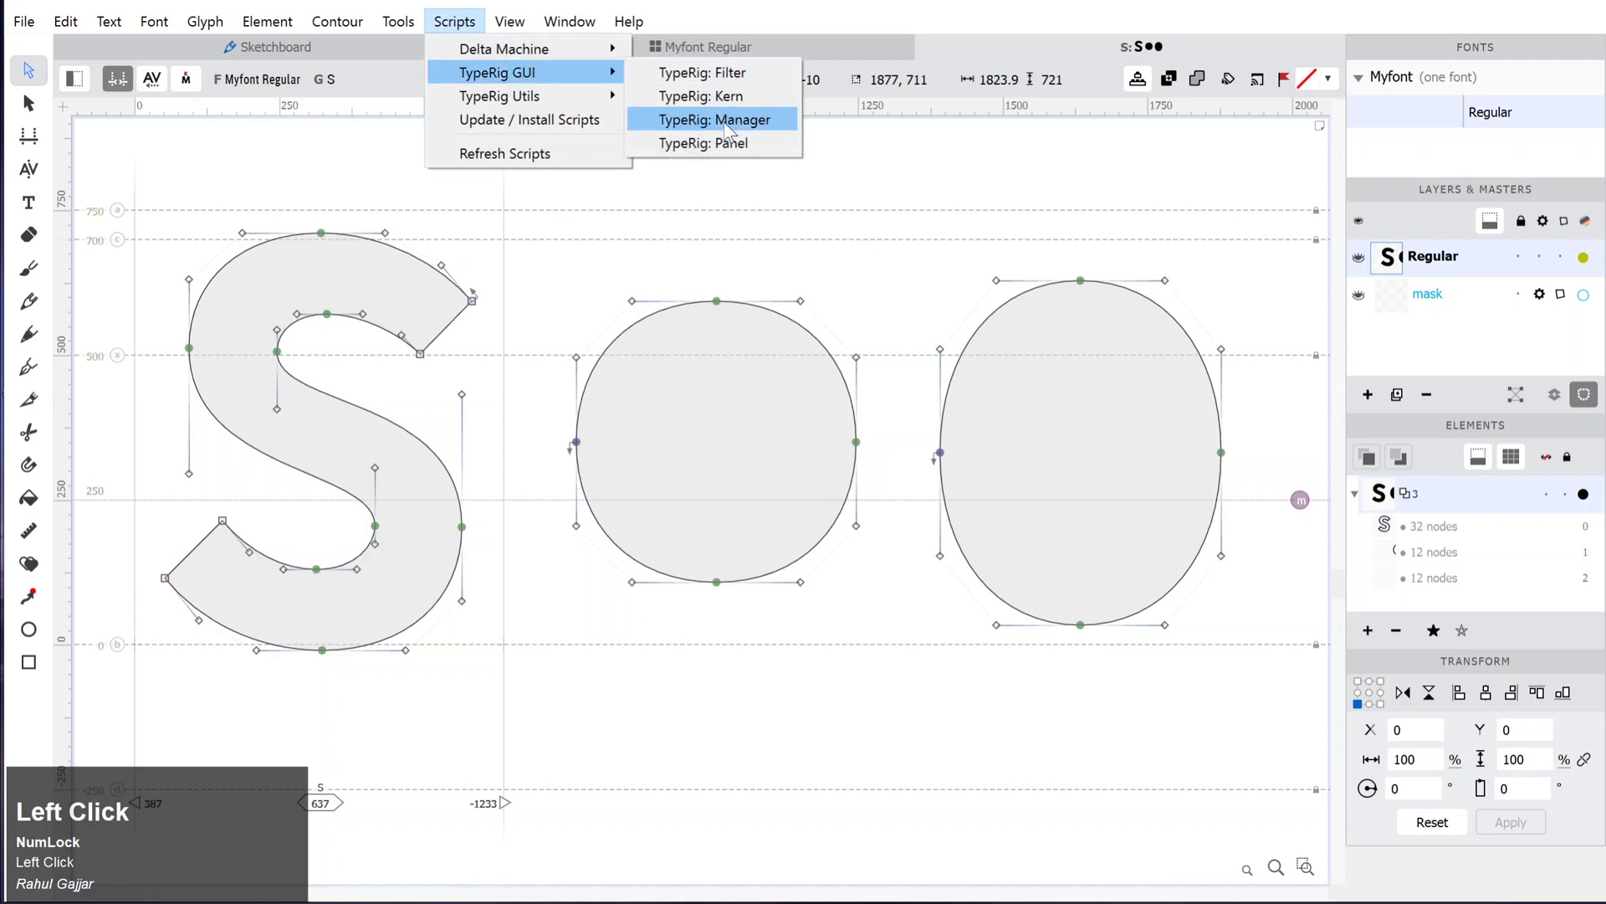
# Launch TypeRig Panel 0.58 and show its Curve tab with curvature tools.
pyautogui.click(730, 148)
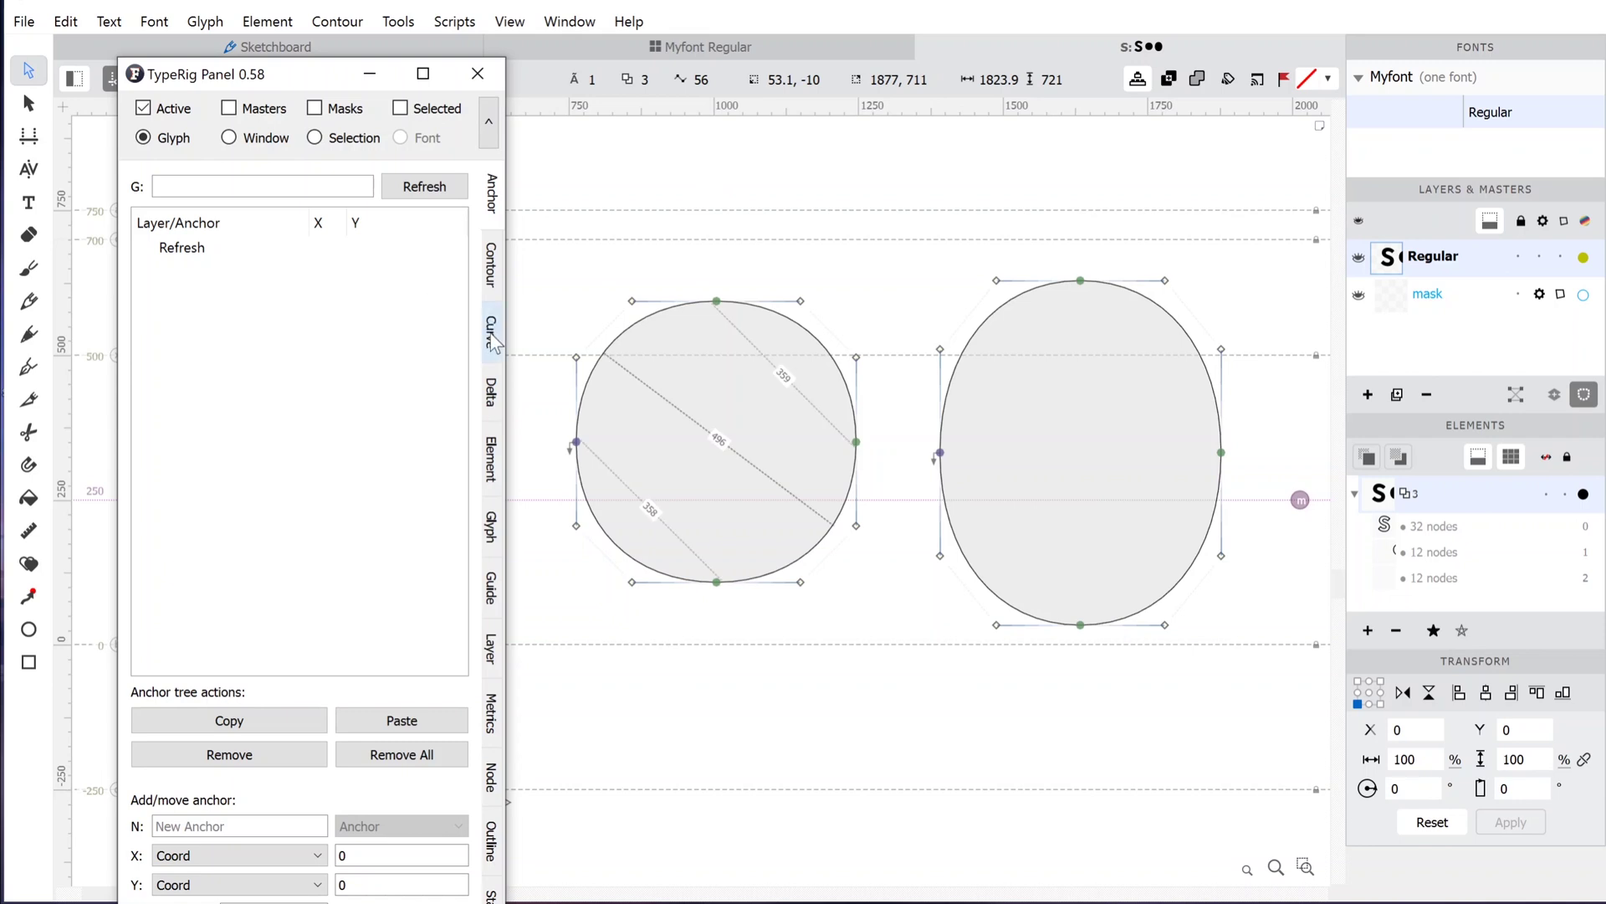
pyautogui.click(496, 342)
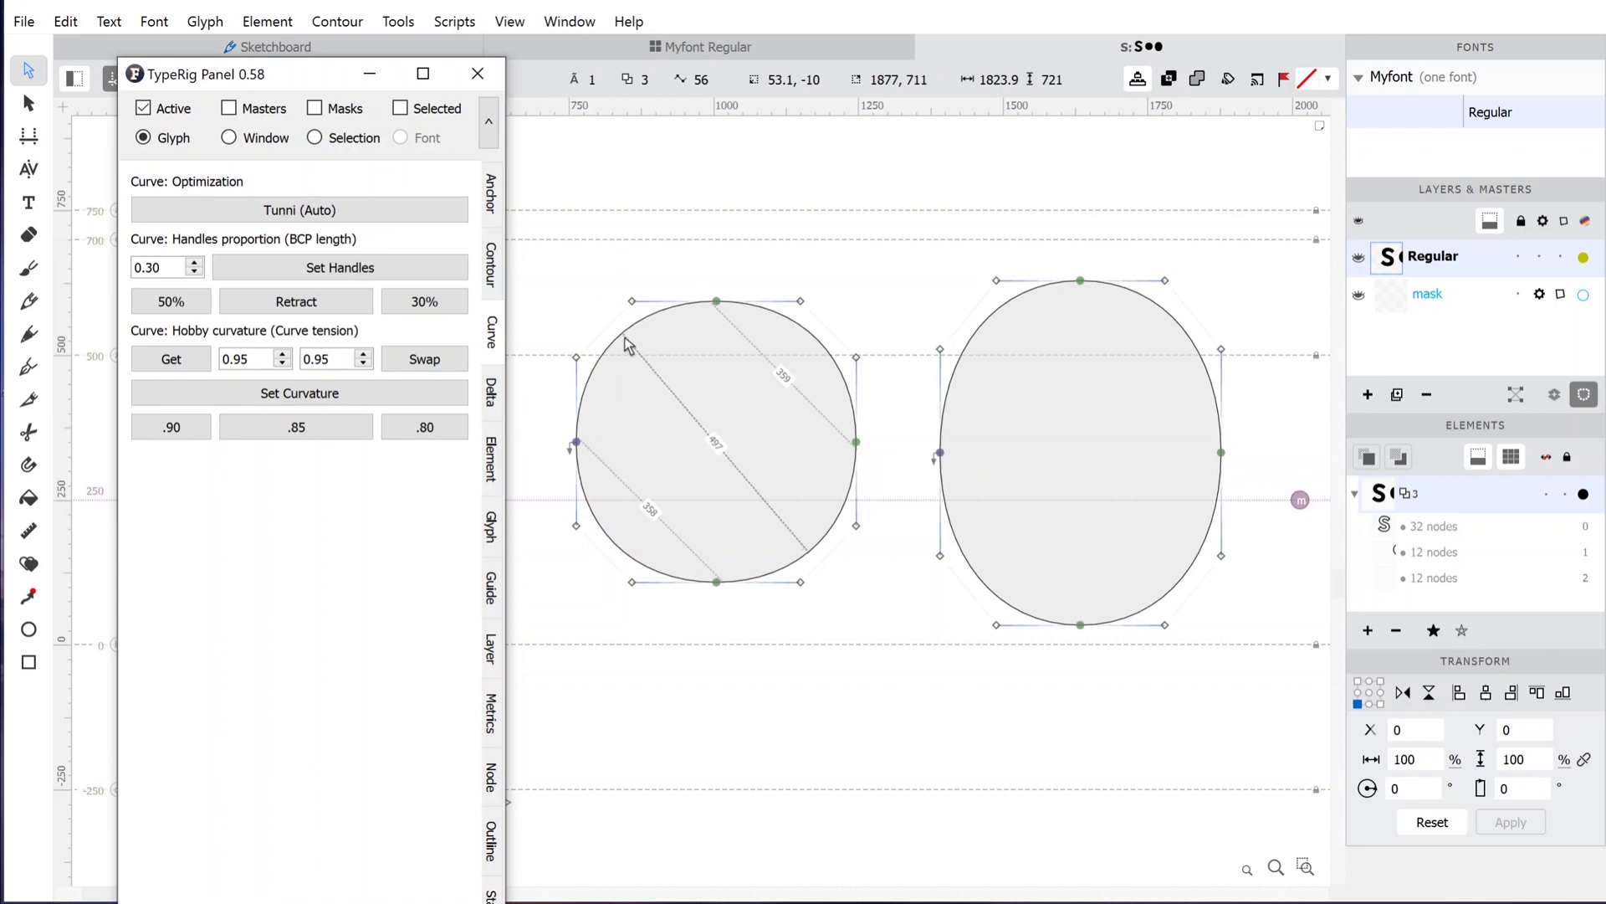
# Read Hobby curvature 0.92 from the O's upper-left segment and reapply it to balance handles.
pyautogui.click(629, 344)
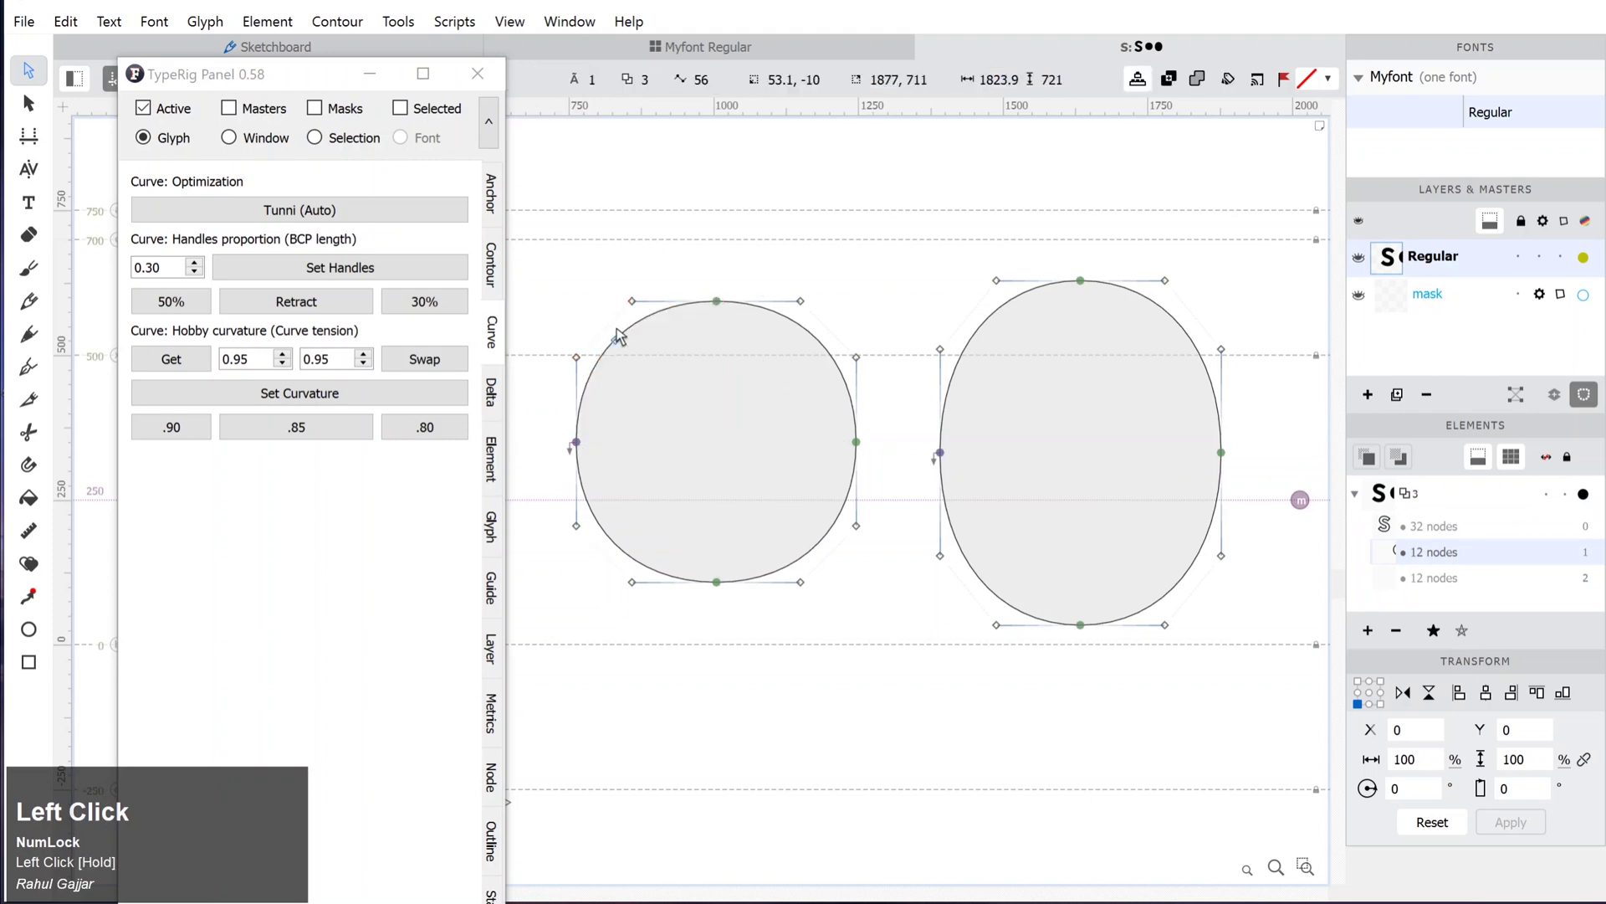
pyautogui.click(188, 369)
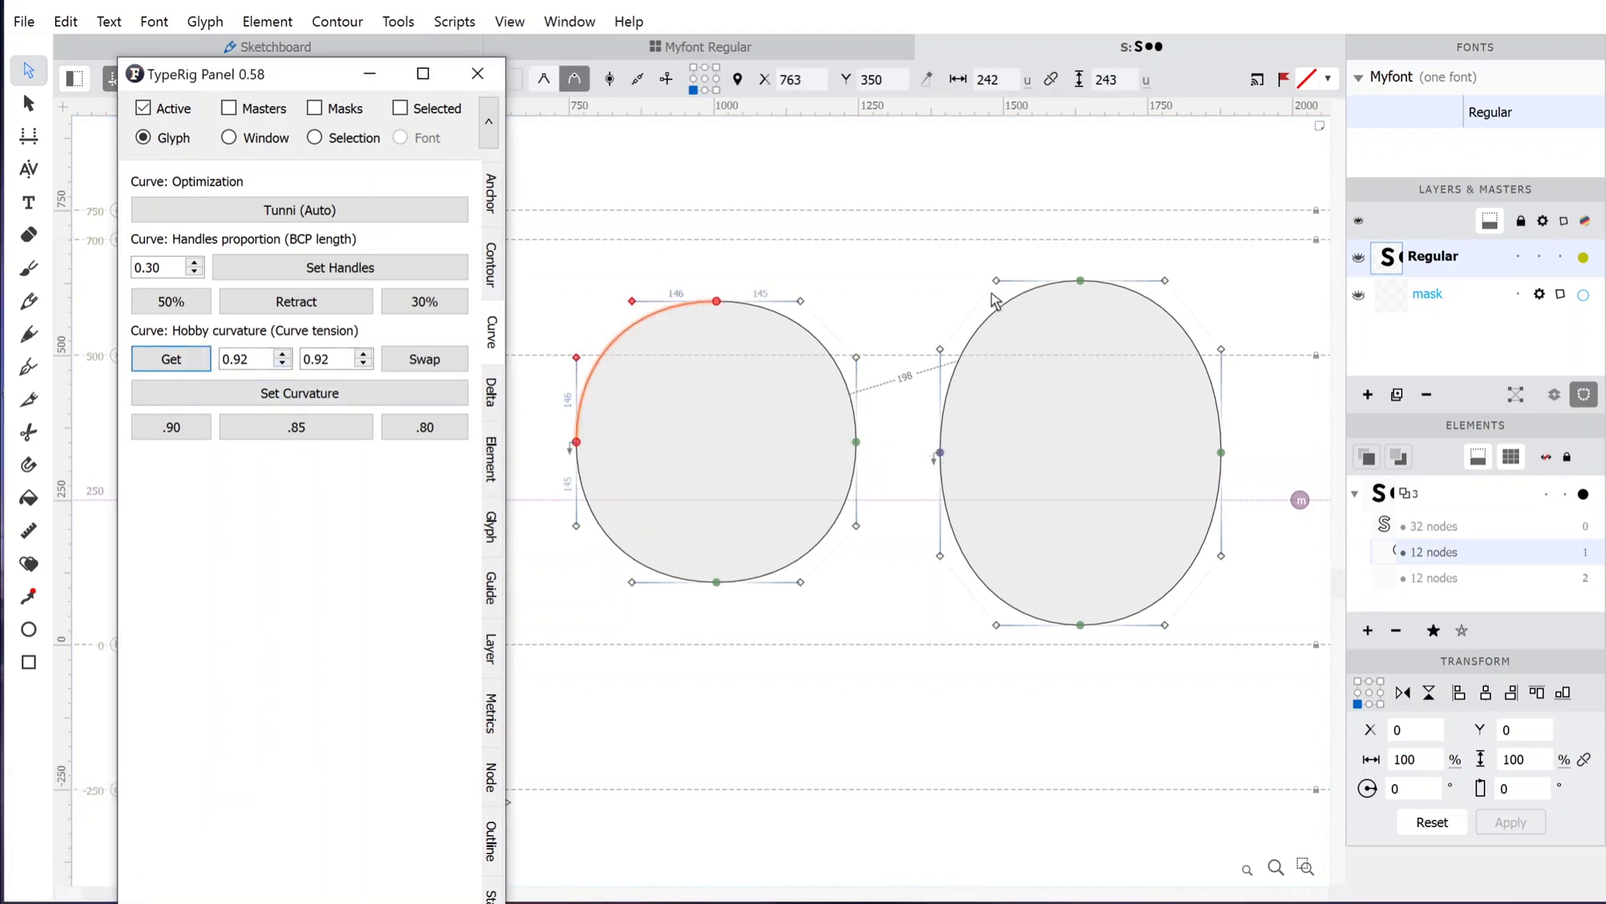
pyautogui.moveTo(689, 367); pyautogui.dragTo(691, 318)
pyautogui.click(672, 344)
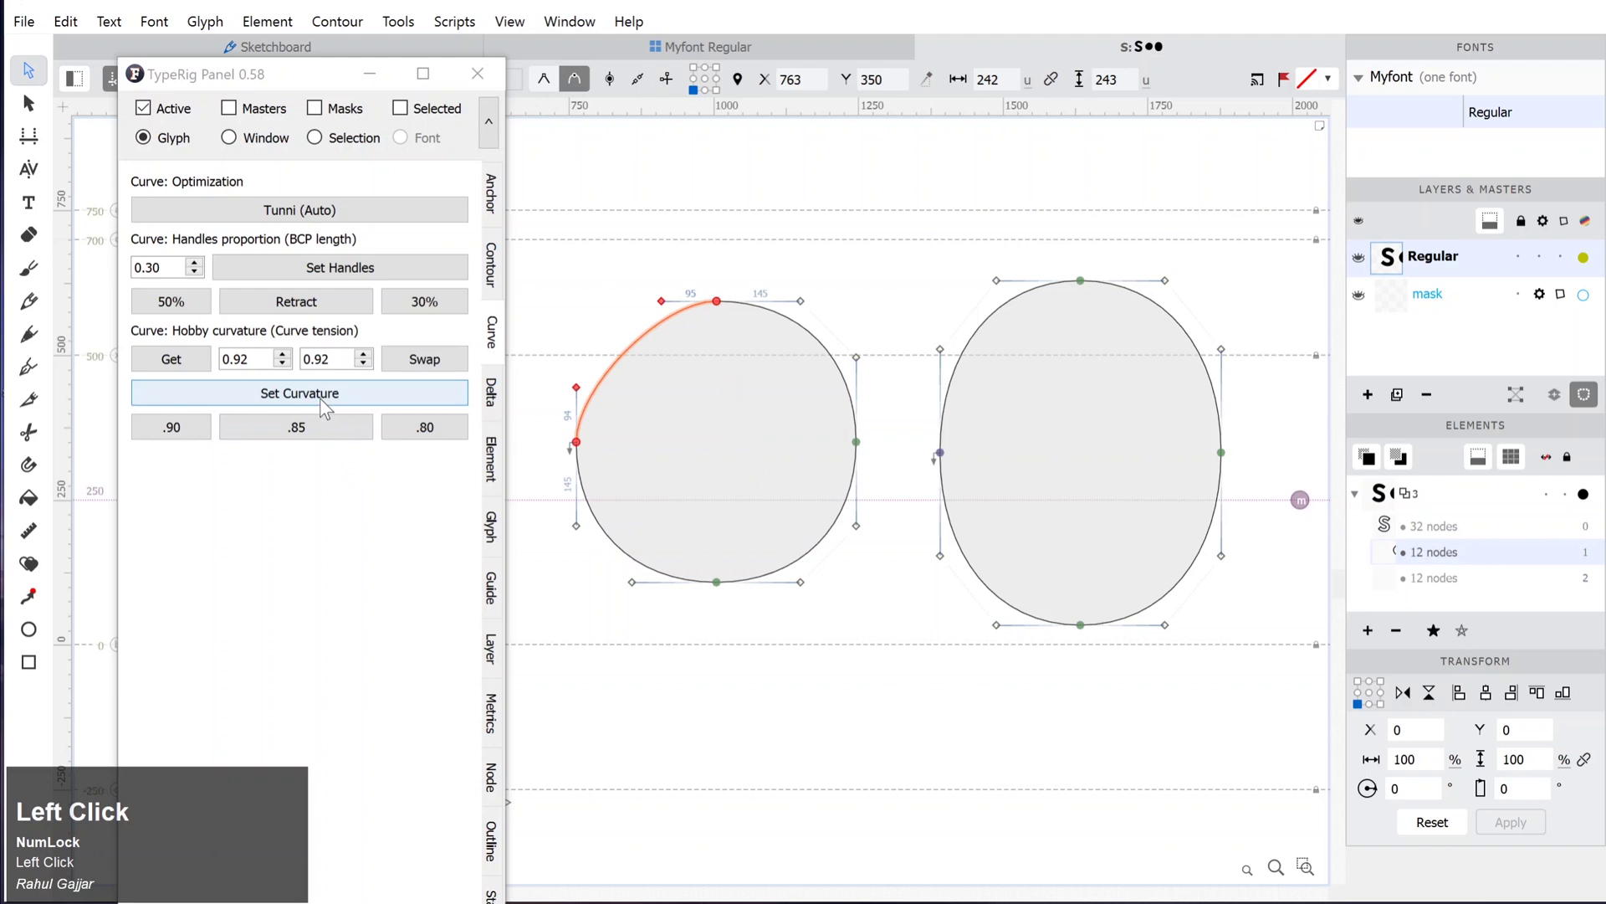
pyautogui.click(328, 407)
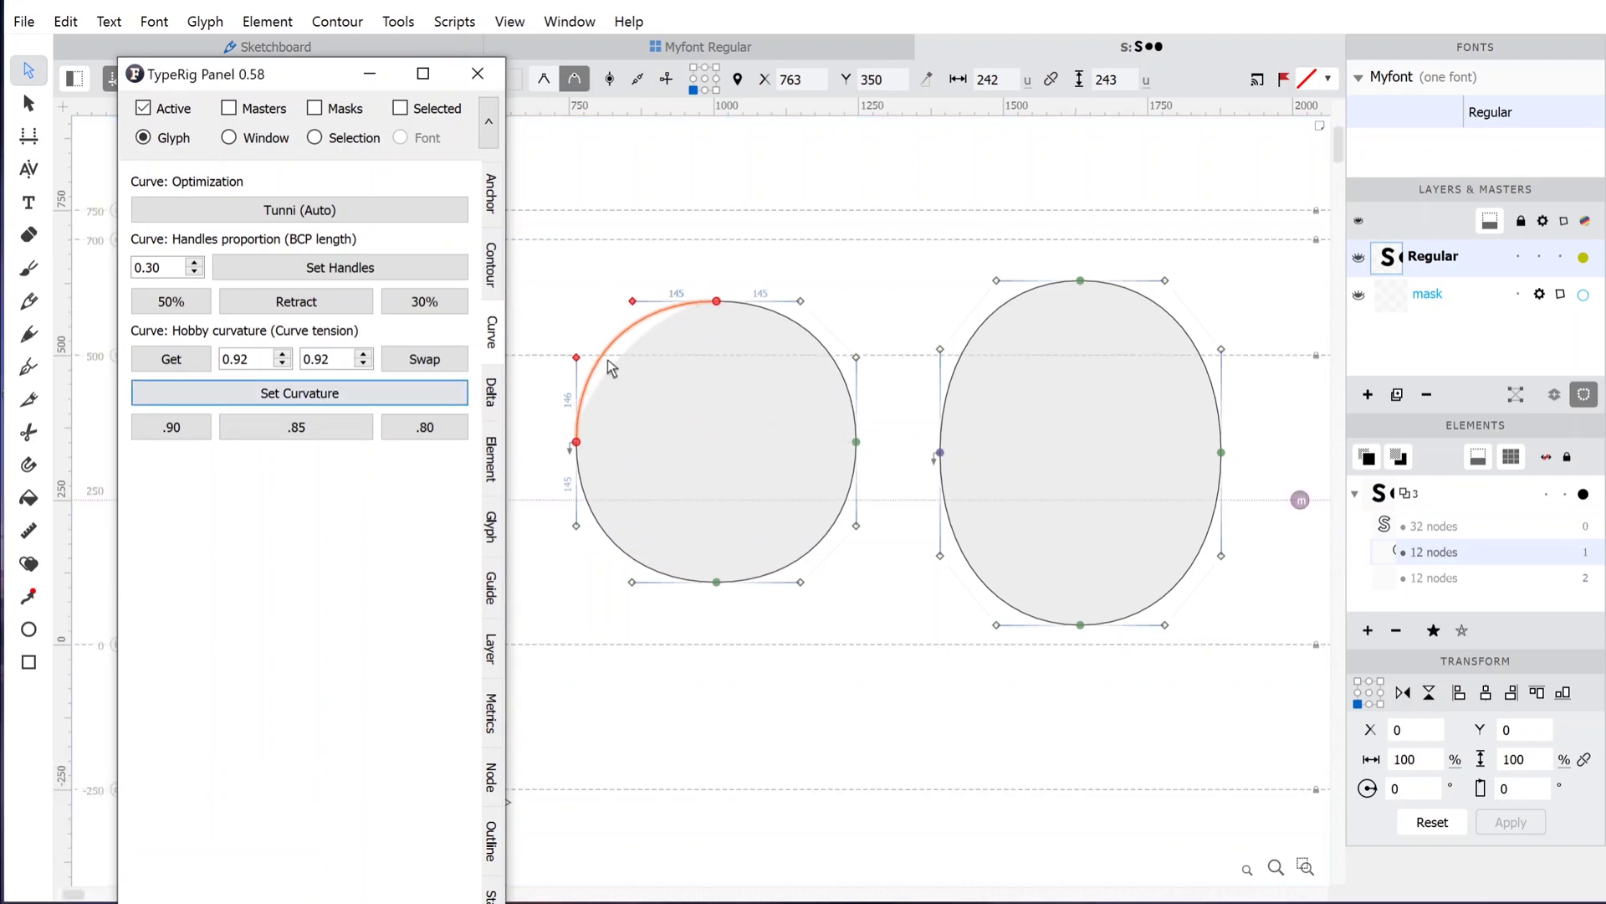
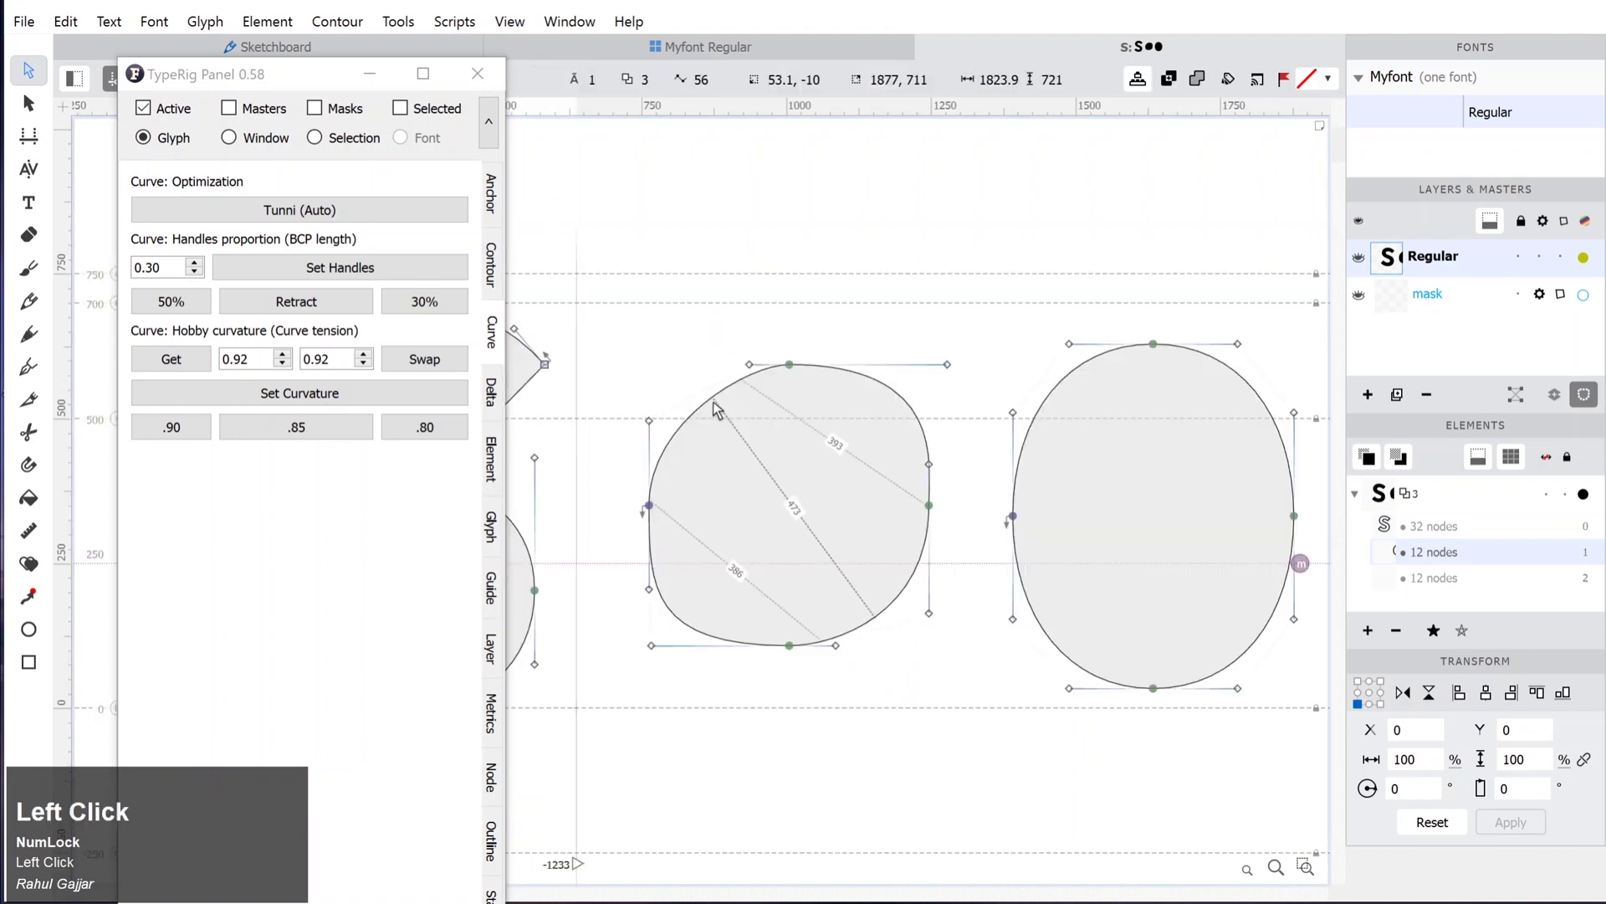
# Revert the O, then reapply Hobby curvature 0.87 / 0.58 to the whole contour for a rounded-square shape.
pyautogui.click(570, 459)
pyautogui.click(312, 400)
pyautogui.press('space')
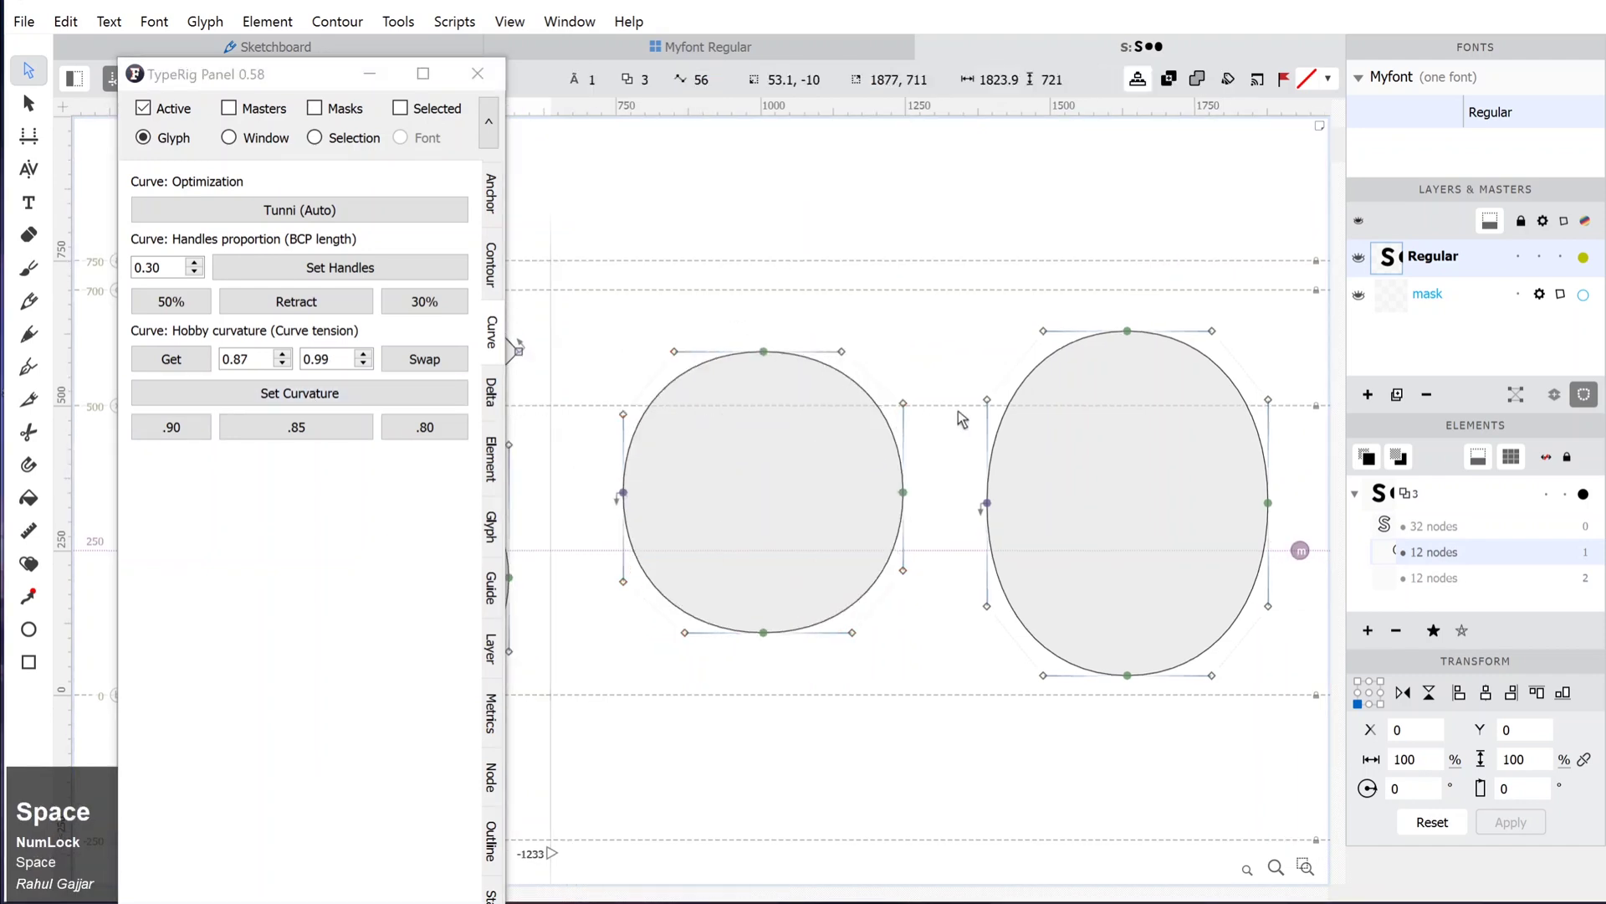
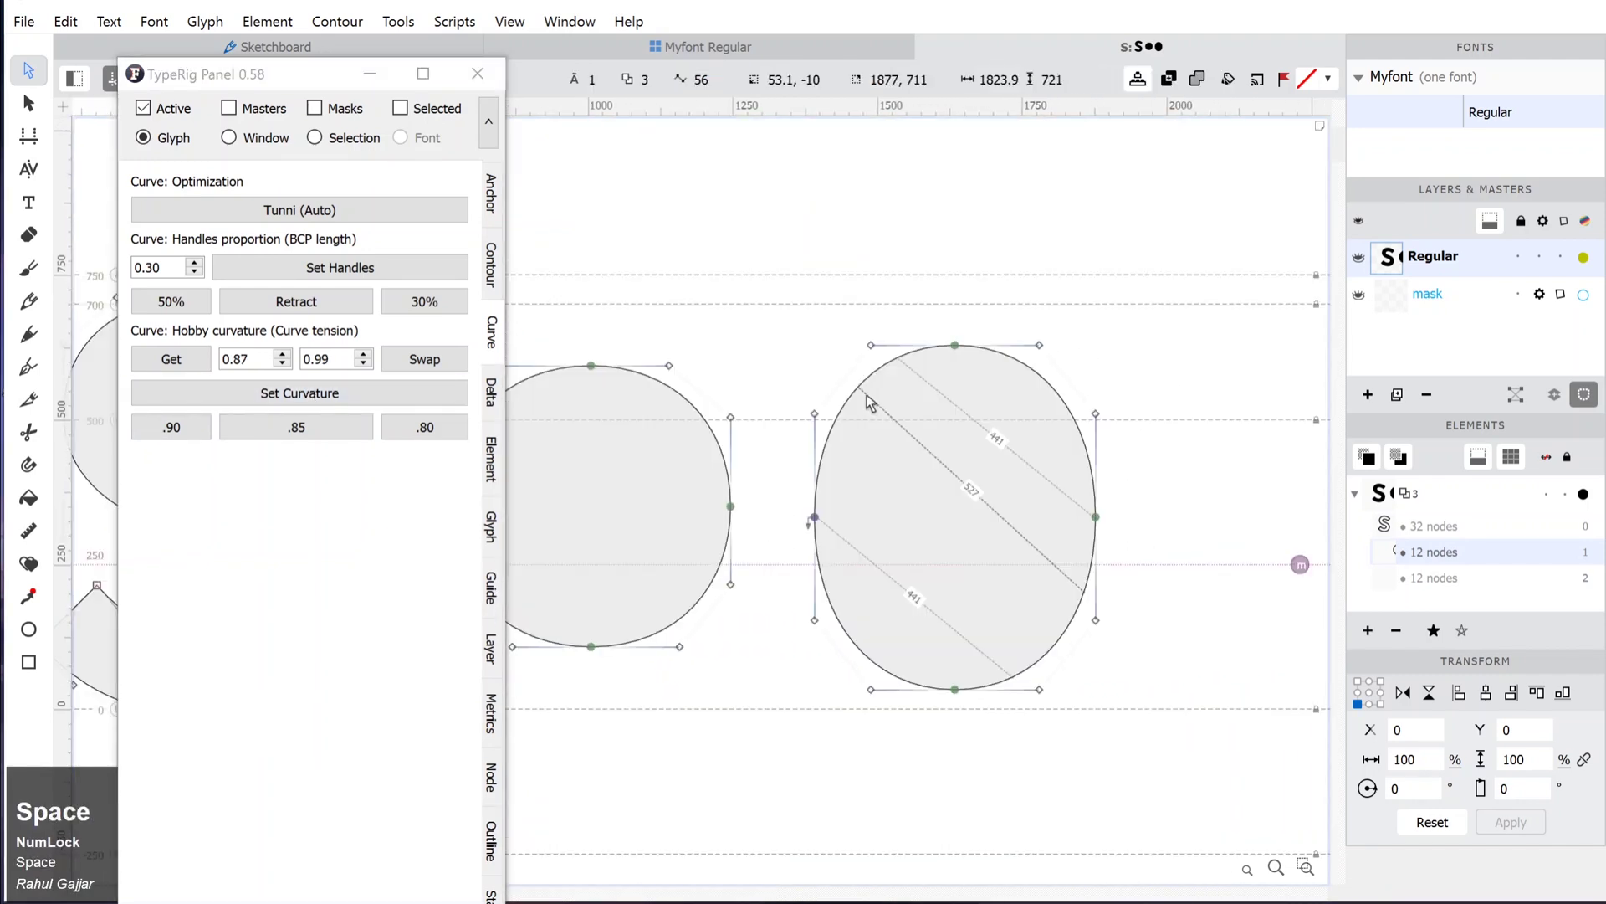
pyautogui.moveTo(830, 358); pyautogui.dragTo(863, 708)
pyautogui.moveTo(874, 703); pyautogui.dragTo(800, 623)
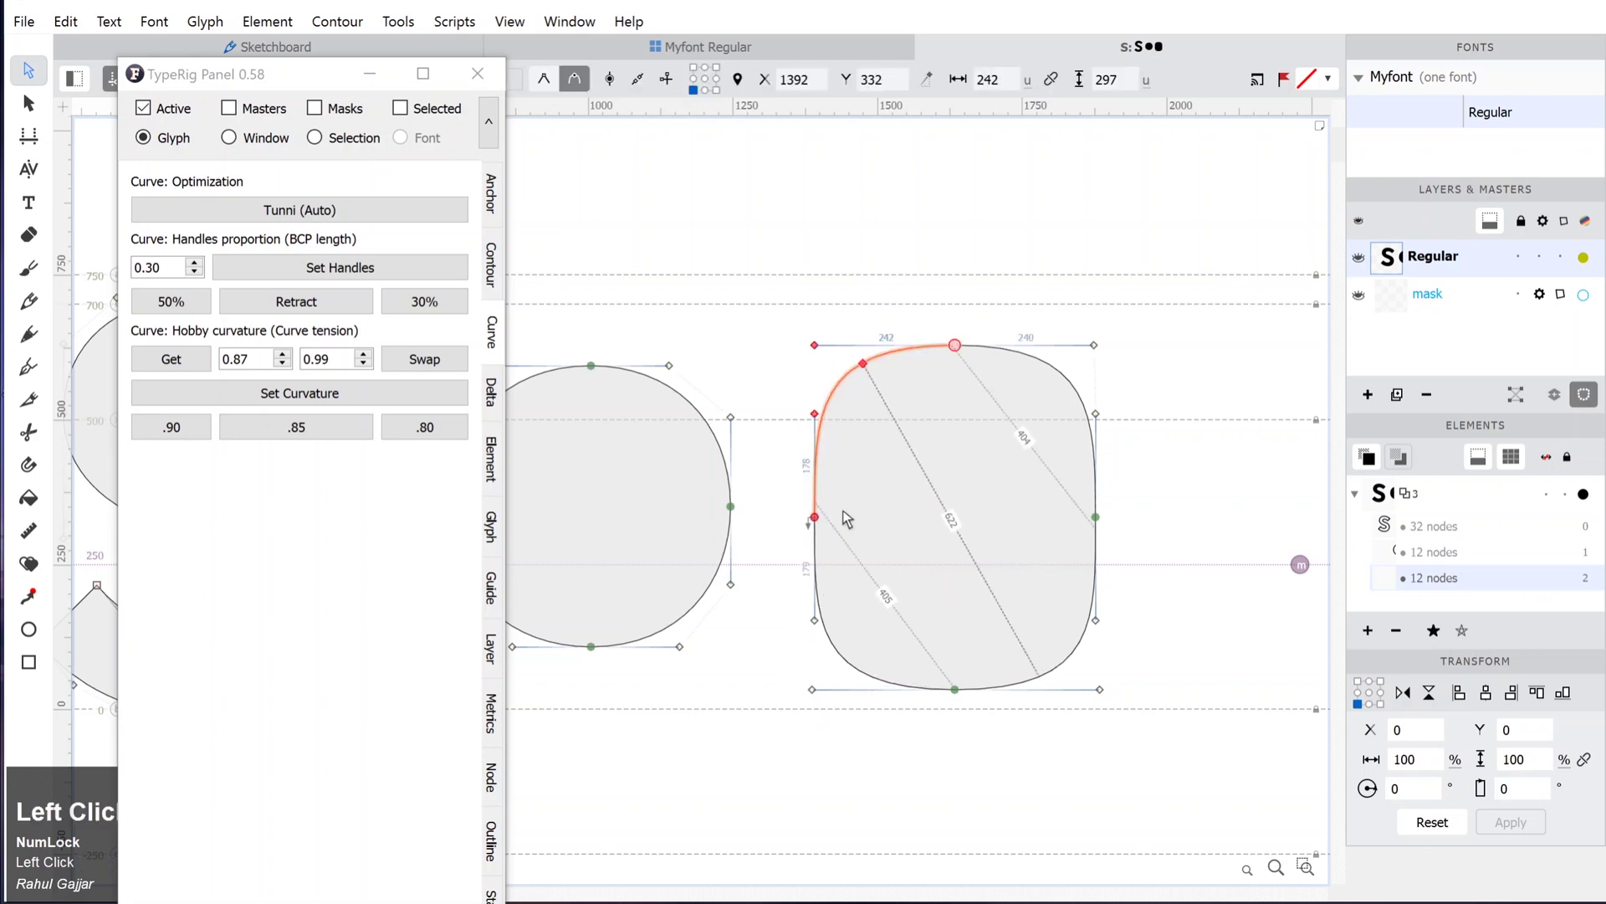
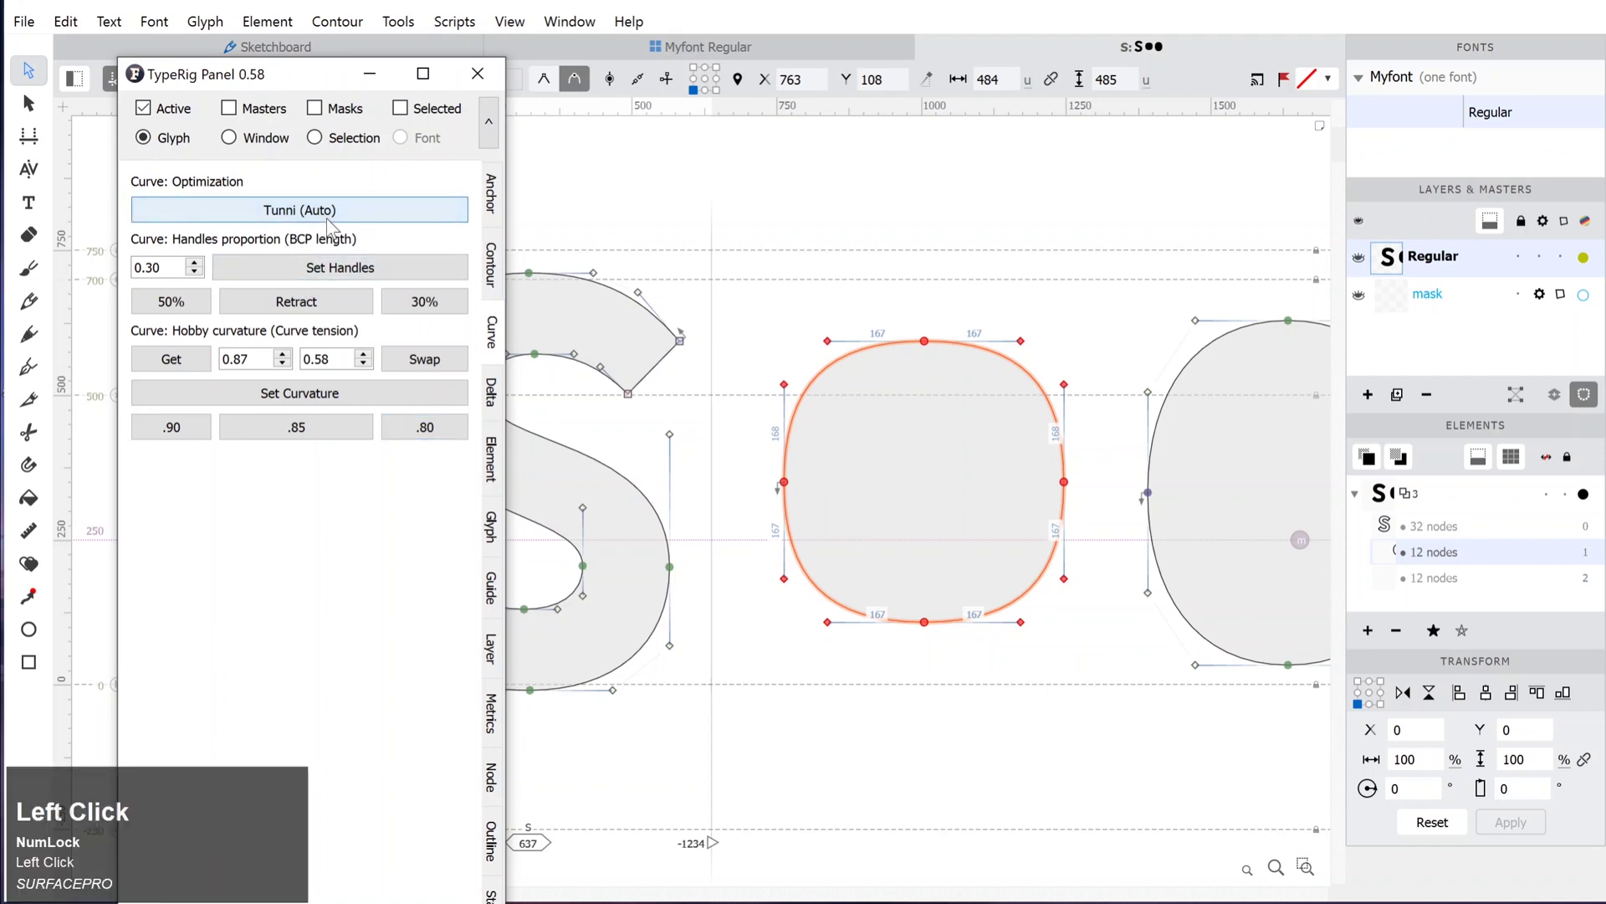
# Duplicate the O contour and scale the copy down with Free Transform to form the counter.
pyautogui.press('space')
pyautogui.click(889, 357)
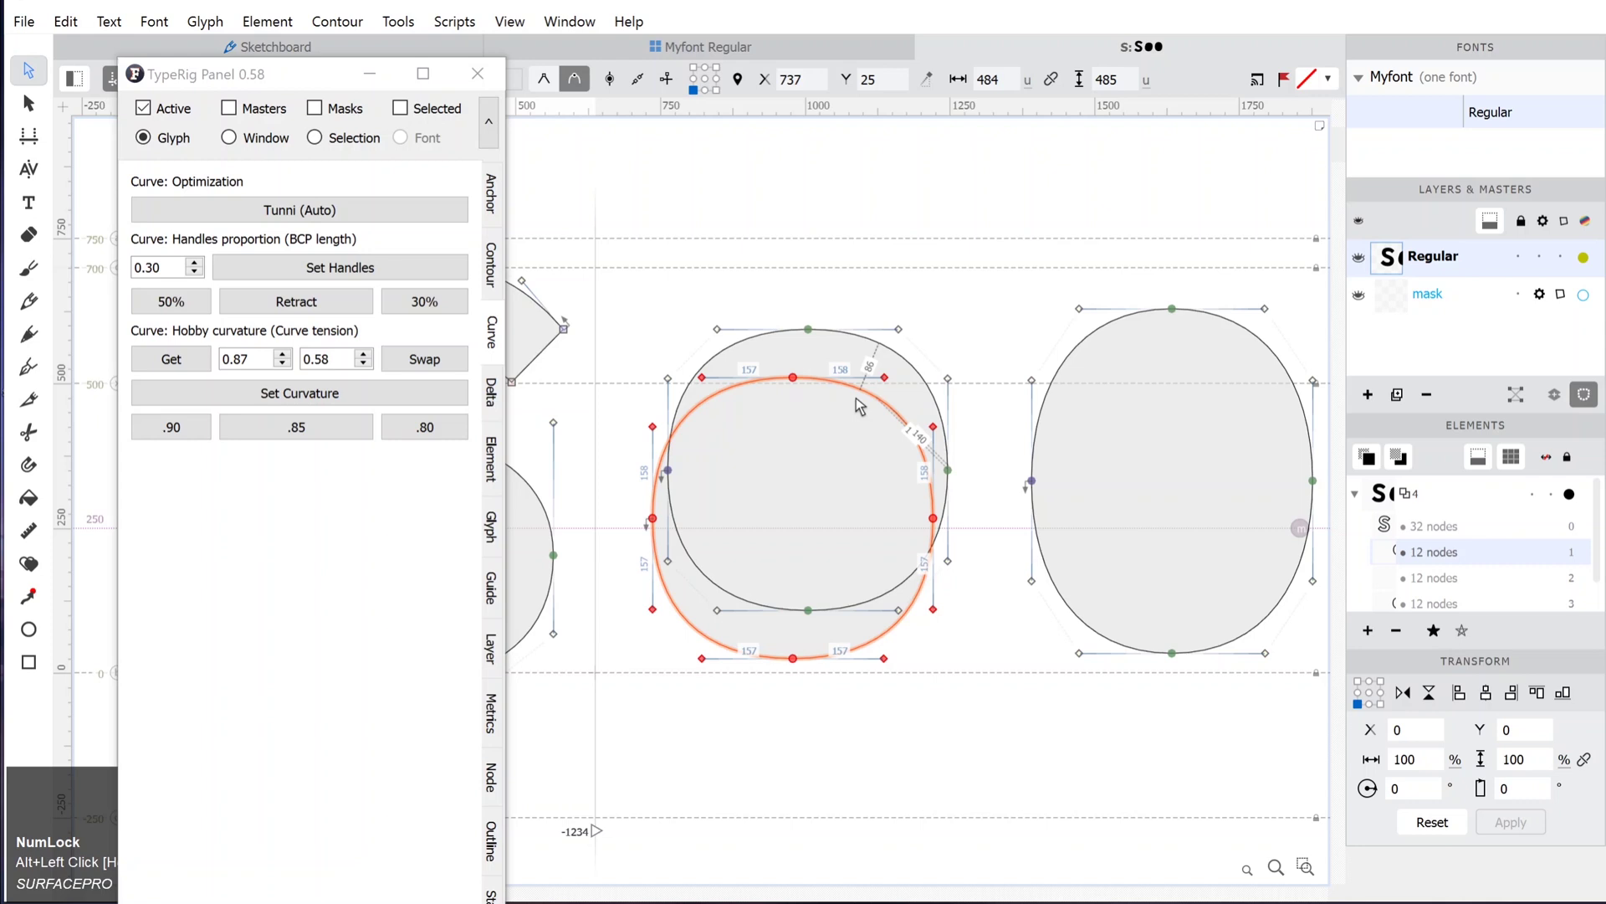
pyautogui.press('ctrl+t')
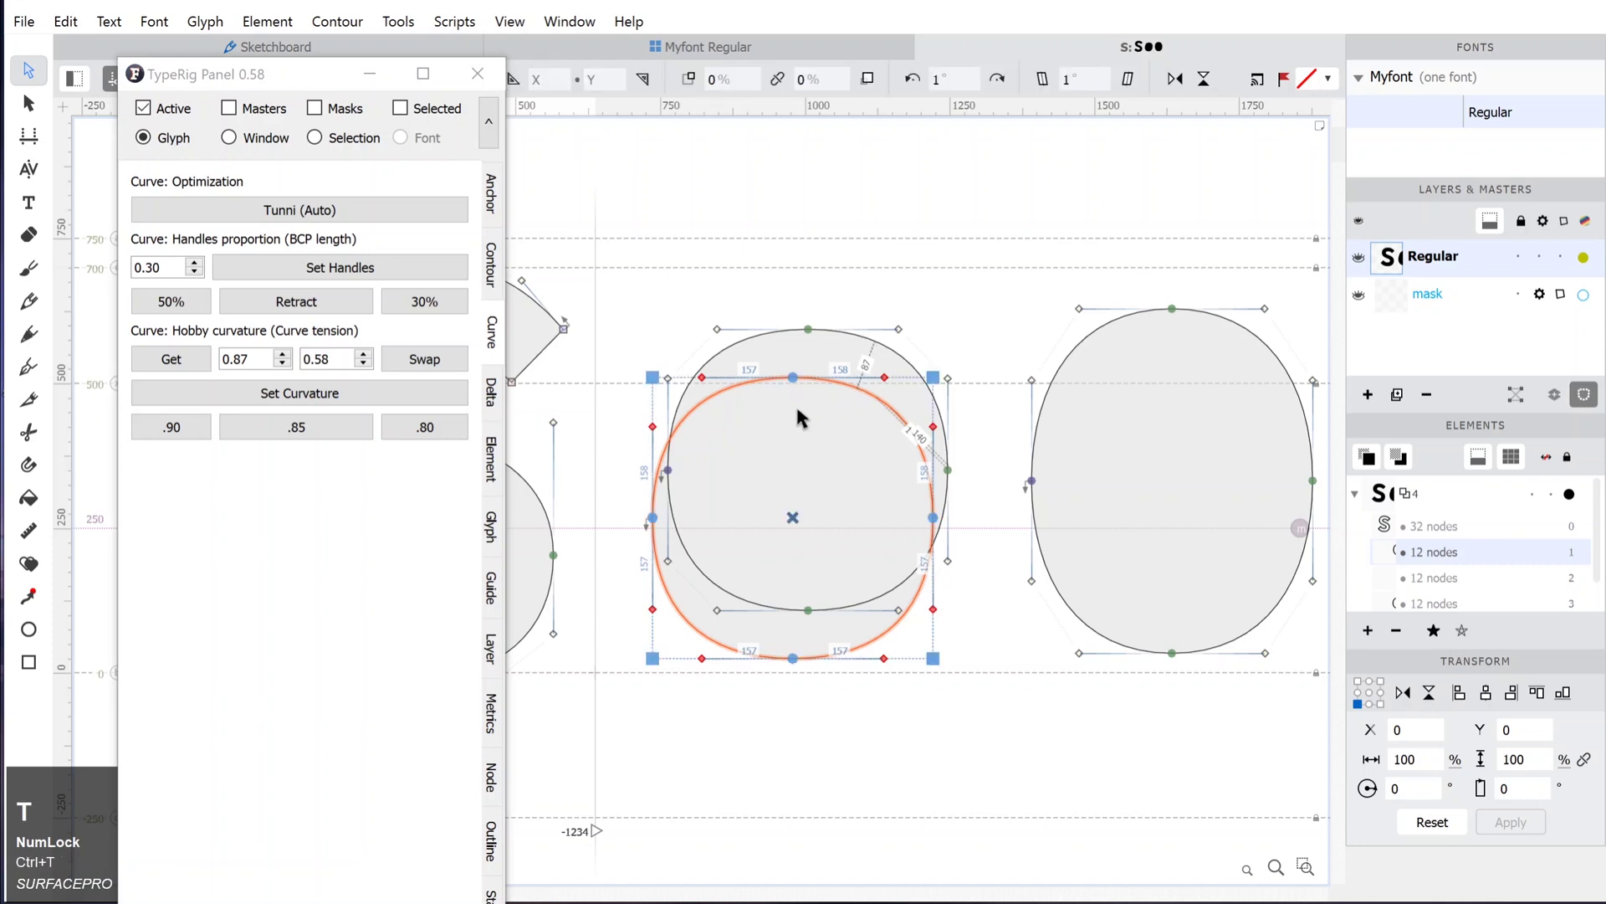
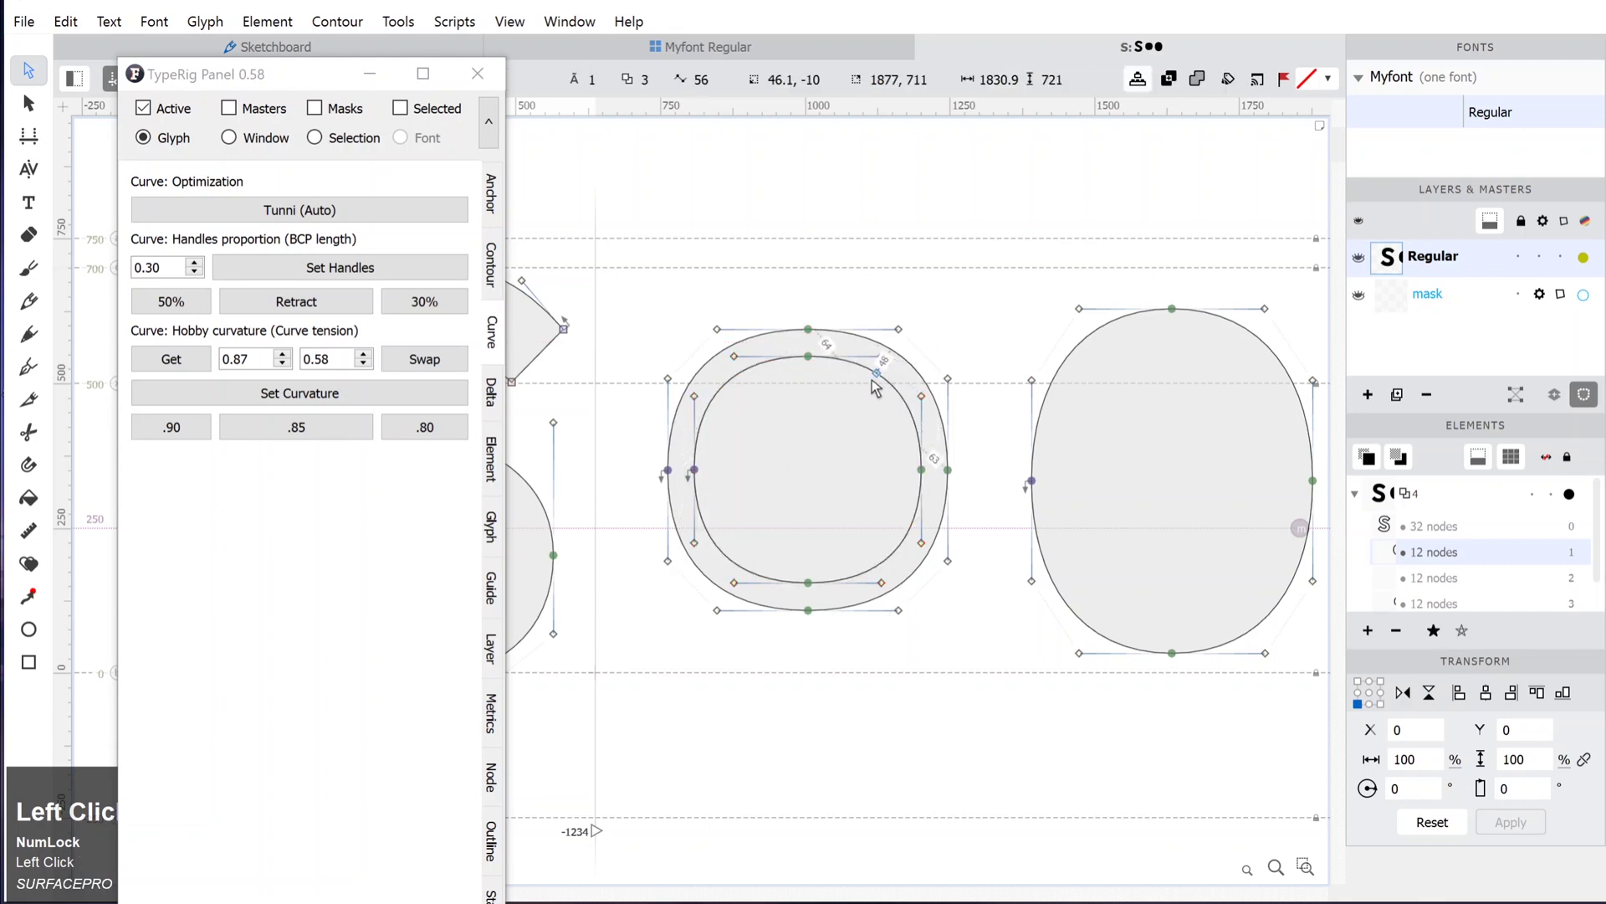
# Reverse the inner contour so the O renders as a ring, and preview the filled result.
pyautogui.rightClick(888, 382)
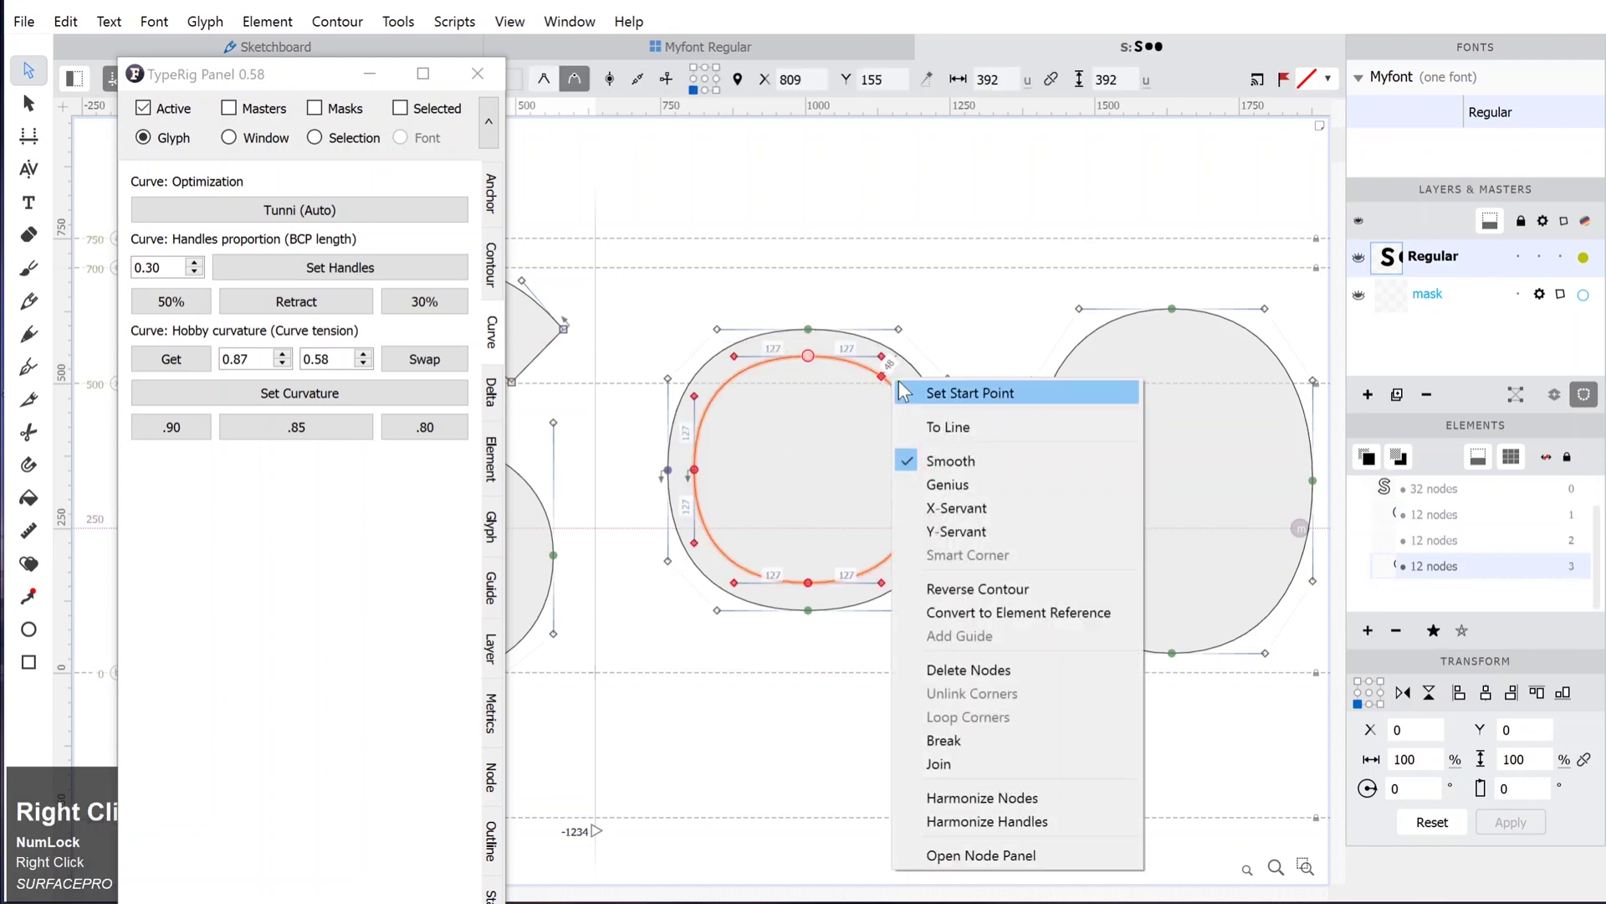
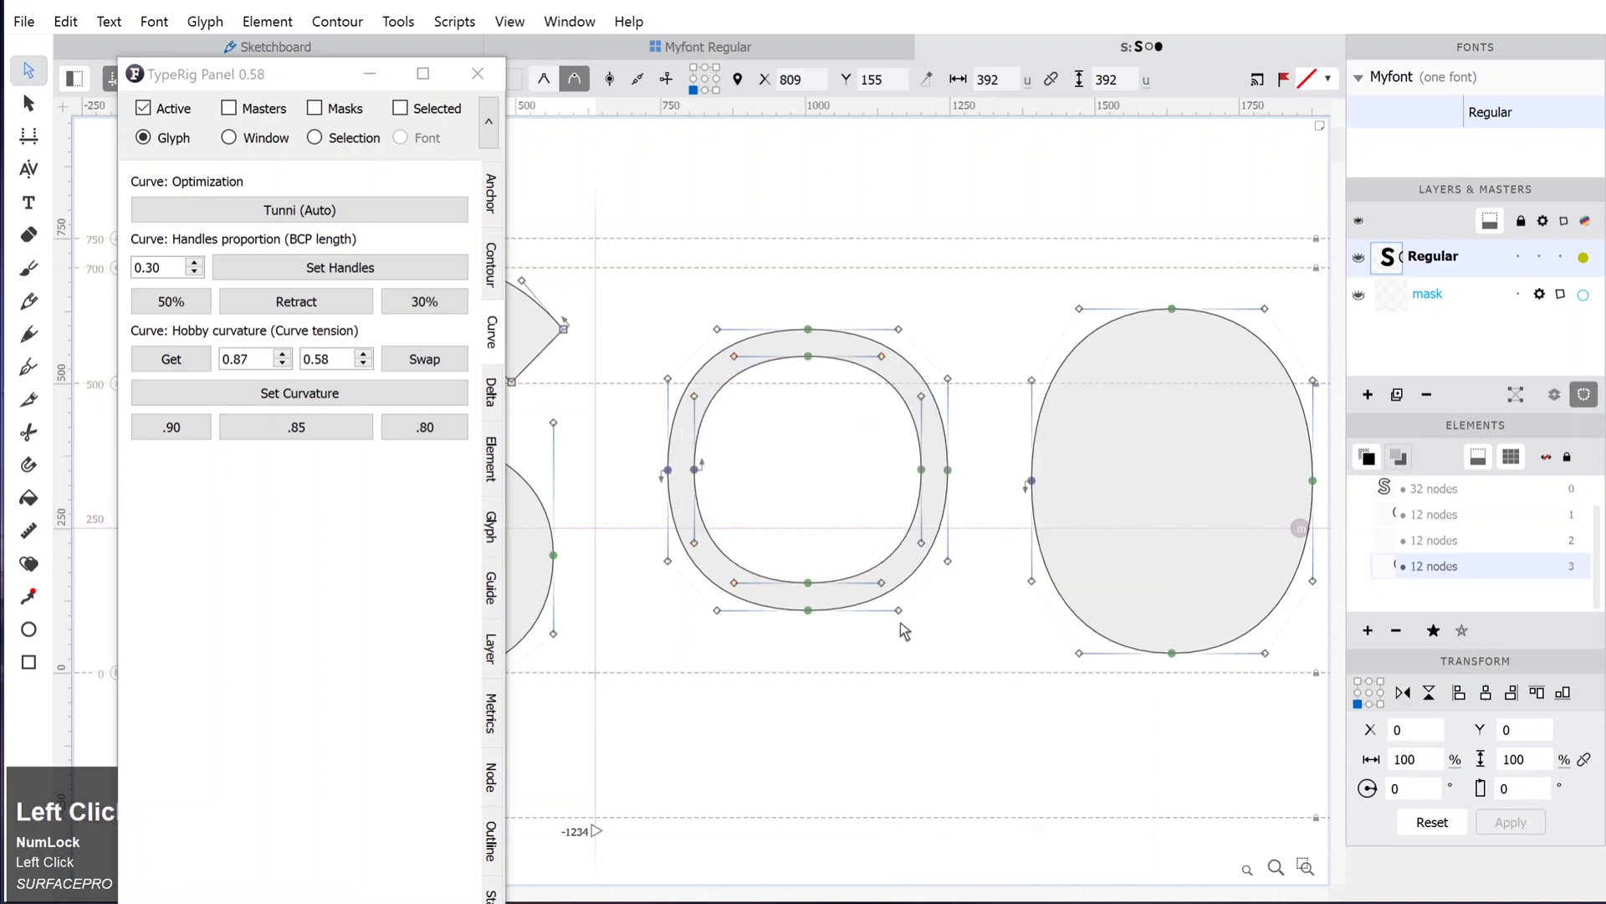
pyautogui.press('space')
pyautogui.doubleClick(967, 598)
pyautogui.press('space')
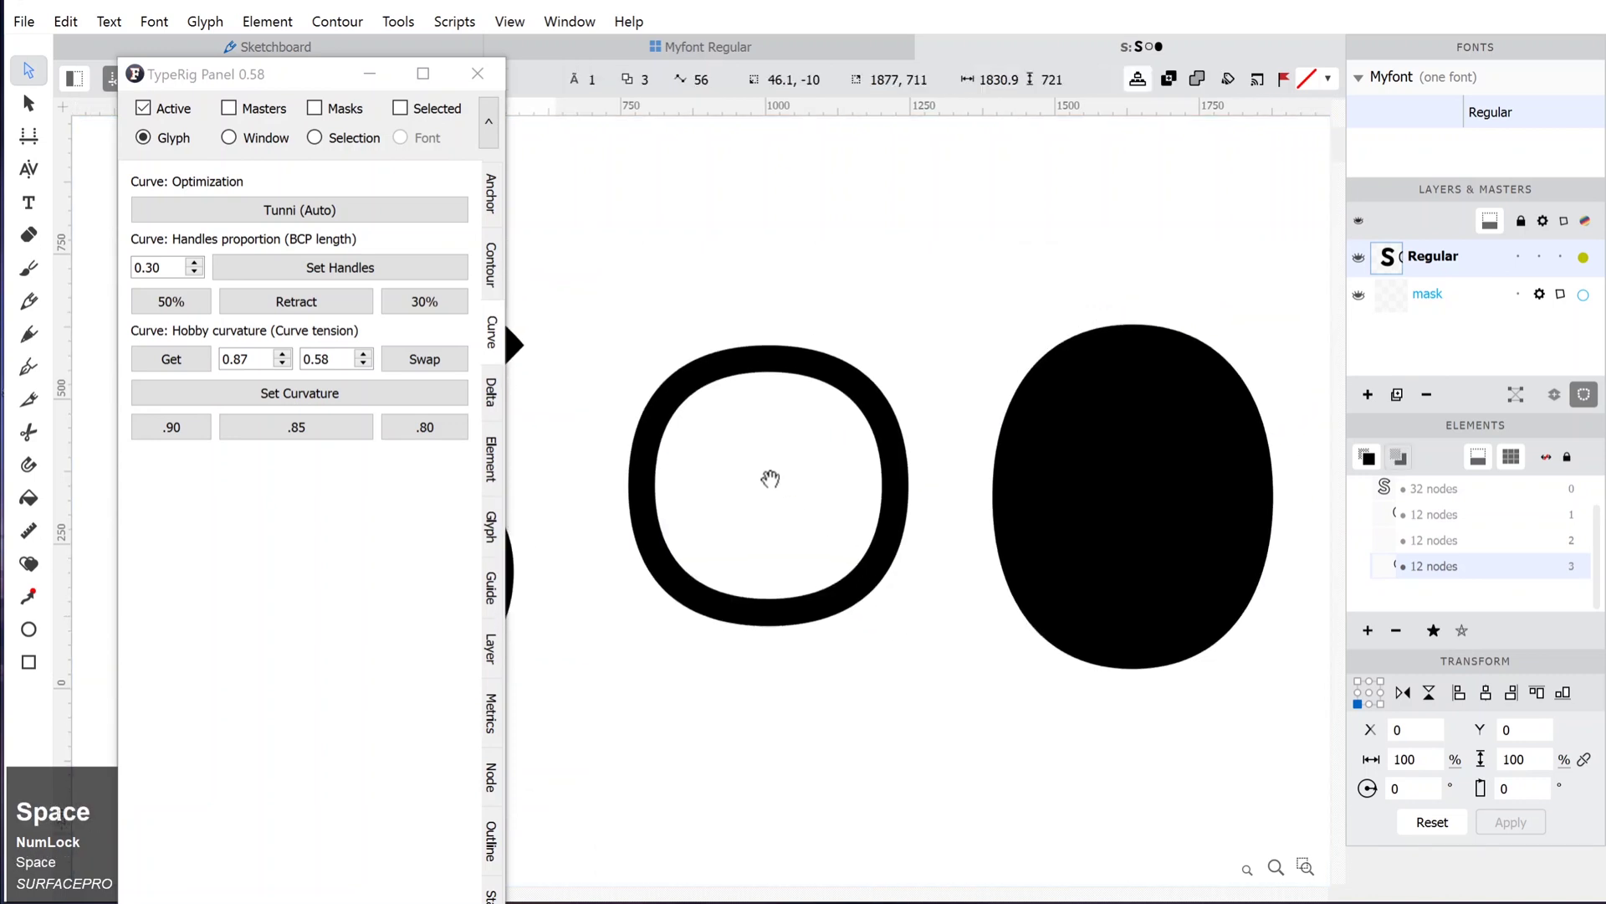
pyautogui.press('space')
# Select both O contours and apply the .90 curvature preset.
pyautogui.moveTo(780, 504); pyautogui.dragTo(192, 437)
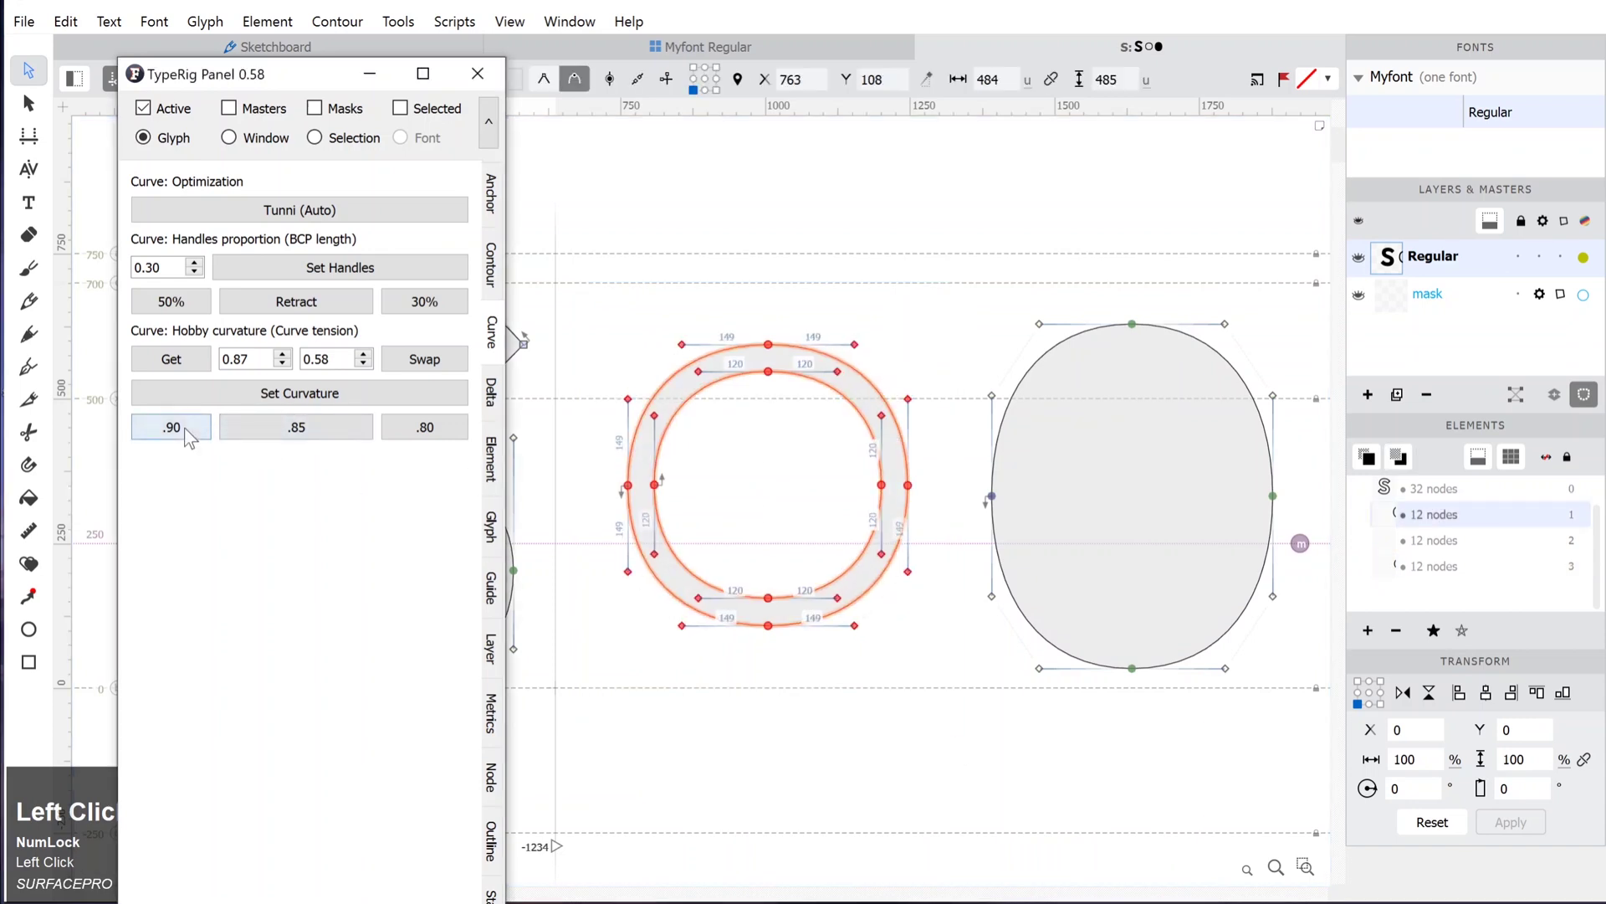
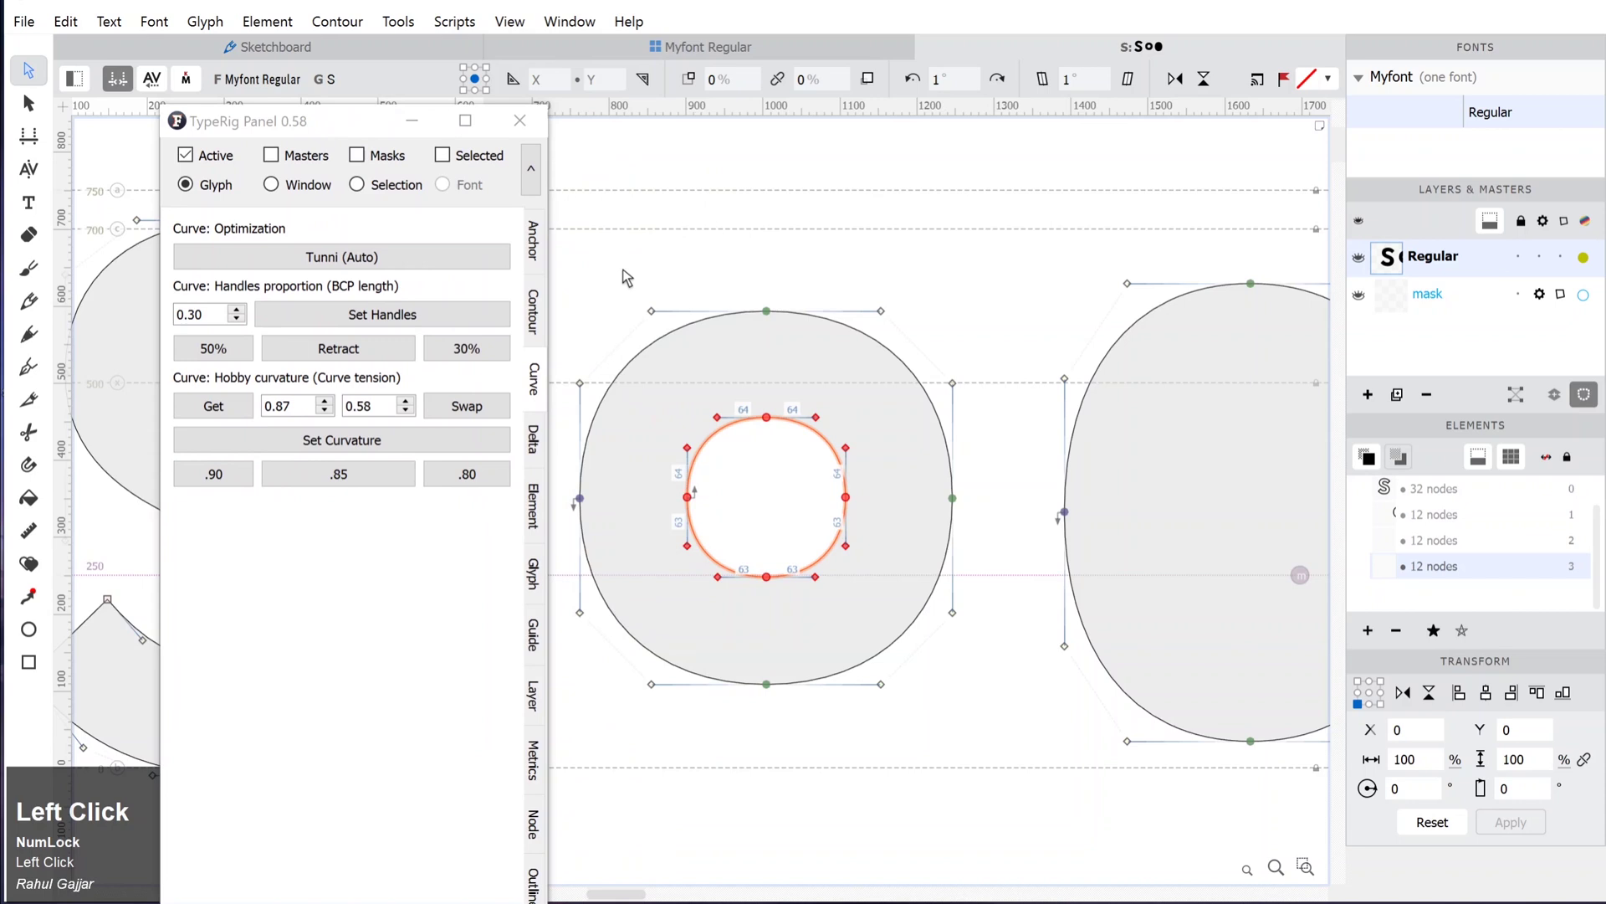
pyautogui.press('space')
pyautogui.press('space')
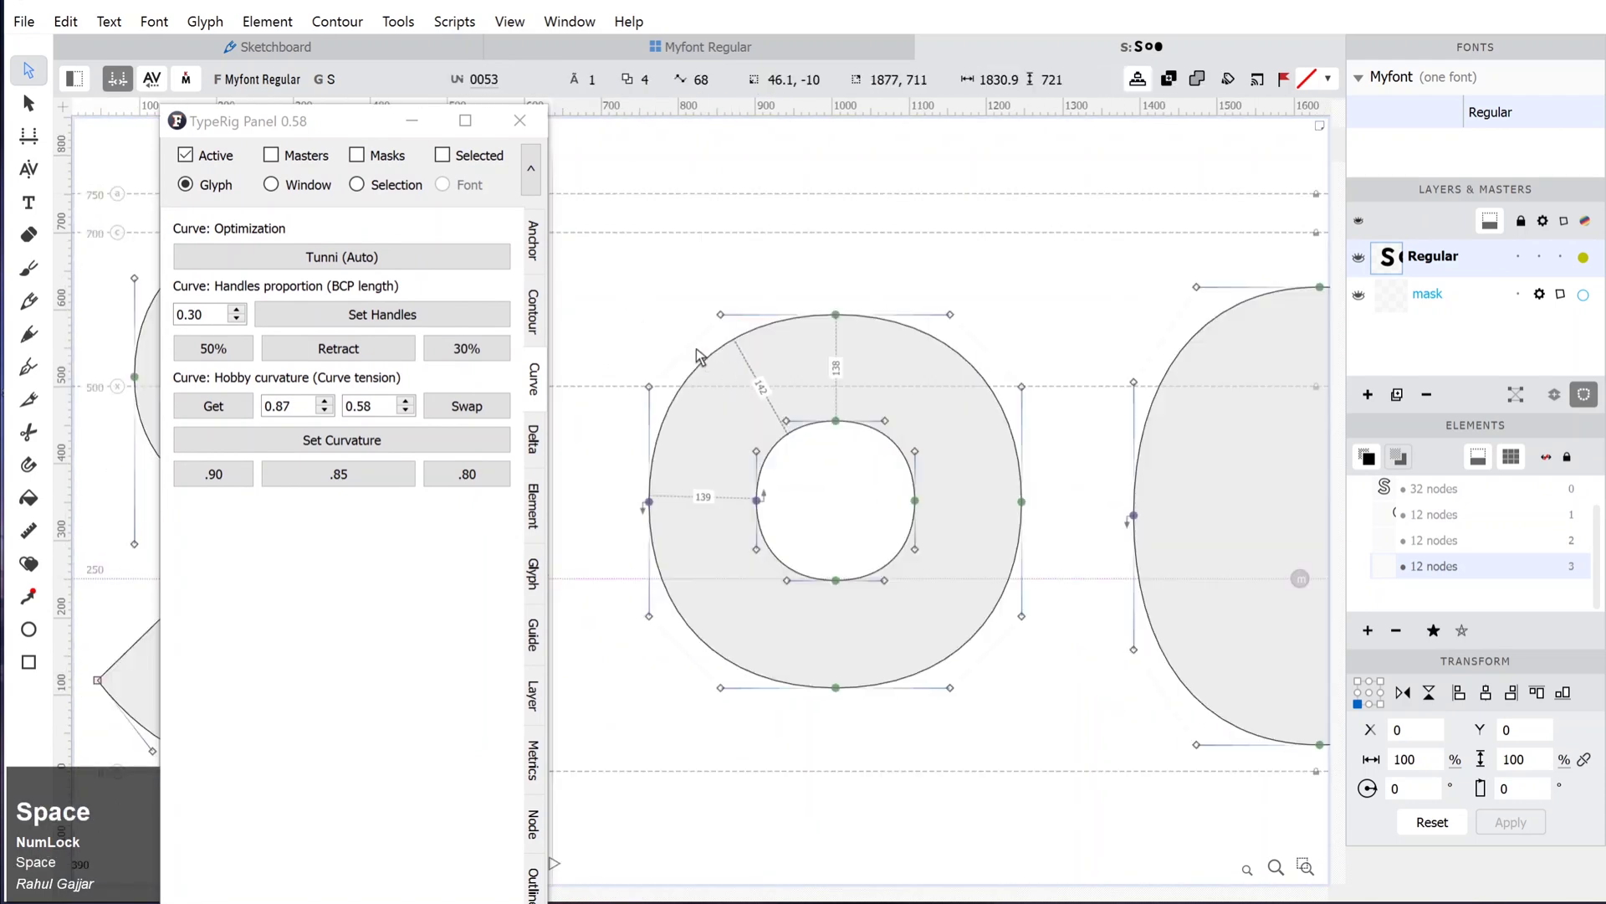
pyautogui.click(623, 274)
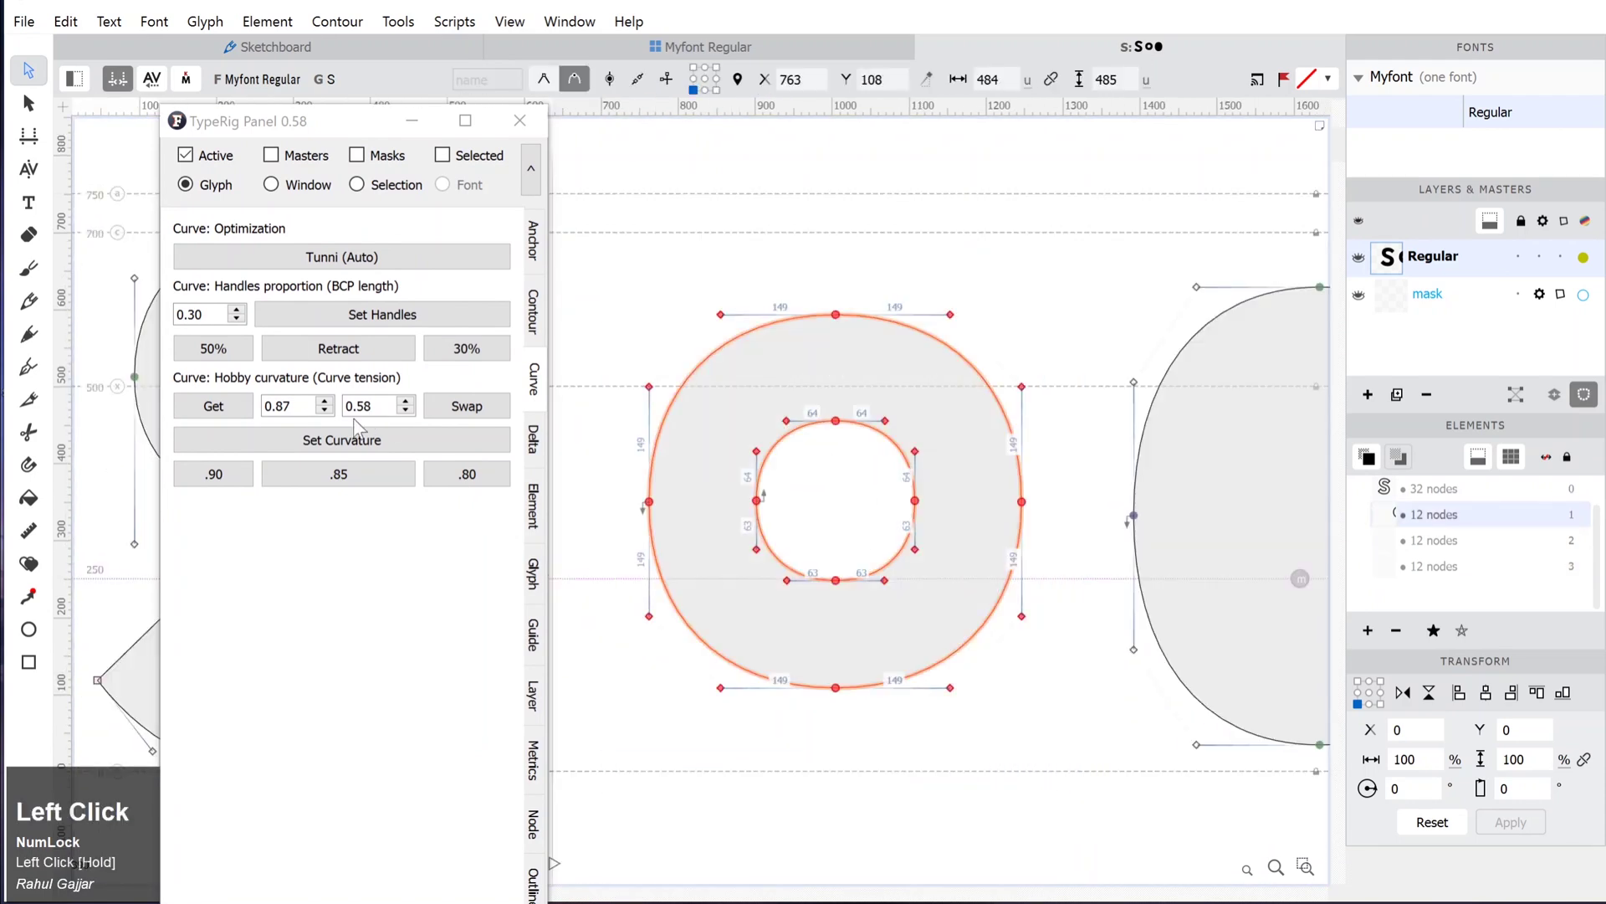
pyautogui.click(232, 494)
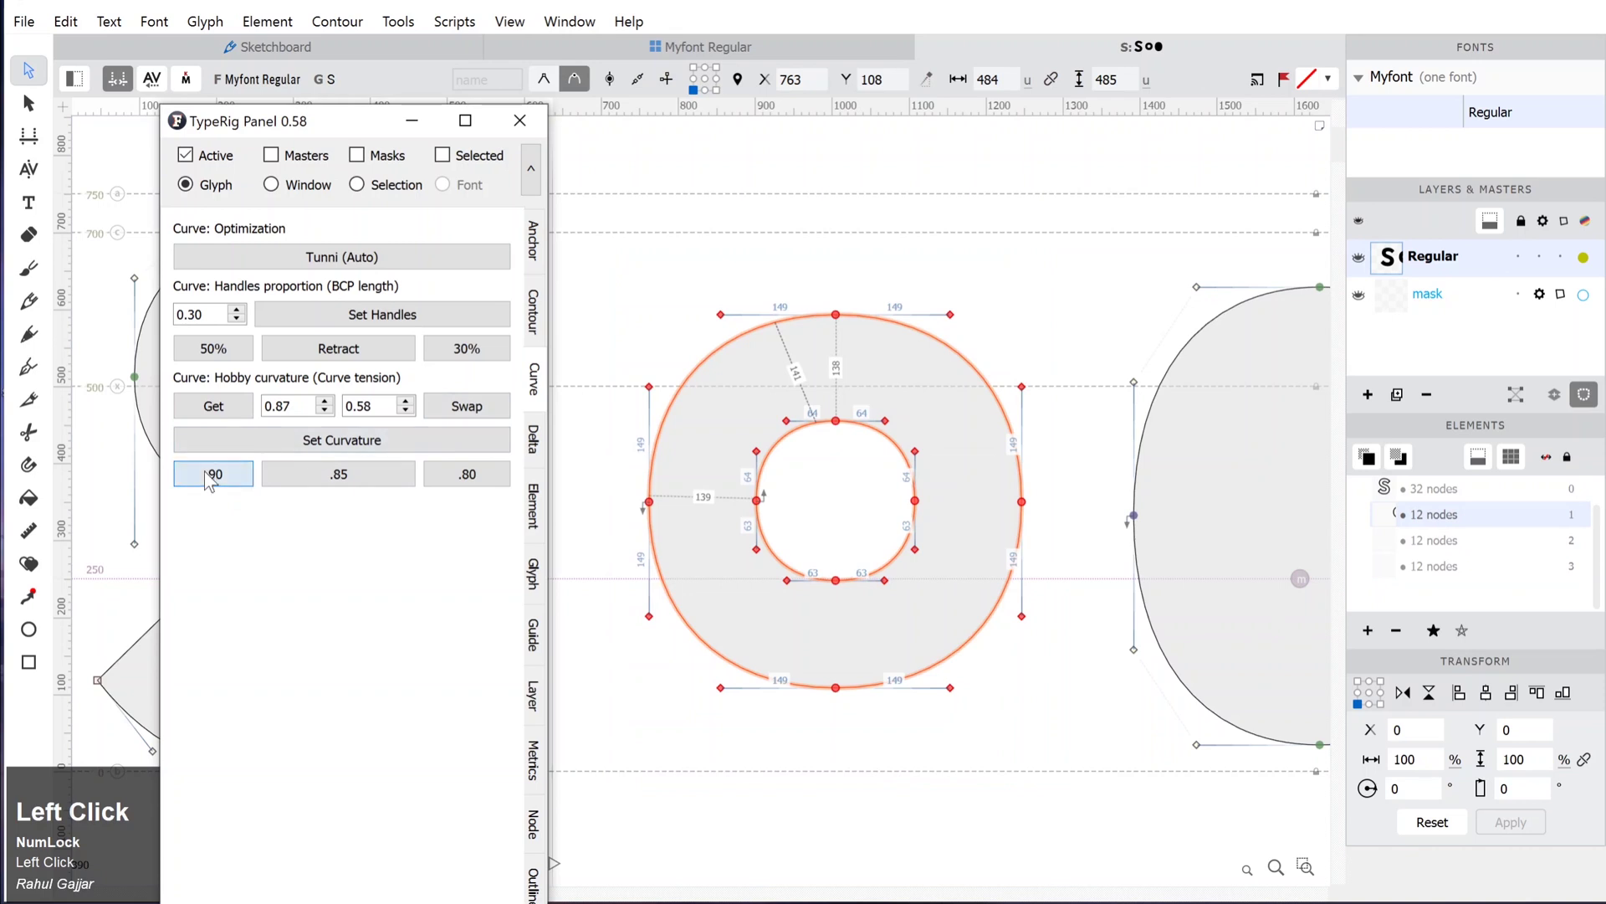
# Tighten both contours further with the .80 preset, shrinking the counter into a rounded-square ring.
pyautogui.scroll(-3)
pyautogui.click(705, 314)
pyautogui.press('space')
pyautogui.moveTo(641, 295); pyautogui.dragTo(473, 483)
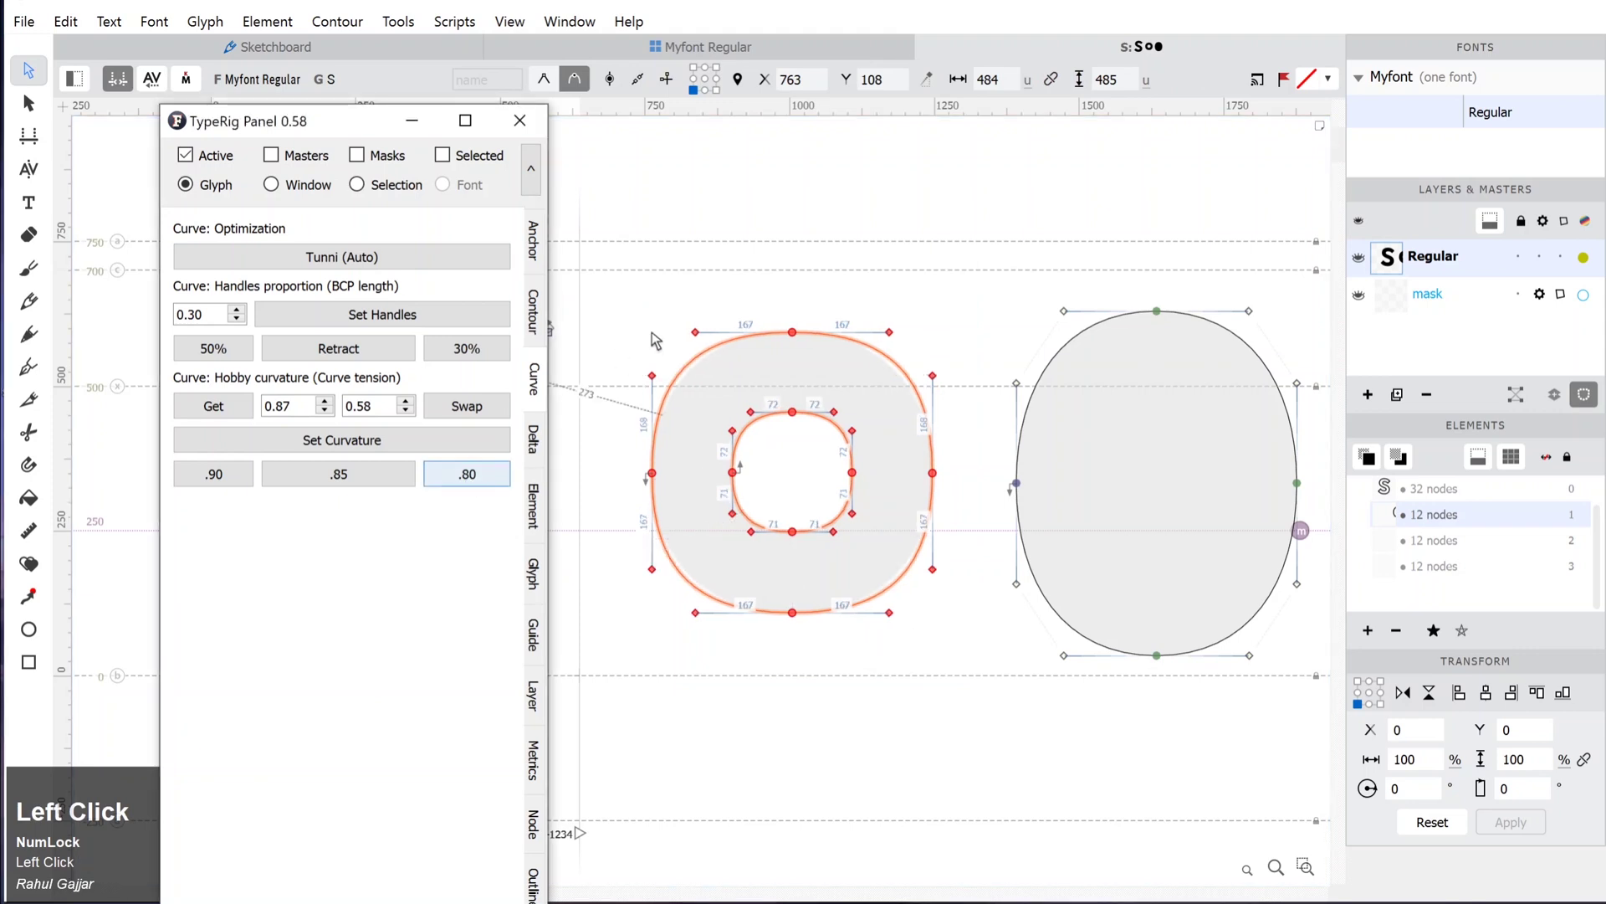